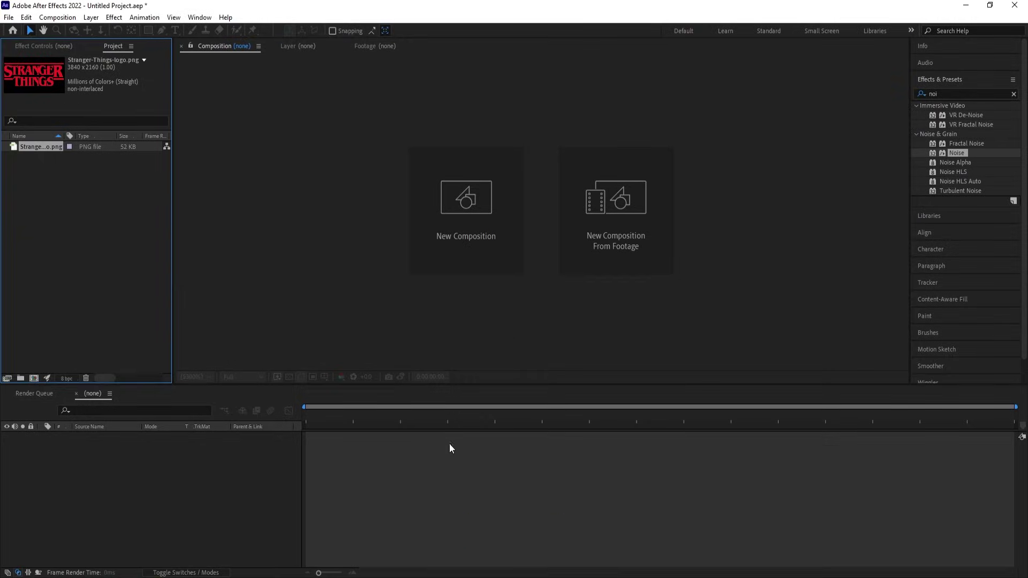
Step: Create a new 1920×1080, 30 fps, one-minute composition named 'Main Animation'
left_click(513, 336)
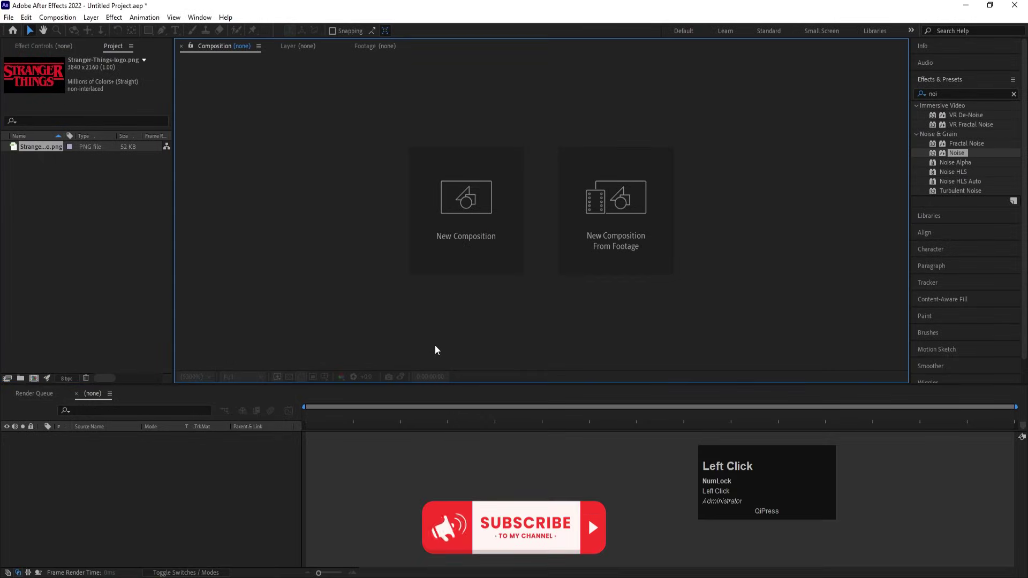
left_click(468, 230)
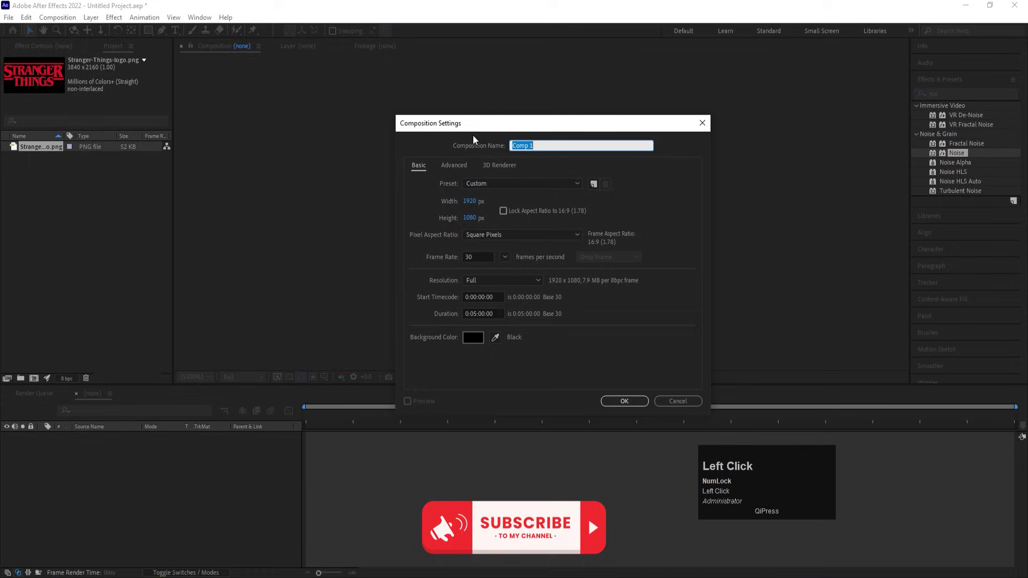
key("m")
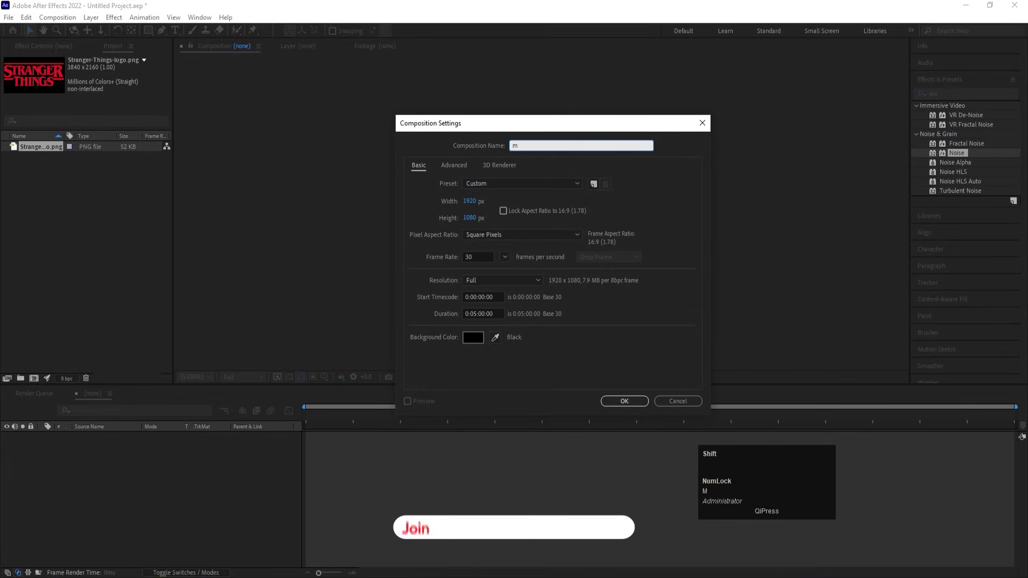
key("ctrl+a")
type("ain")
key("space")
type("nimation")
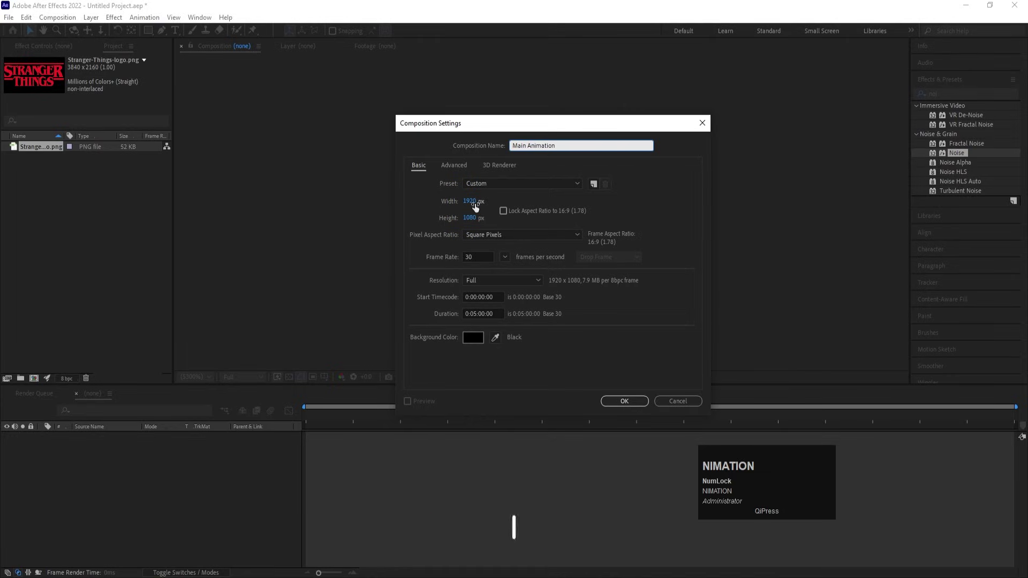
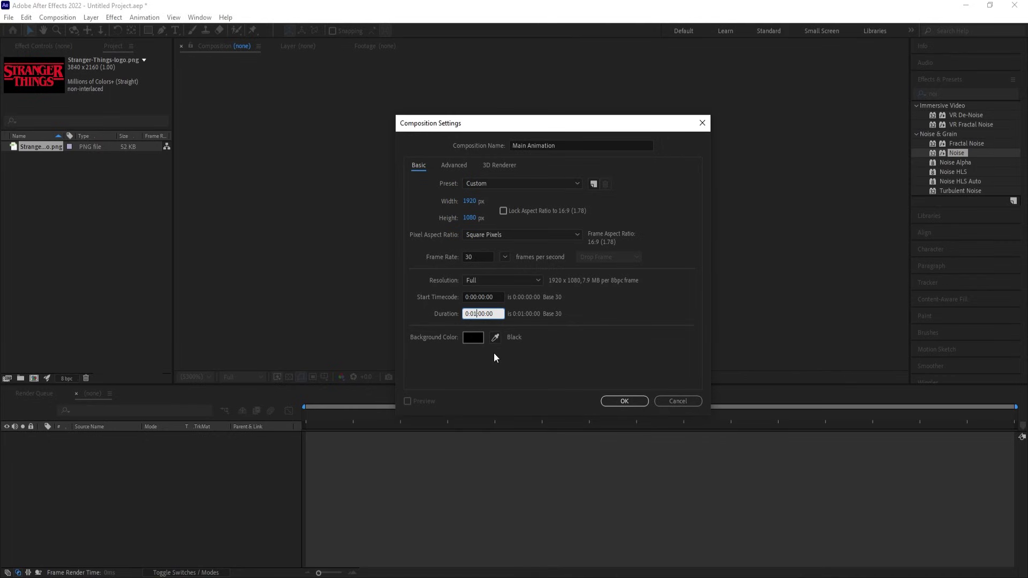
left_click(625, 399)
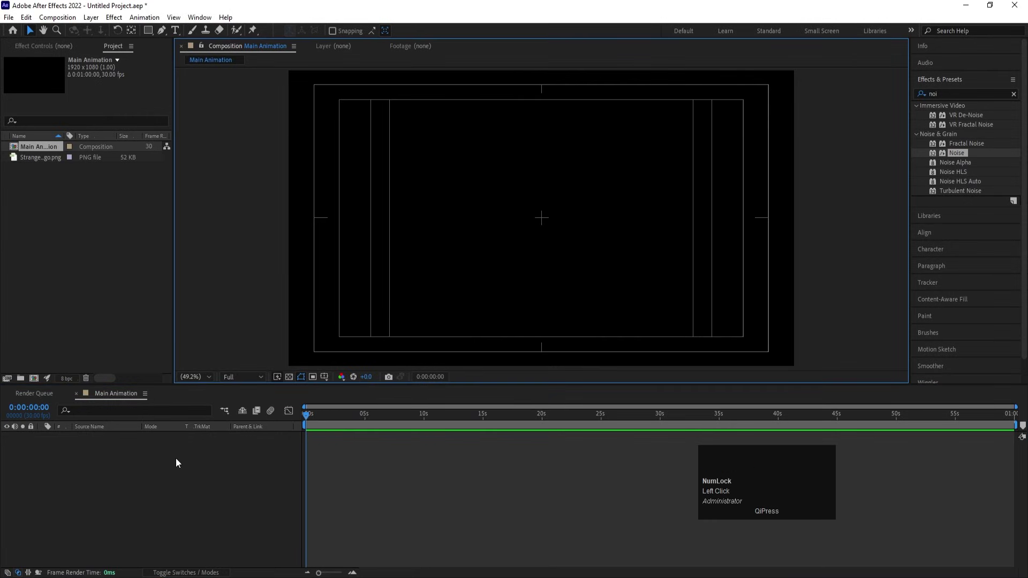
Step: Create another composition named 'Fractal Noise' with the same settings
left_click(180, 463)
key("ctrl+n")
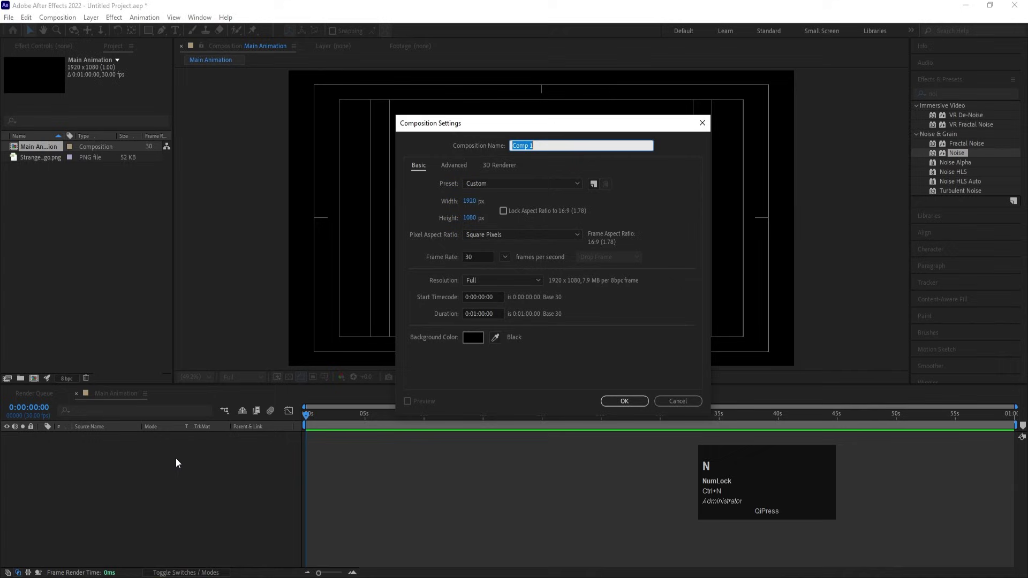
type("ractal")
key("space")
type("oise")
key("Return")
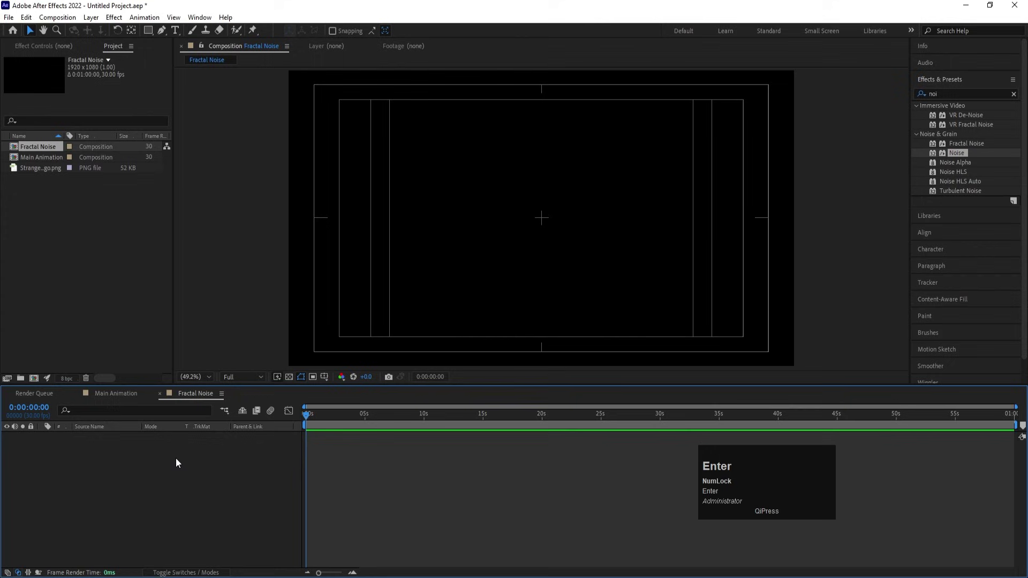
Step: Add a full-frame dark grey solid layer to the Fractal Noise composition
key("ctrl+y")
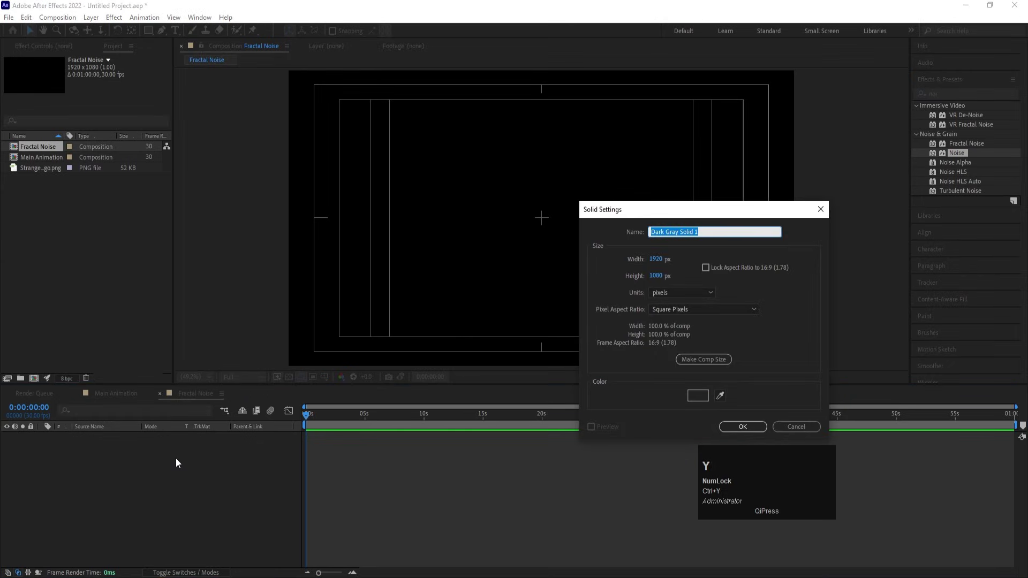
key("Return")
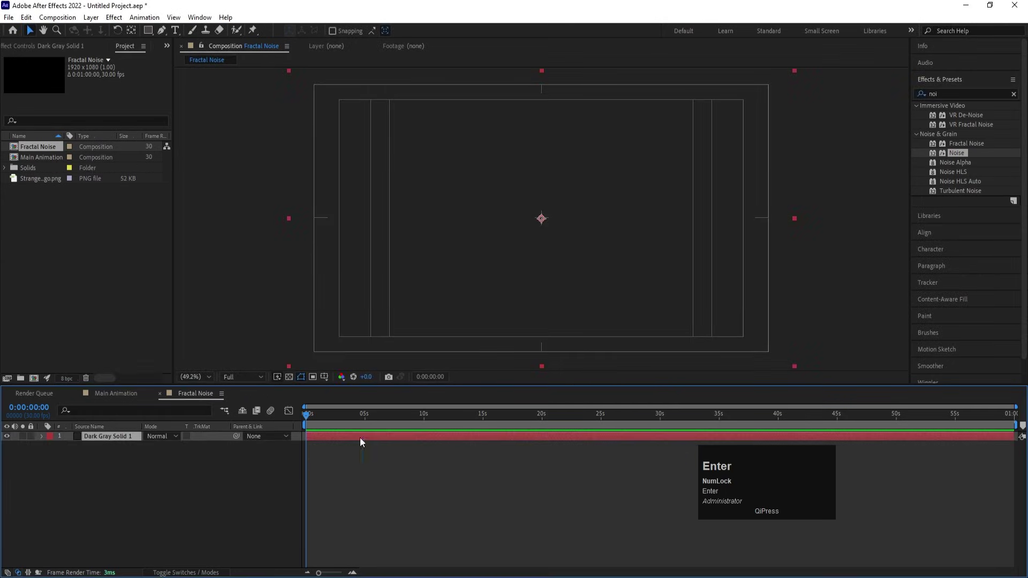
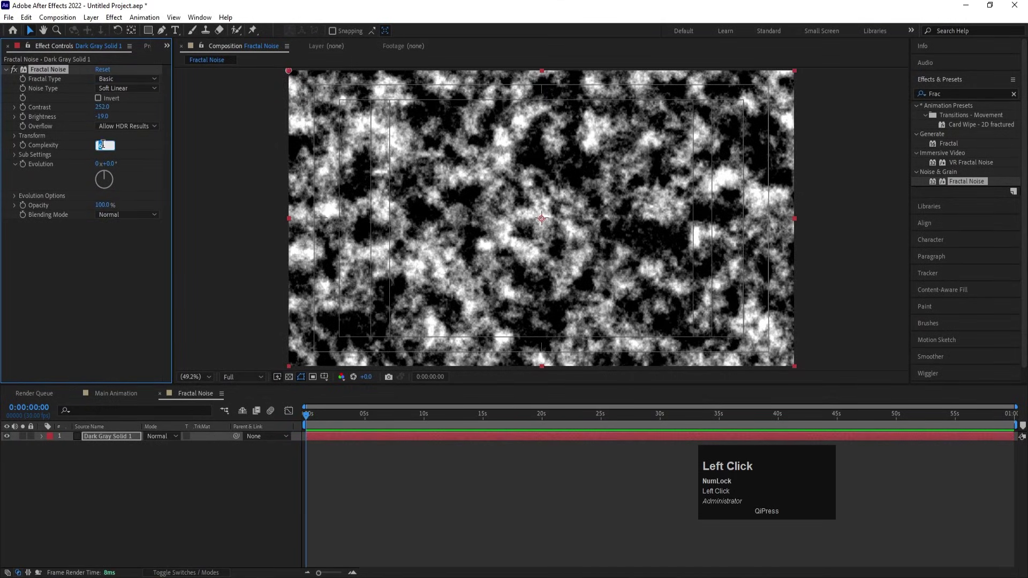
Step: Set the Fractal Noise effect's Complexity to 1 and unlink width/height for Scale Width 1000, Height 1
key("Return")
left_click(17, 141)
left_click(105, 158)
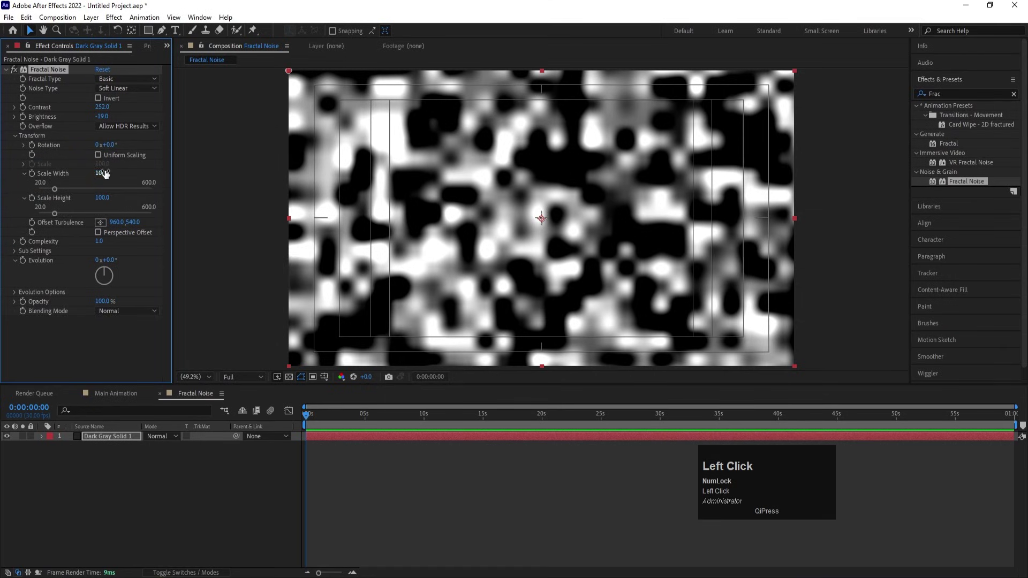
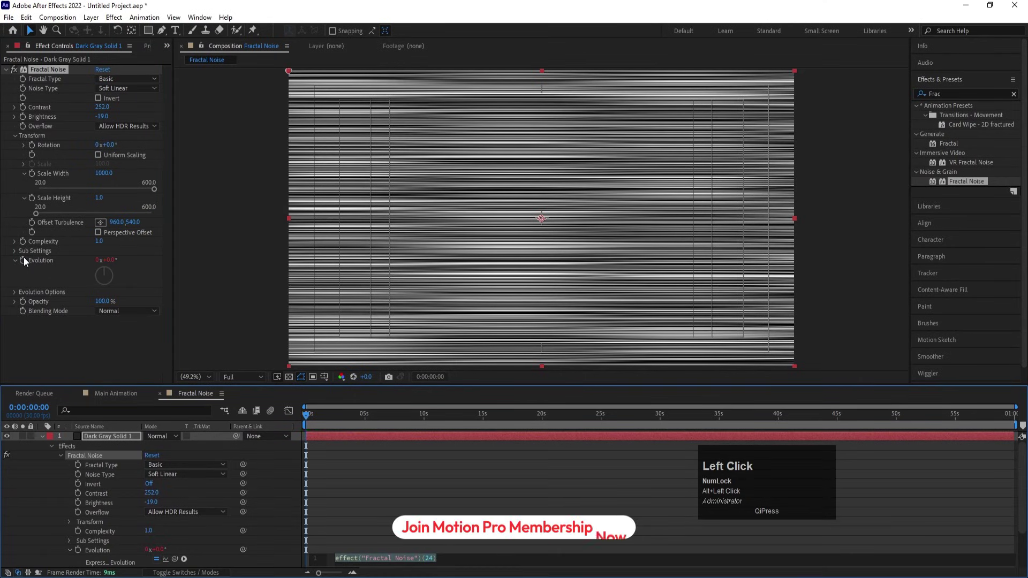
Step: Drive the noise Evolution with the expression time*90
key("t")
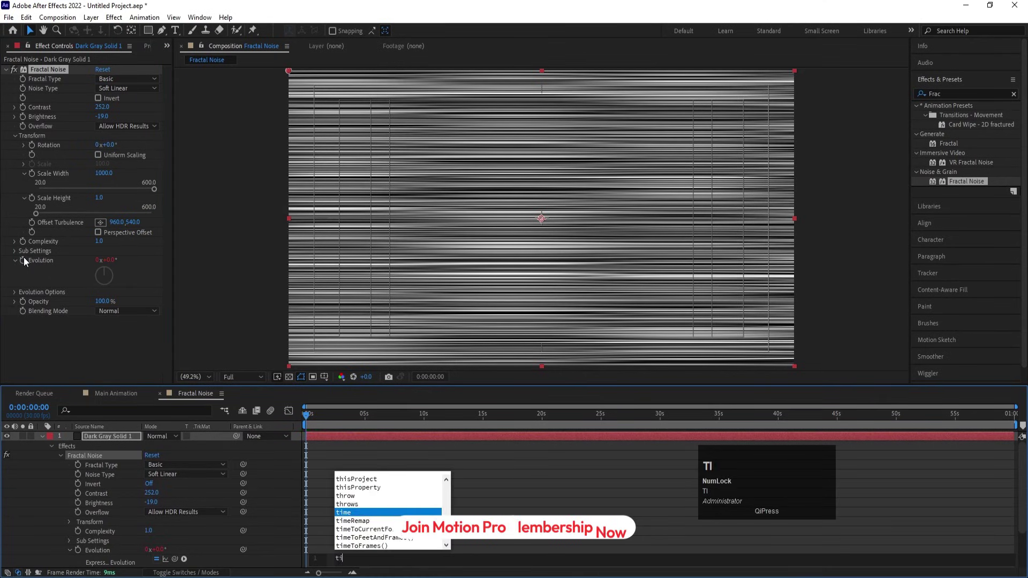
type("tim")
key("Return")
key("shift+8")
key("9")
left_click(419, 472)
Step: Preview the animated noise streaks and return to the Main Animation composition
key("space")
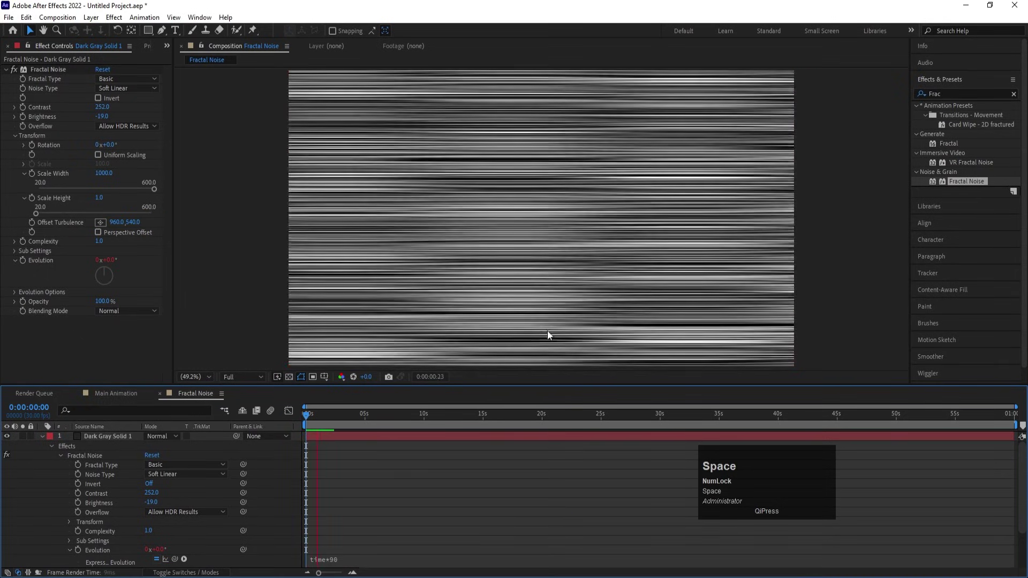
key("space")
left_click(131, 398)
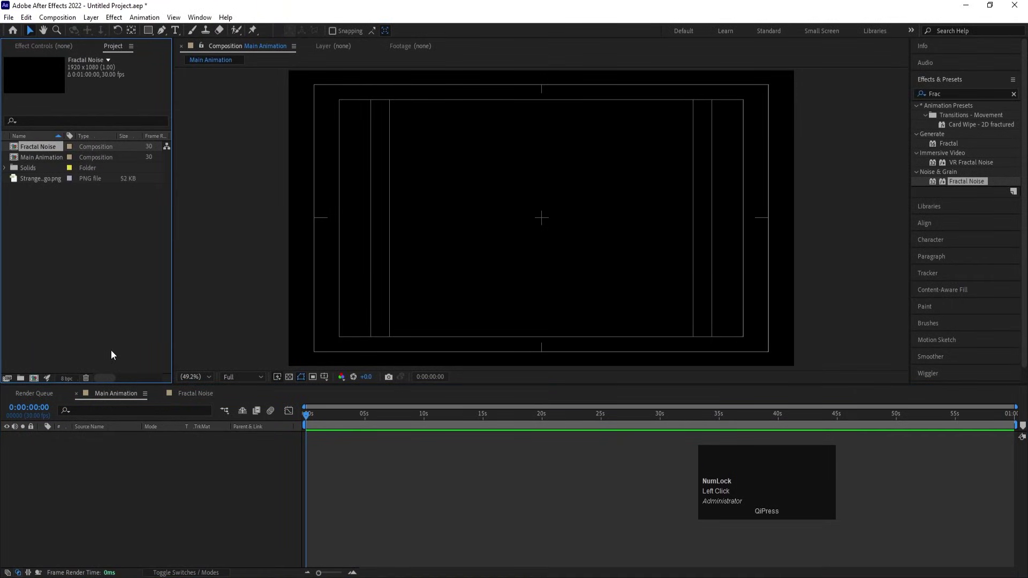
Step: Place Stranger-Things-logo.png in Main Animation and scale it to 25%
left_click(42, 185)
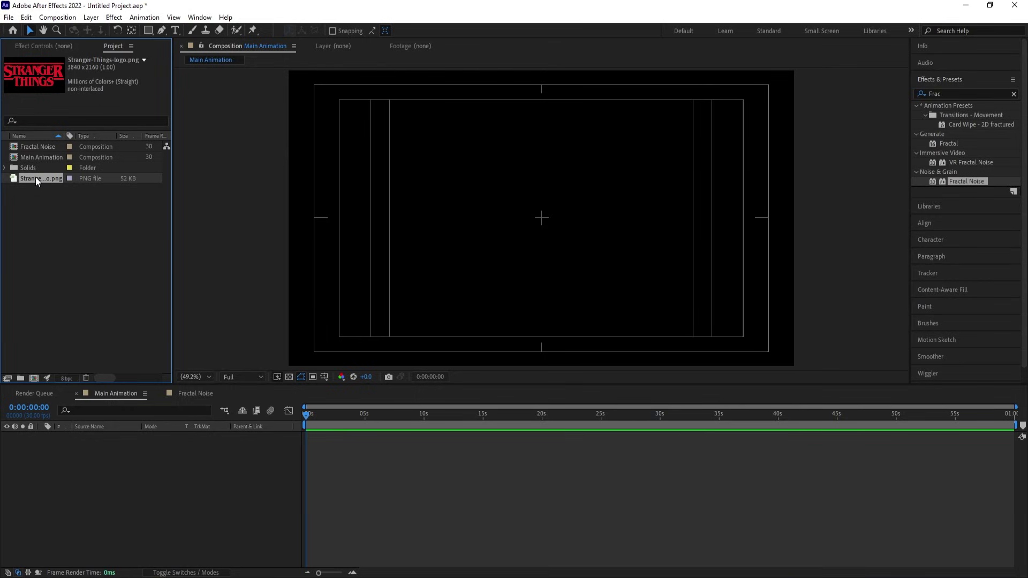
left_click_drag(38, 182, 183, 485)
key("s")
left_click_drag(167, 450, 127, 454)
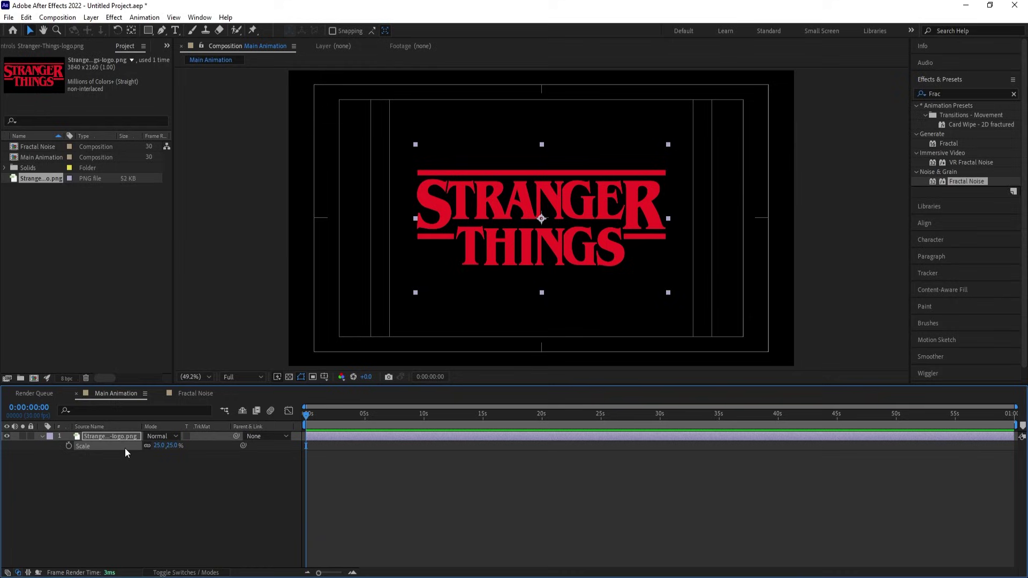
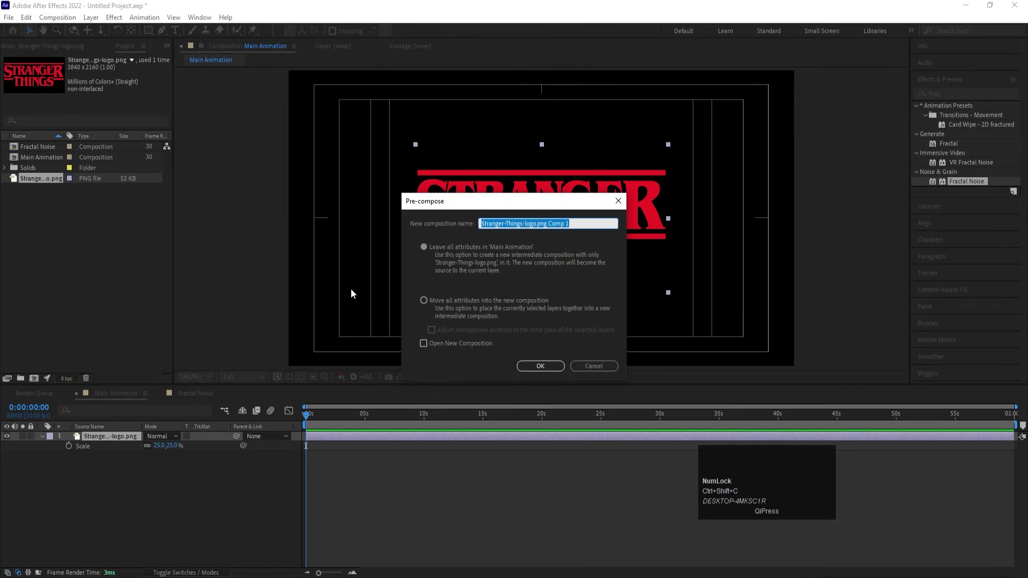
Step: Pre-compose the logo layer, moving all attributes, into a composition named 'Logo'
left_click(427, 308)
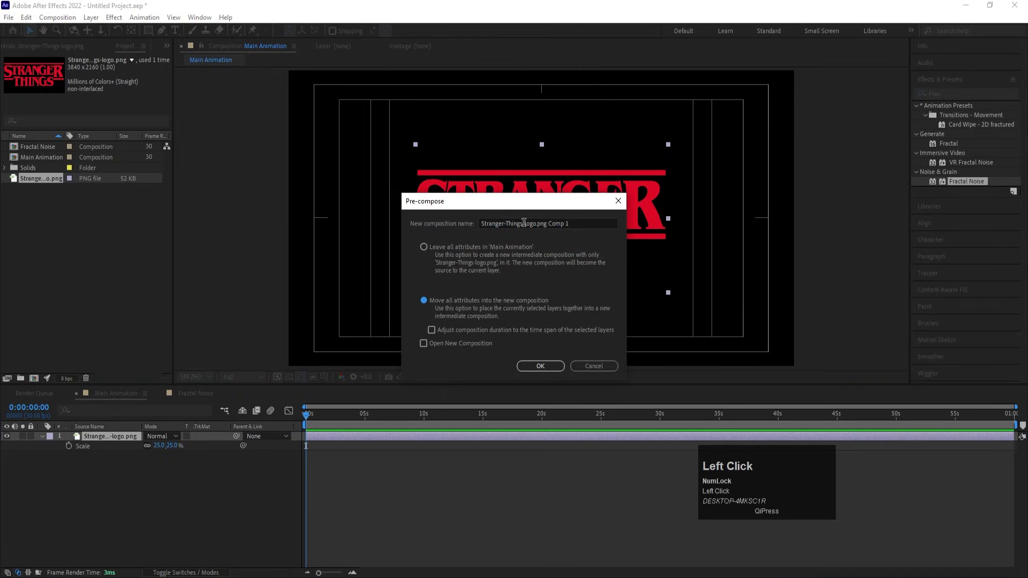
key("ctrl+a")
type("ogo")
key("Return")
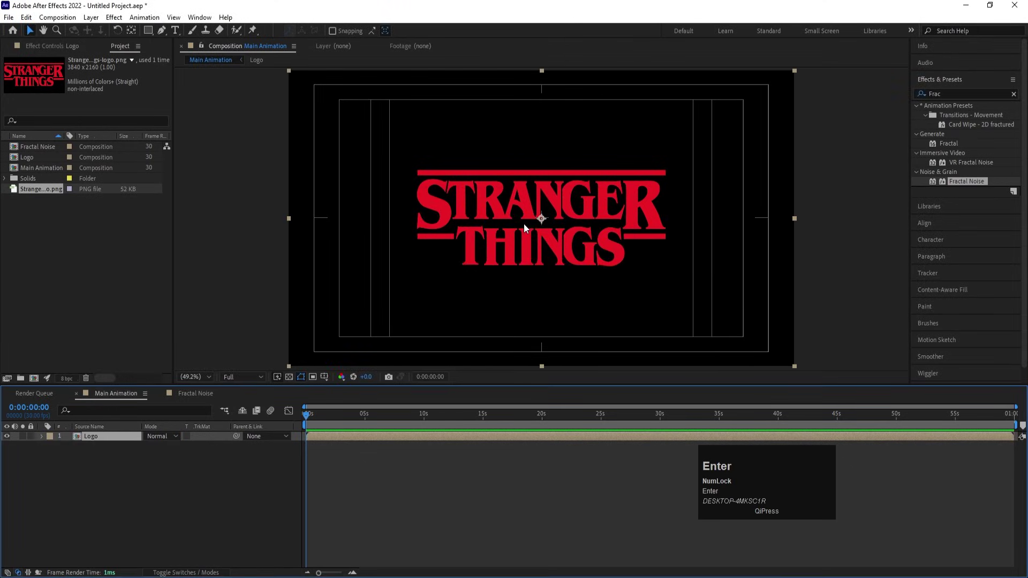
Step: Apply a Fill effect to the Logo layer and set its colour to white
left_click(99, 443)
key("ctrl+a")
type("fil")
left_click(959, 204)
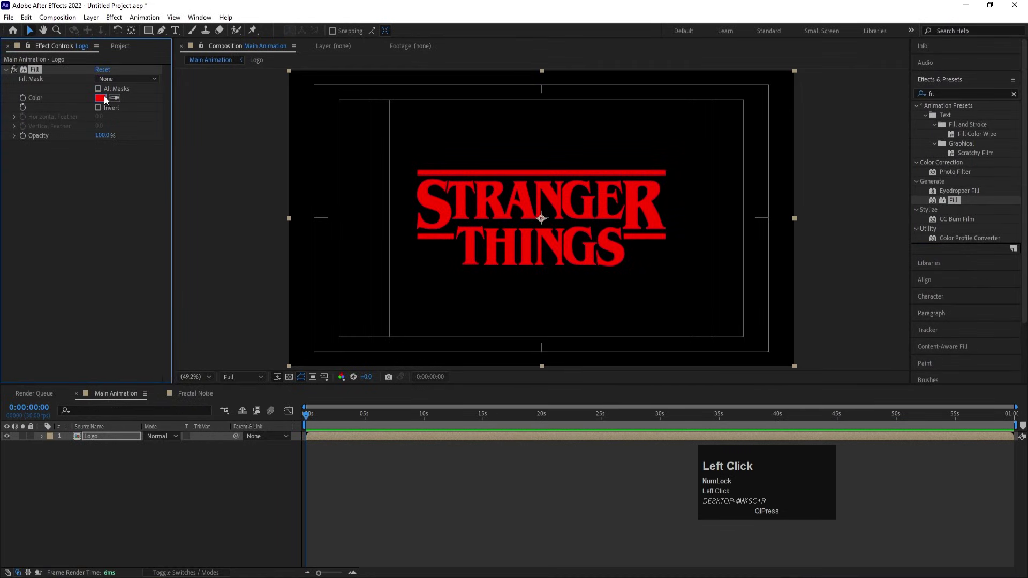
key("Return")
Step: Auto-trace the logo's alpha channel into masks outlining every letter
left_click(185, 493)
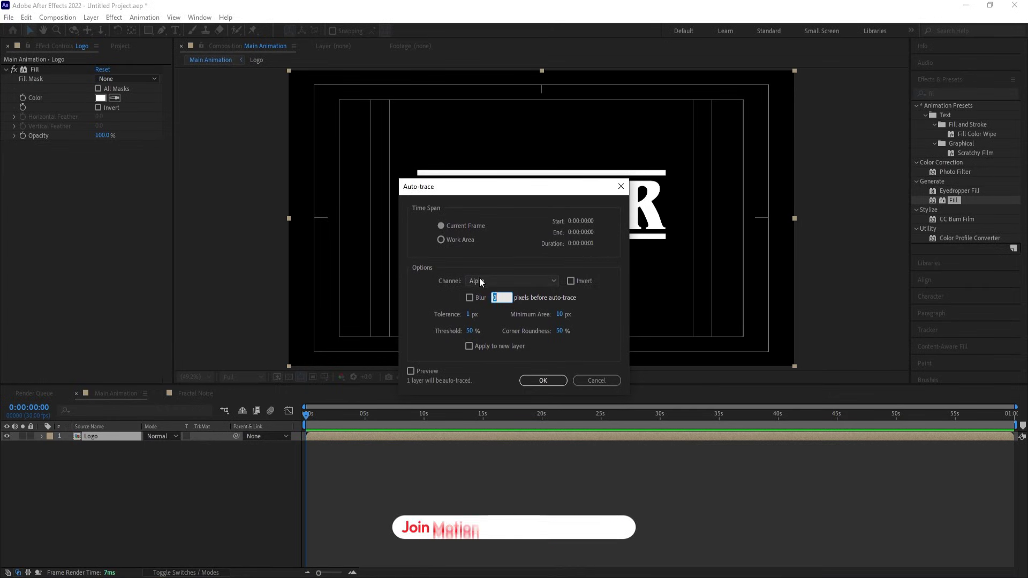
left_click(484, 285)
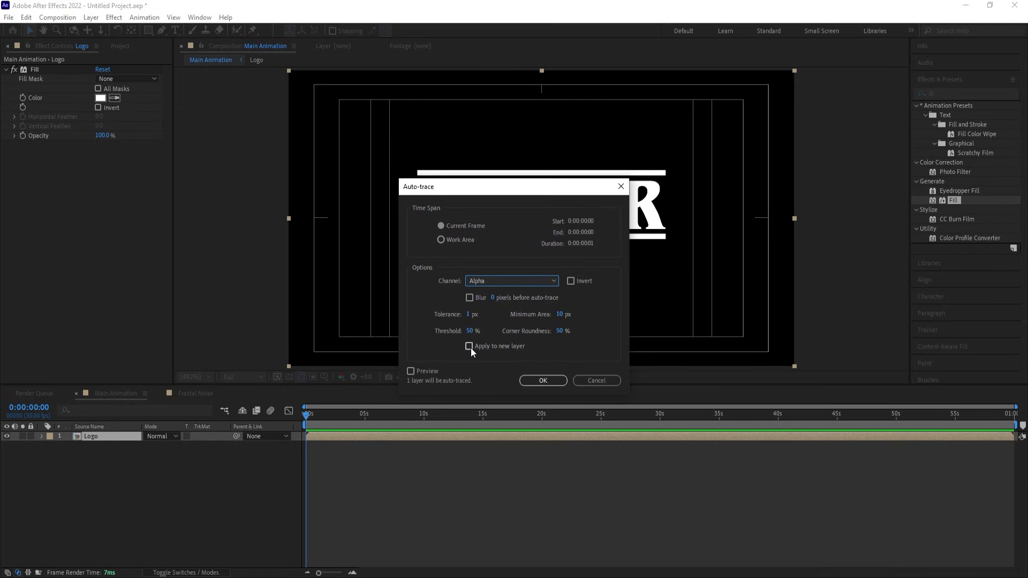
left_click(545, 386)
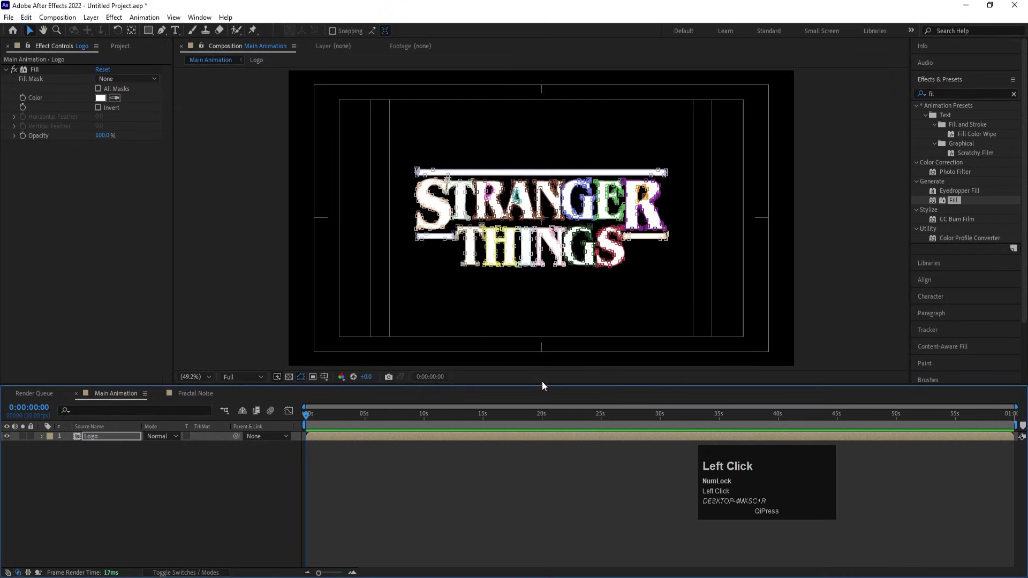
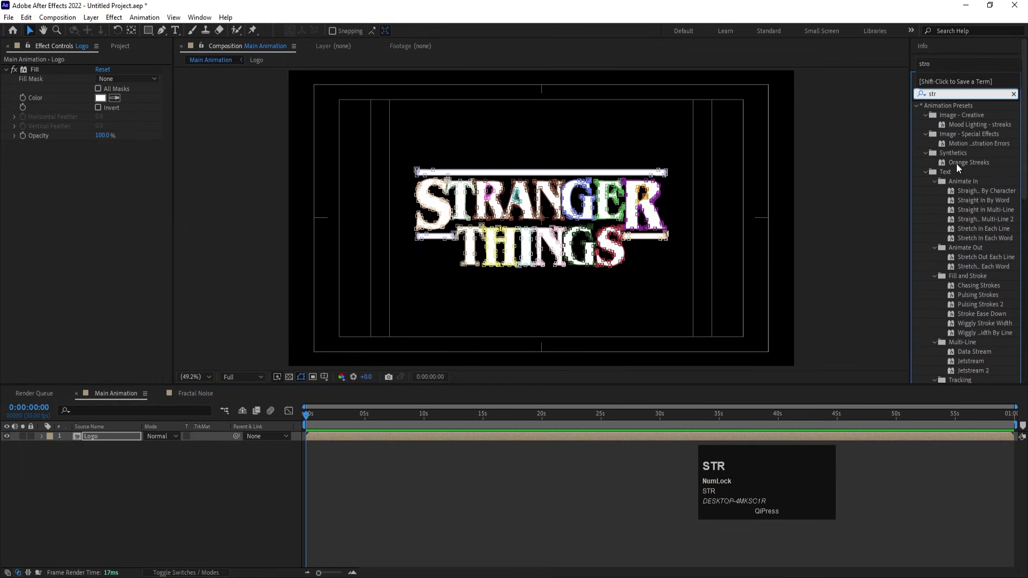
Step: Apply a Stroke effect to the Logo layer using all traced masks
type("ok")
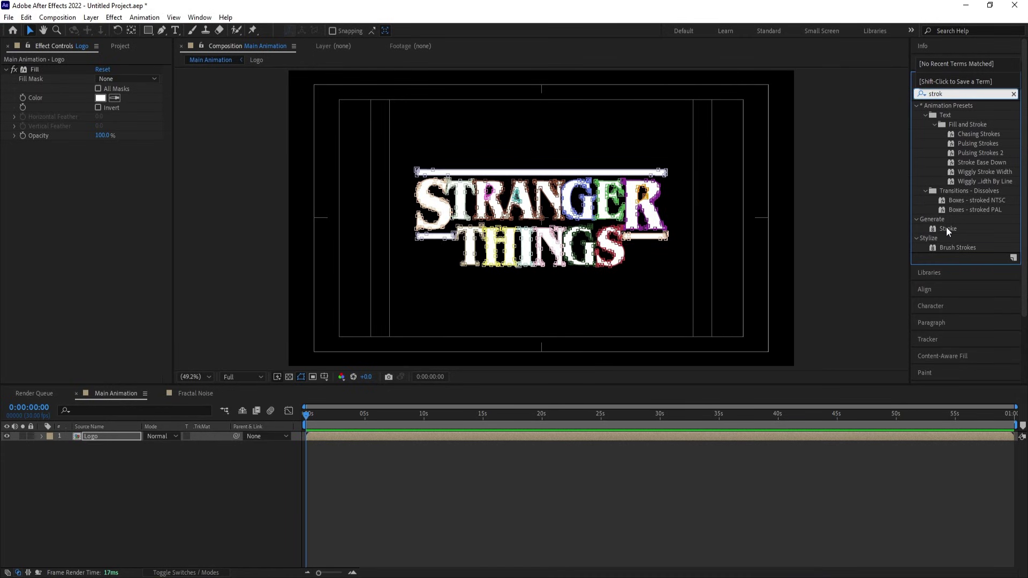
left_click(950, 232)
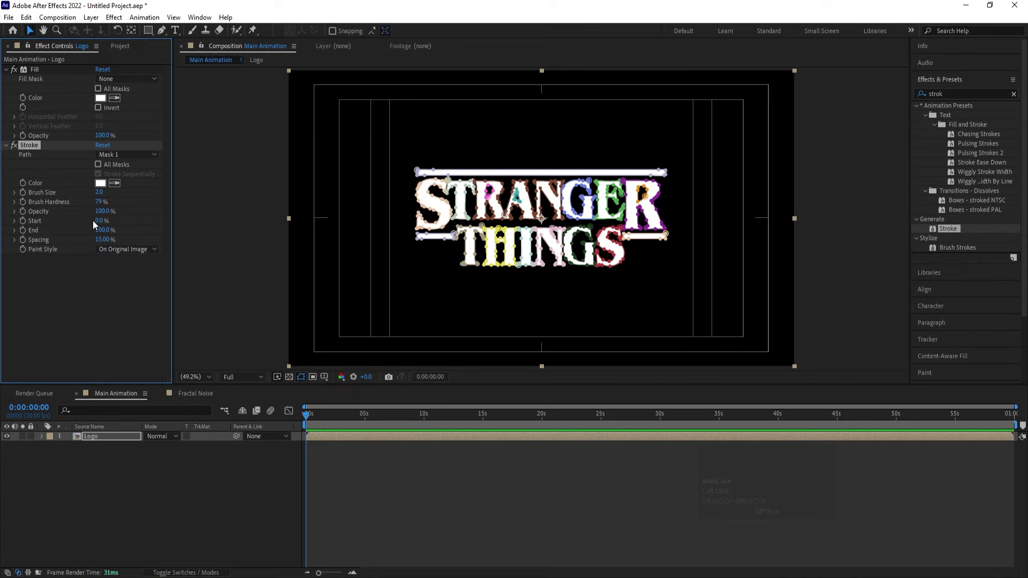
left_click(101, 166)
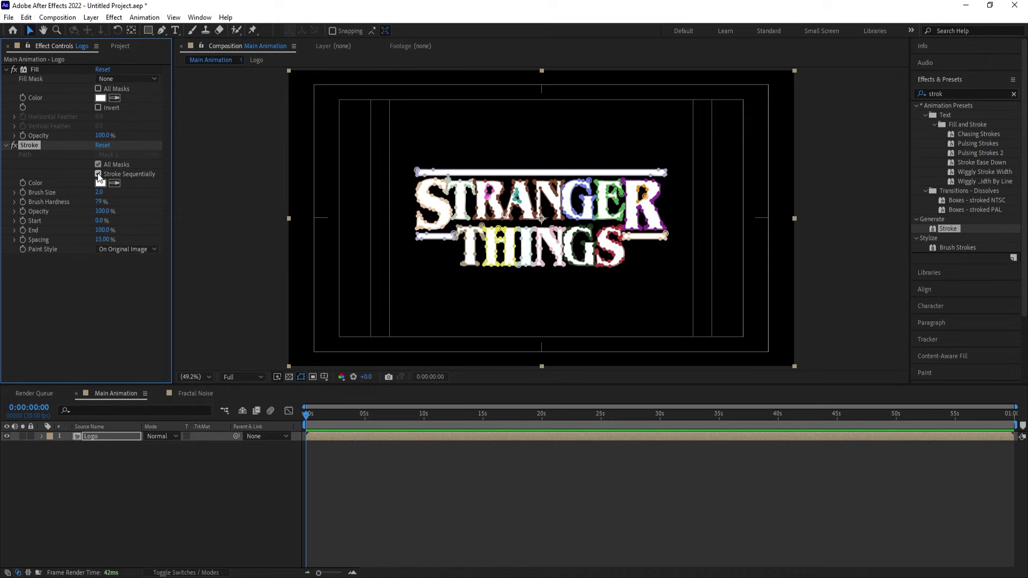
left_click(100, 179)
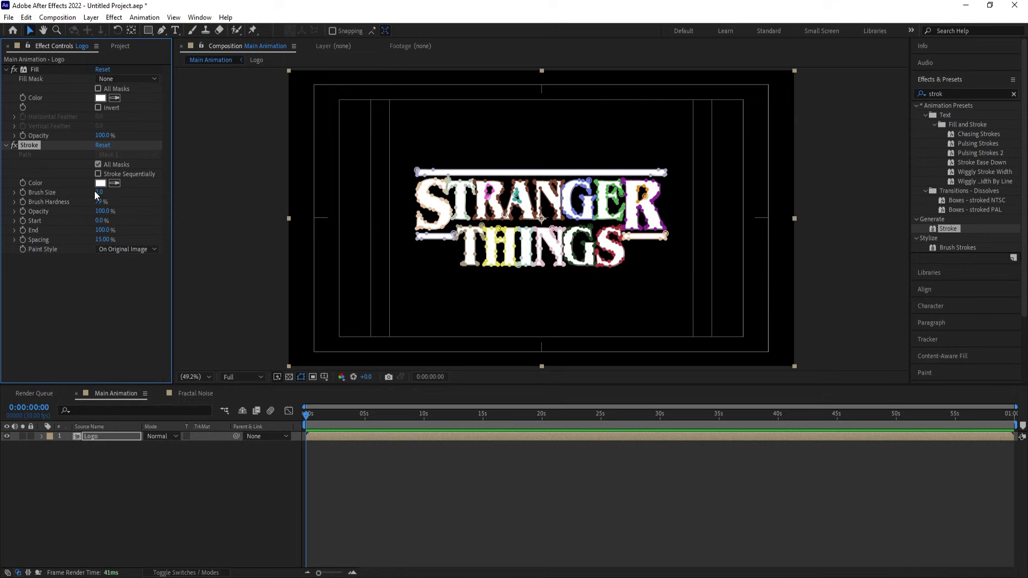
Step: Set the stroke's Paint Style to Reveal Original Image, Brush Size 5, and keyframe End at 0%
left_click(131, 257)
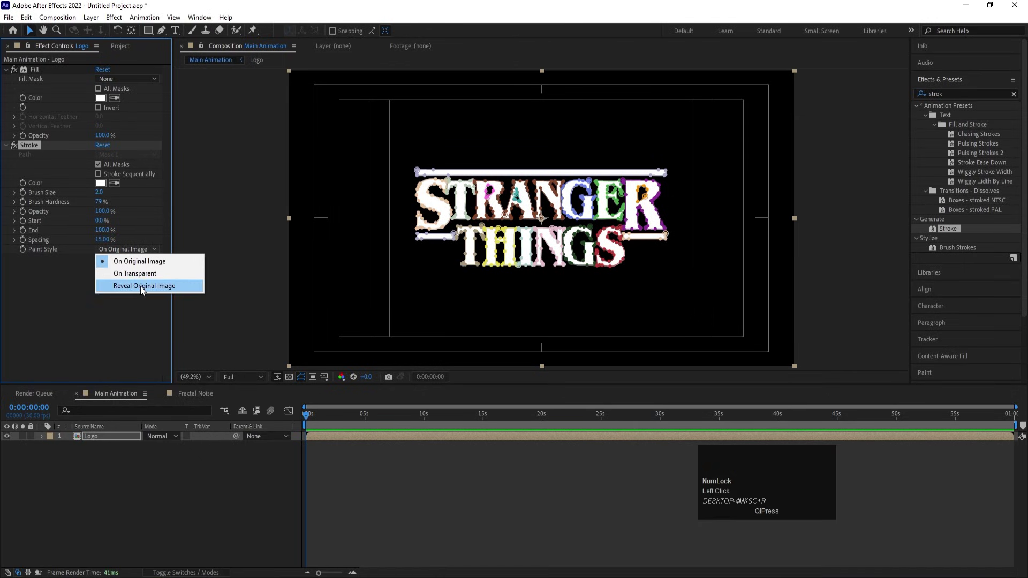
left_click(146, 293)
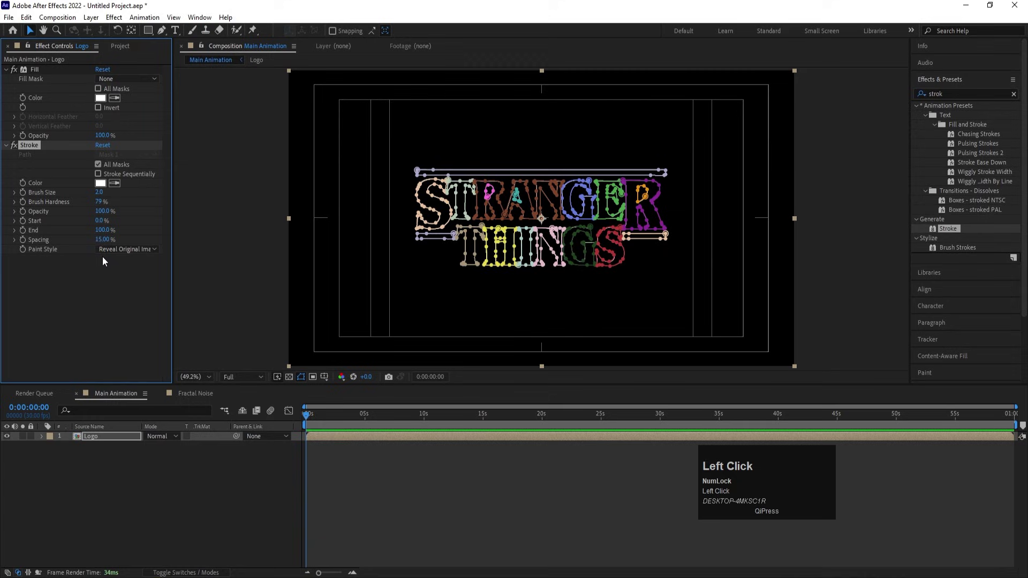
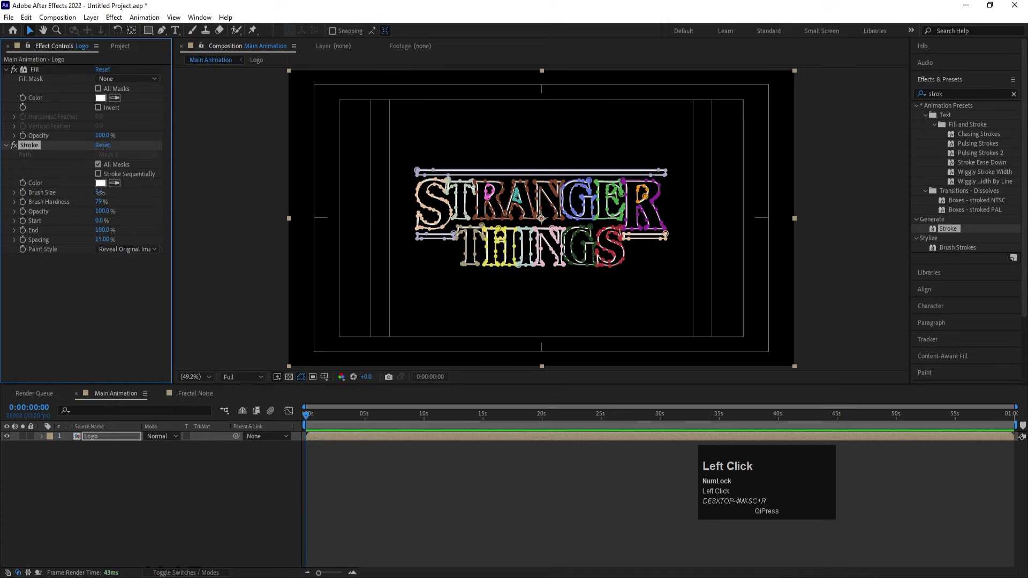
key("Return")
left_click(169, 506)
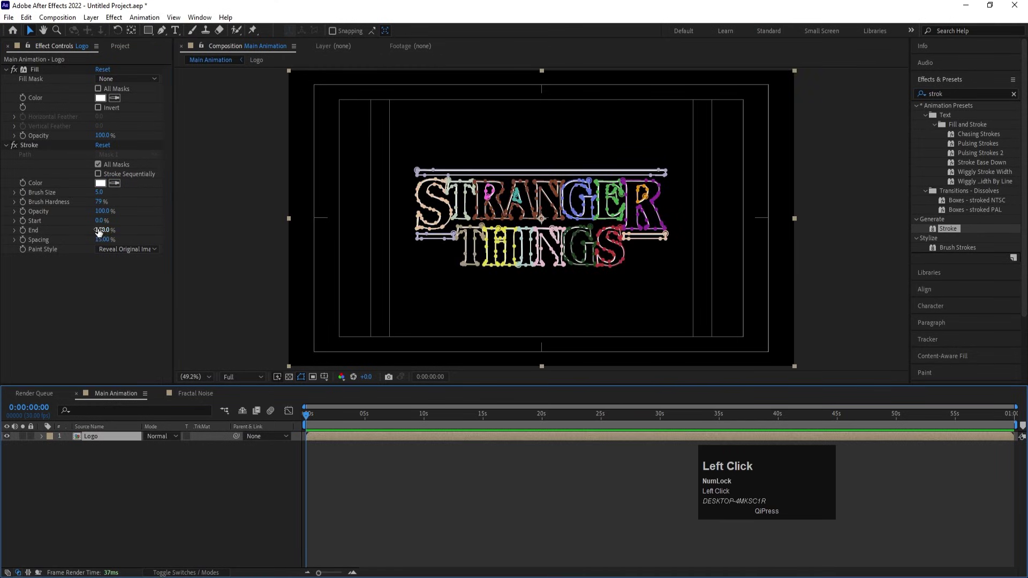
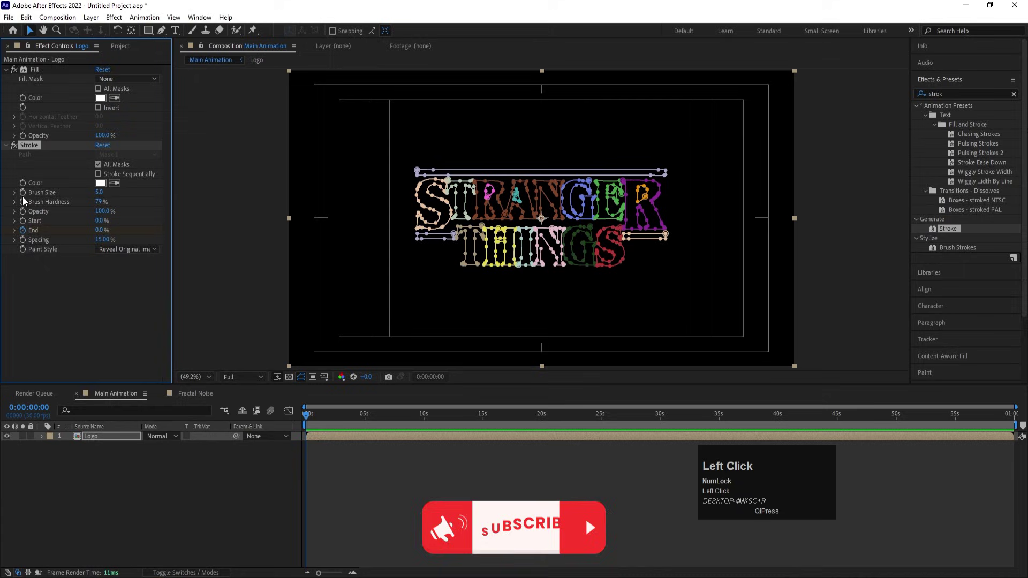
Step: Keyframe the stroke End to 100% at four seconds with easing, and preview the reveal
left_click(27, 199)
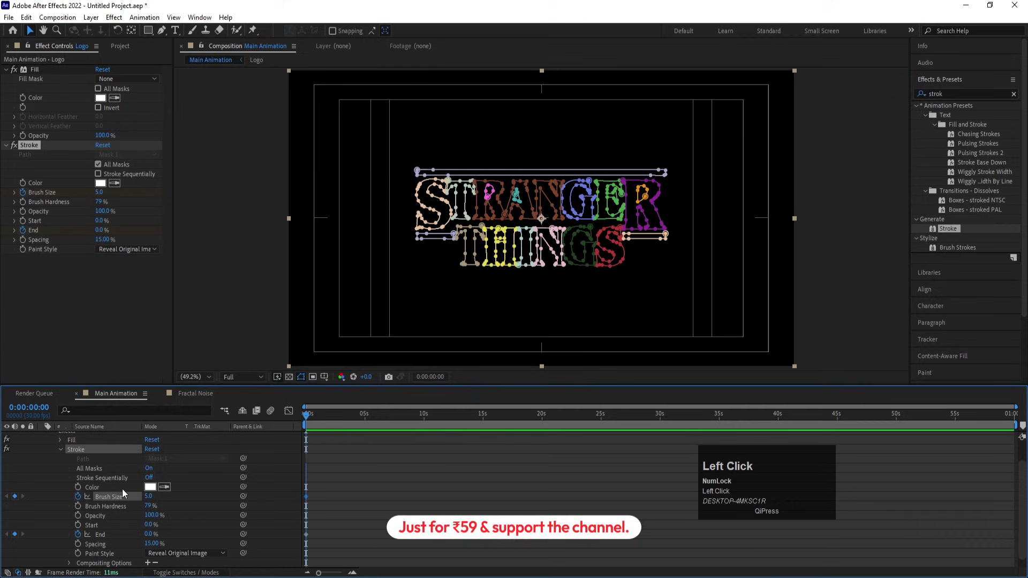
key("=")
left_click_drag(404, 419, 400, 514)
left_click(429, 531)
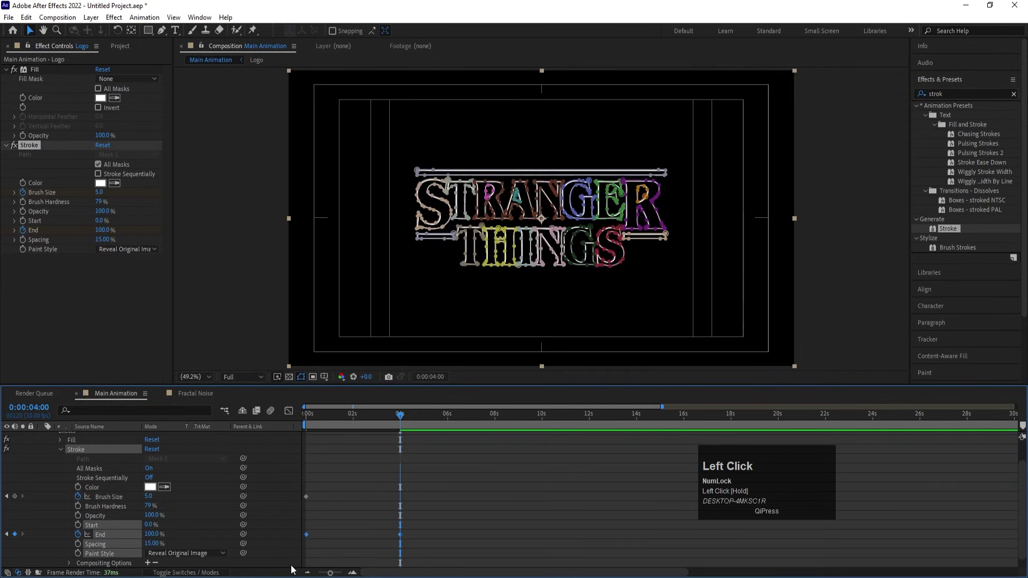
key("F9")
left_click(330, 423)
key("space")
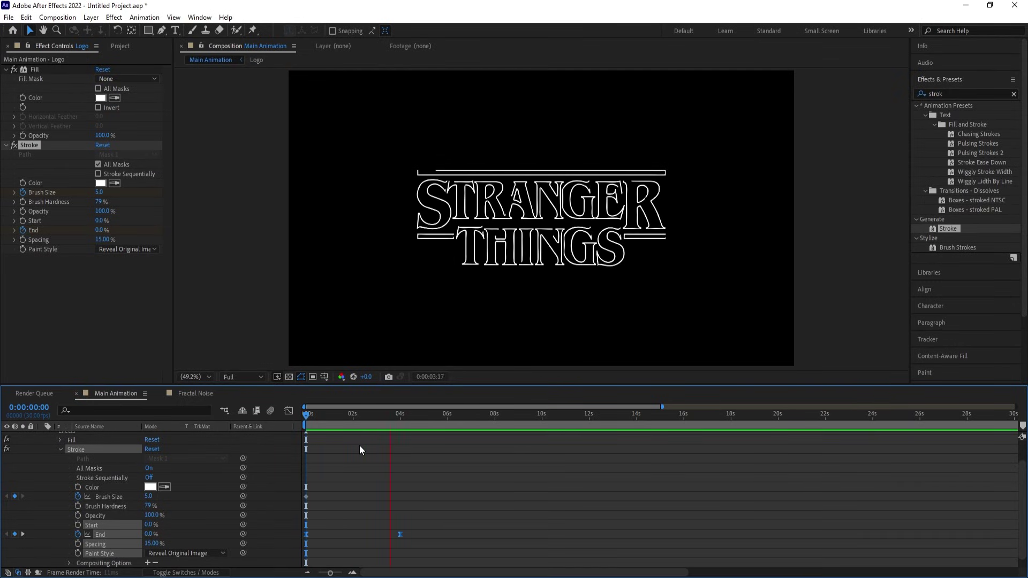
key("space")
Step: Duplicate the Logo layer
left_click(253, 415)
scroll("up", 3)
left_click(111, 439)
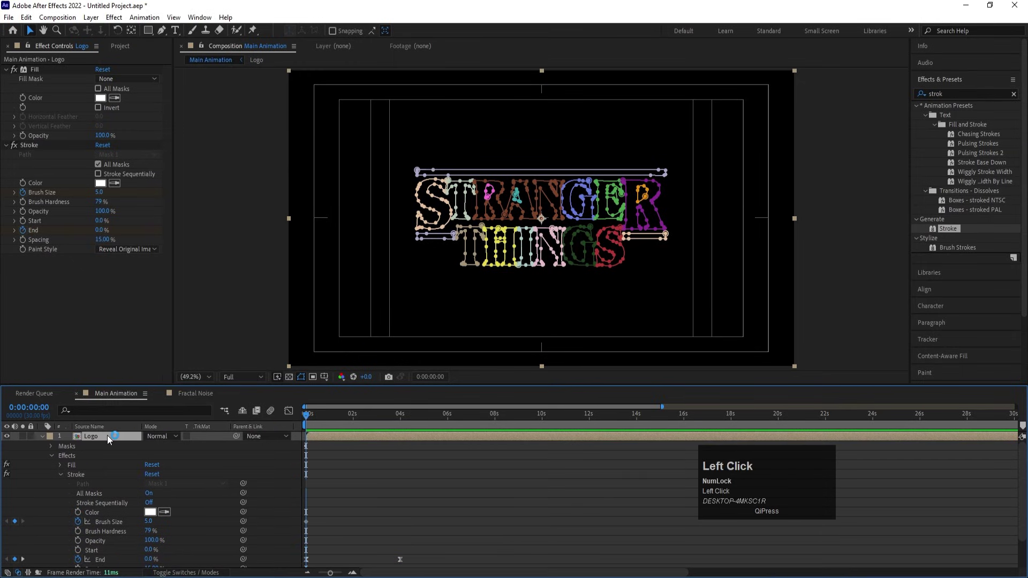
key("ctrl+d")
Step: Duplicate the Logo layer repeatedly, setting the copies' Stroke Brush Sizes to 10, 15 and 20
left_click(103, 449)
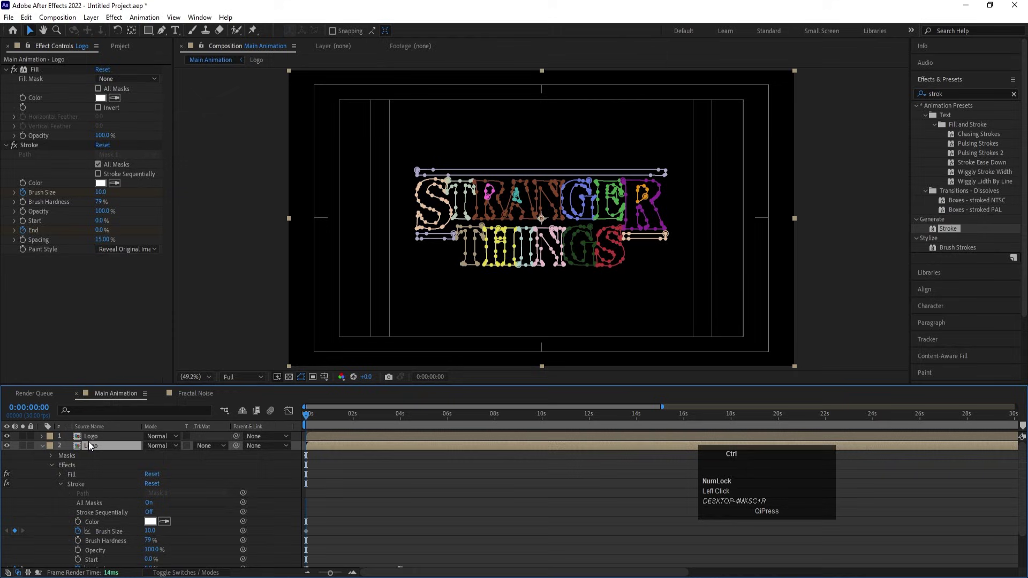
key("ctrl+d")
left_click(100, 461)
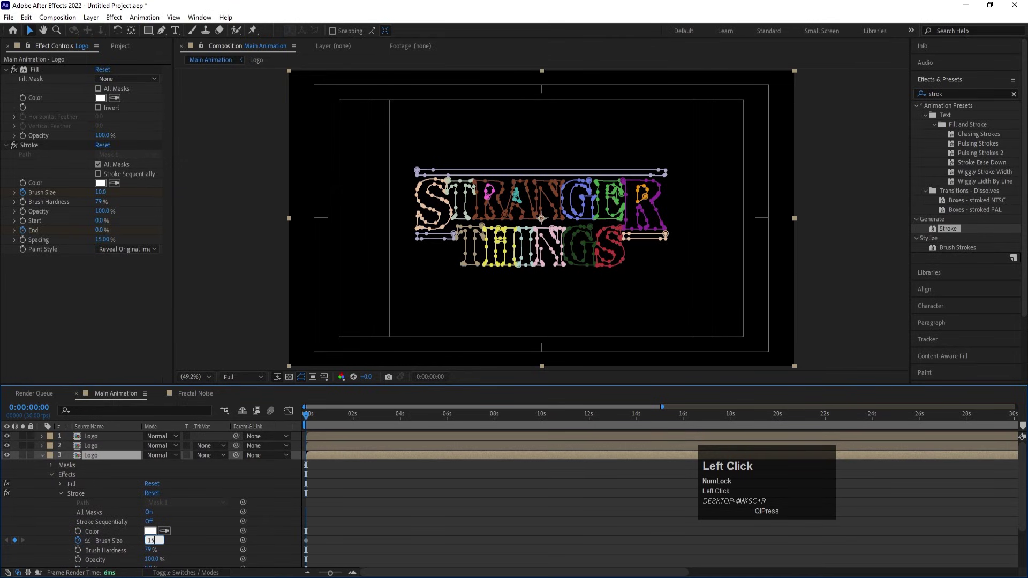
key("Return")
left_click(85, 461)
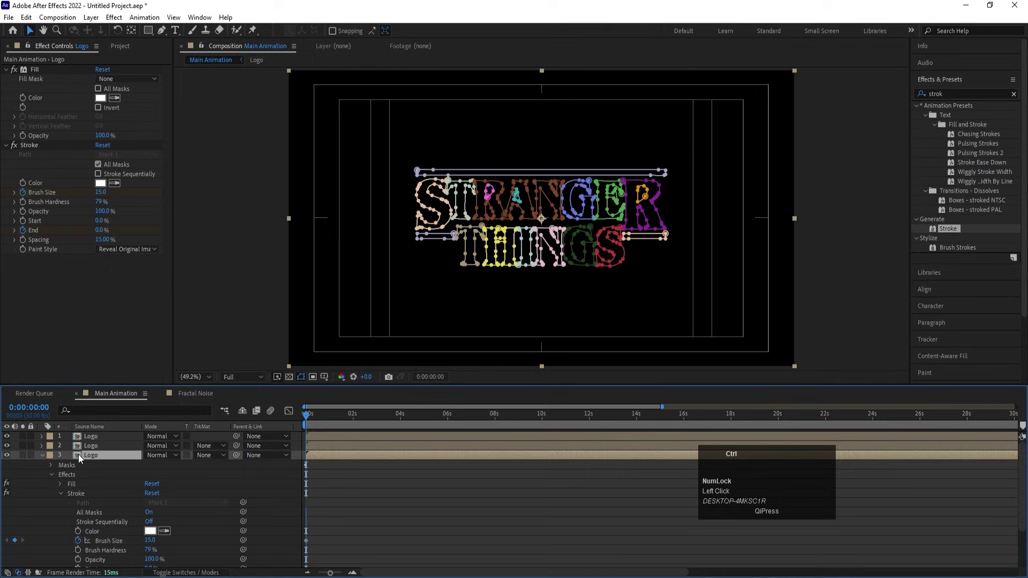
key("ctrl+d")
scroll("down", 3)
scroll("up", 3)
left_click(94, 465)
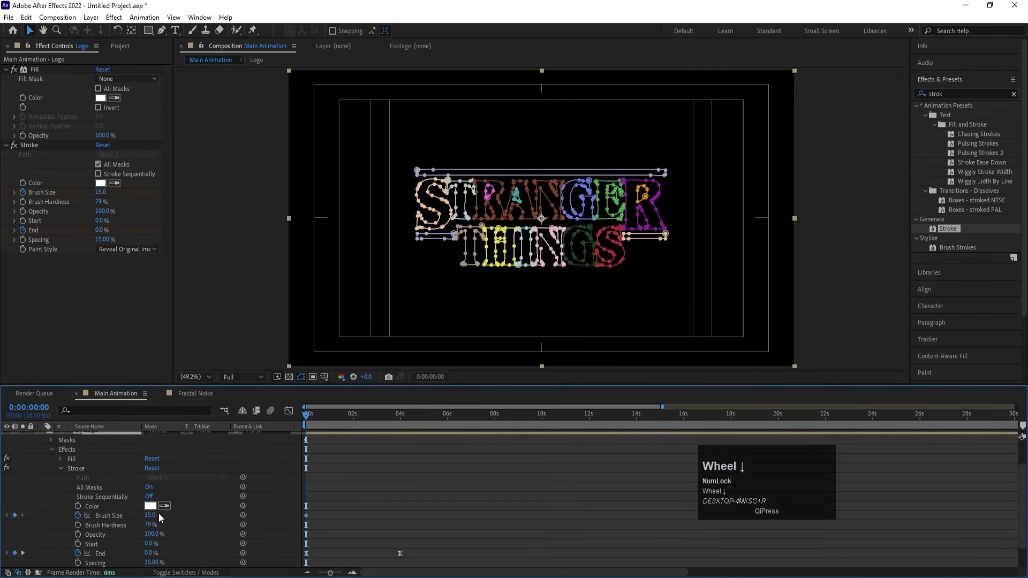
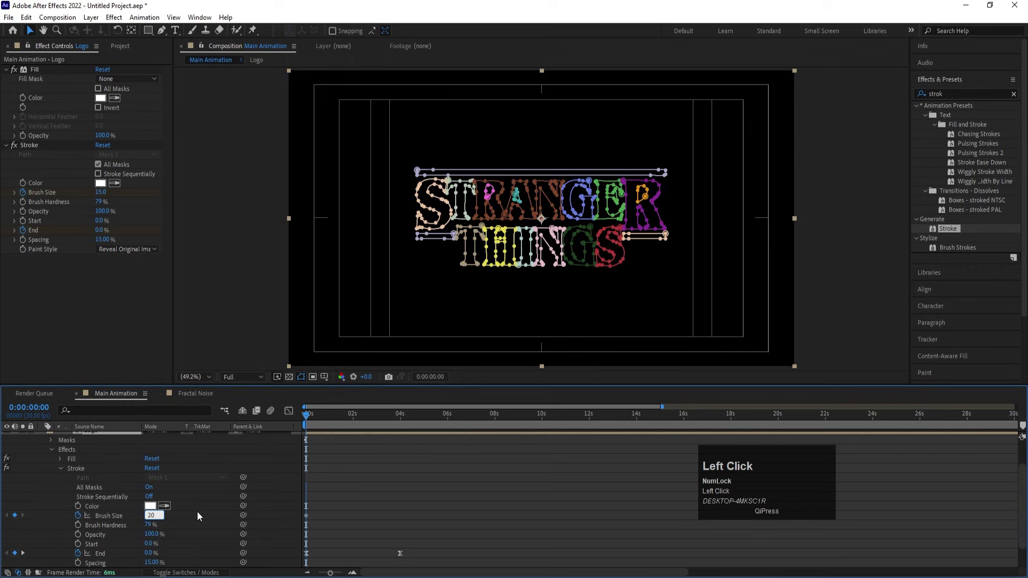
Step: Add the remaining copies with Brush Sizes 25 and 30, then collapse the layers and zoom the timeline to frames
scroll("up", 3)
left_click(106, 467)
key("ctrl+d")
left_click(96, 473)
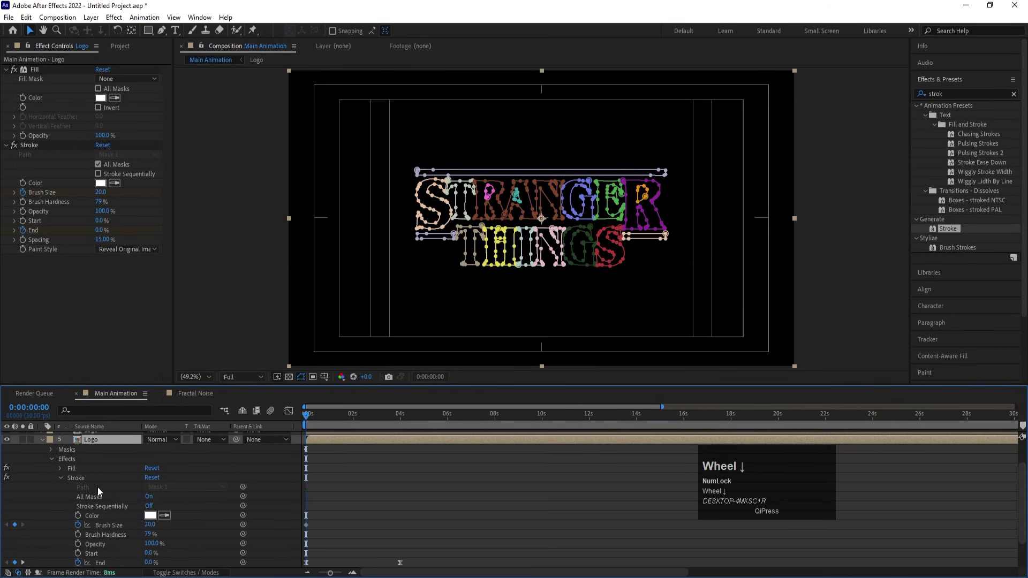
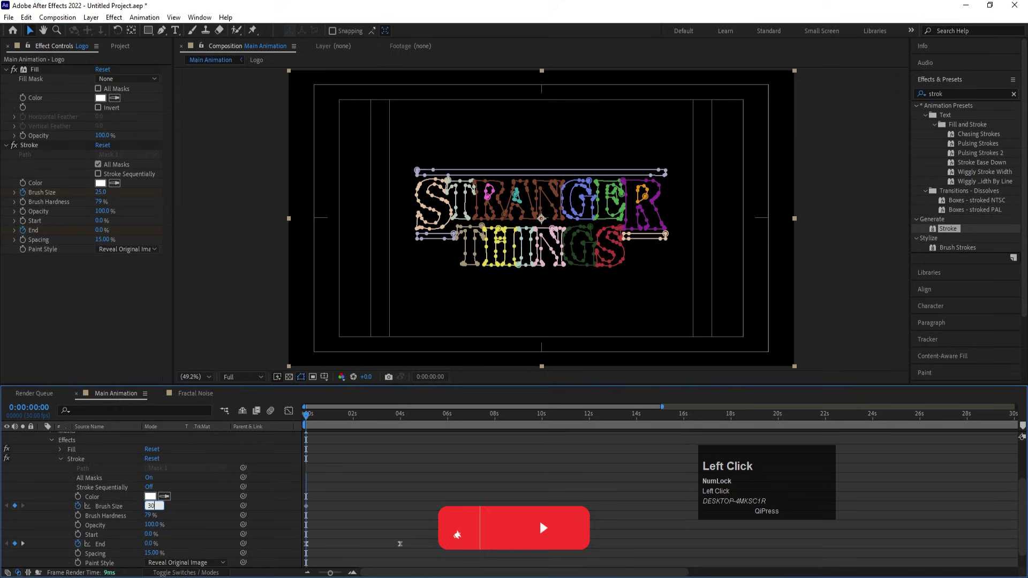
key("Return")
scroll("up", 3)
left_click(348, 508)
scroll("up", 3)
key("=")
key("=")
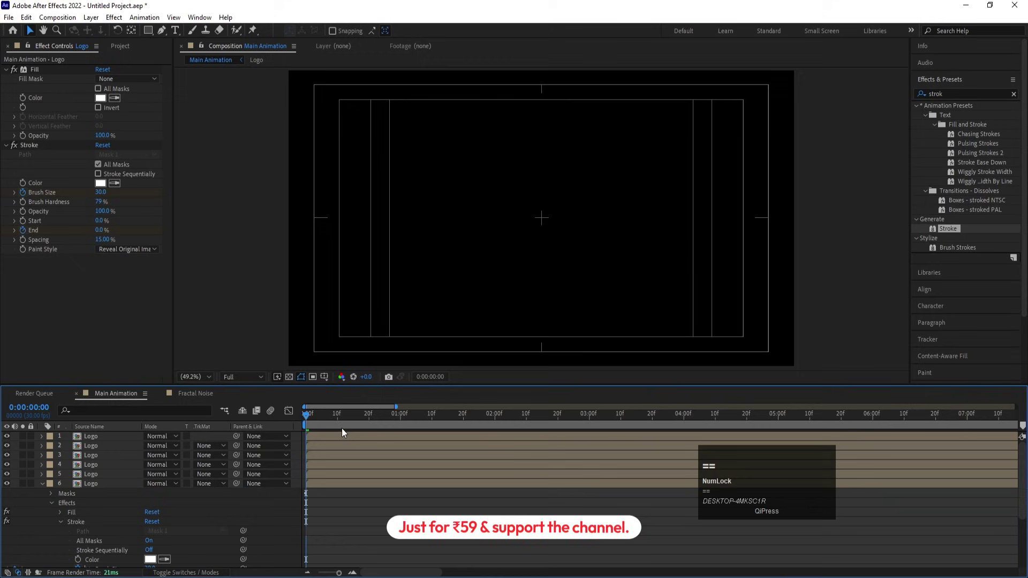
Step: Stagger the Logo copies so each starts 10 frames after the previous one
left_click(340, 423)
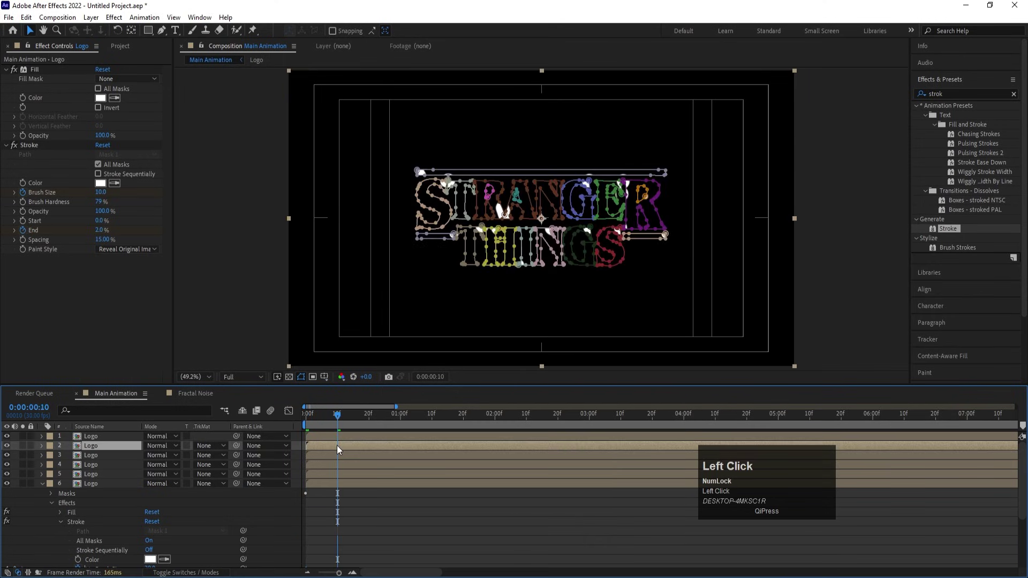
left_click_drag(374, 422, 369, 455)
key("[")
left_click(402, 420)
key("[")
left_click(435, 418)
key("[")
left_click(465, 423)
key("[")
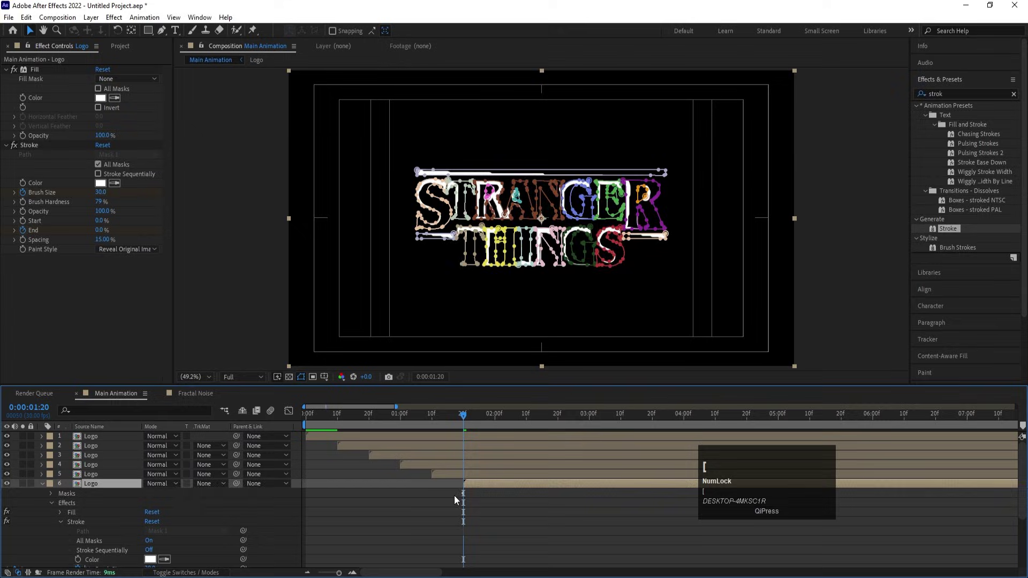
Step: Collapse the keyframed properties and preview the staggered reveal
left_click(443, 515)
key("u")
key("u")
left_click(353, 415)
key("space")
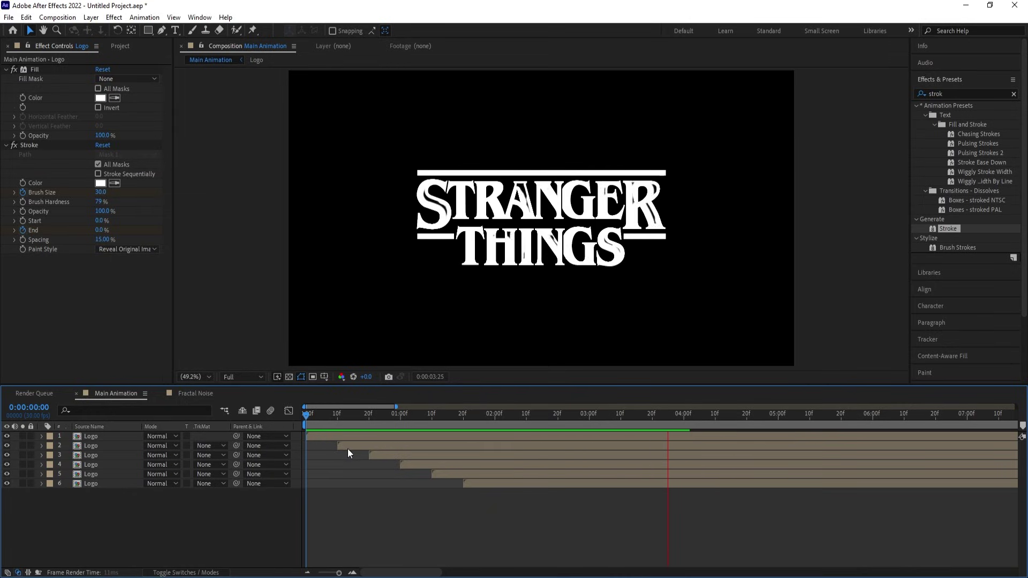
key("space")
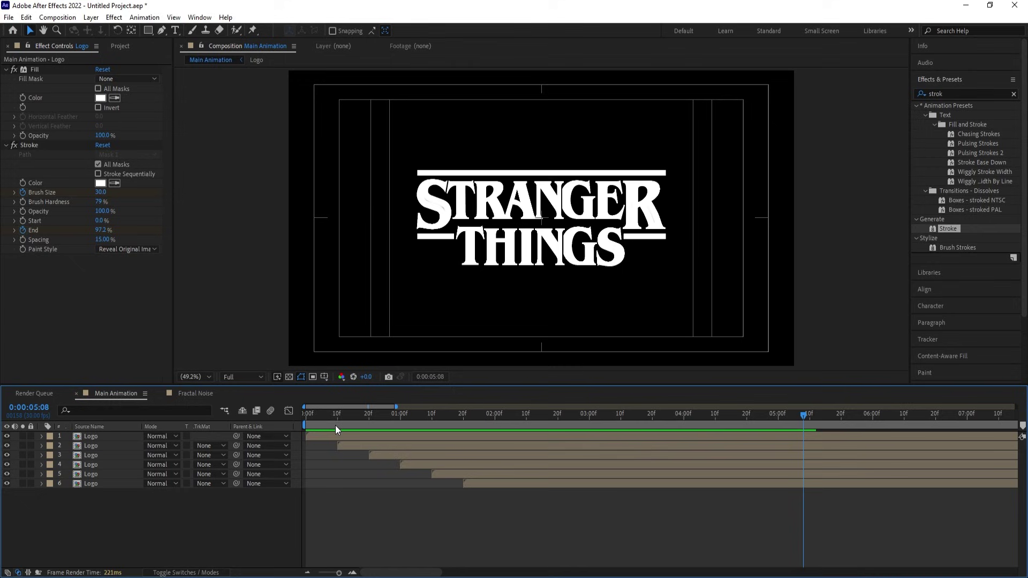
Step: Duplicate a Logo layer into a seventh copy starting at two seconds and preview again
left_click(89, 488)
key("ctrl+d")
left_click_drag(89, 488, 168, 539)
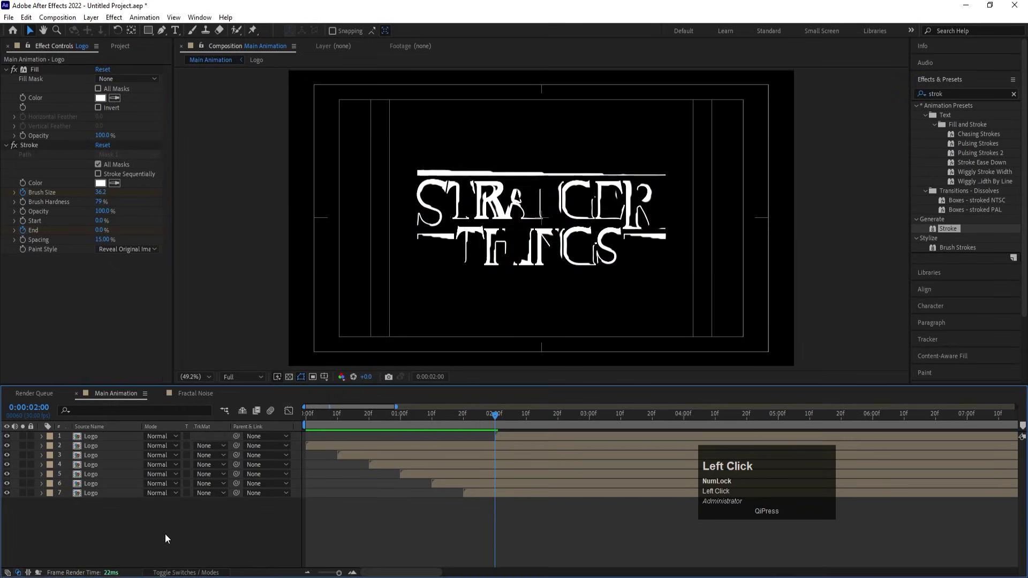
key("space")
left_click(26, 443)
key("space")
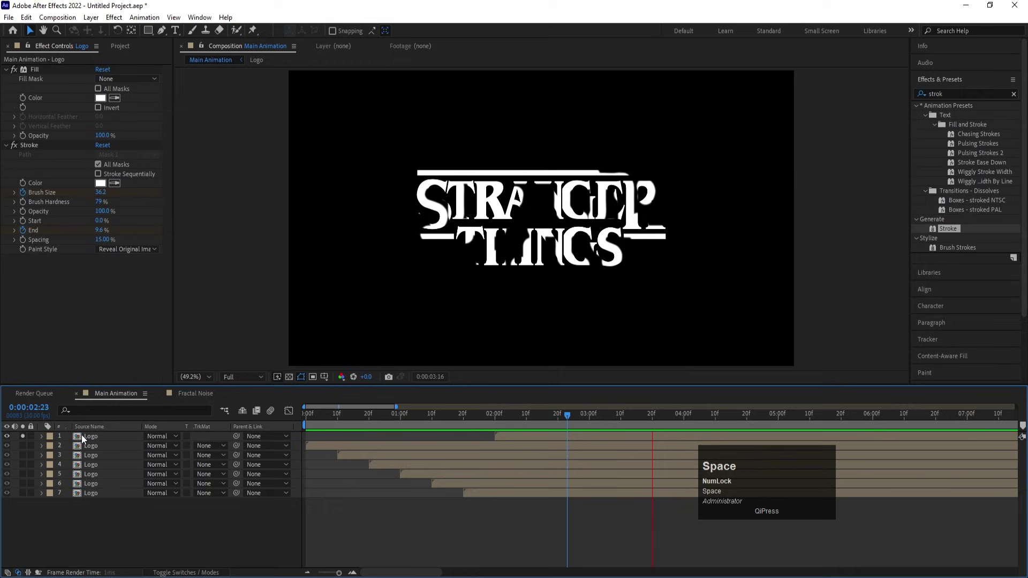
key("space")
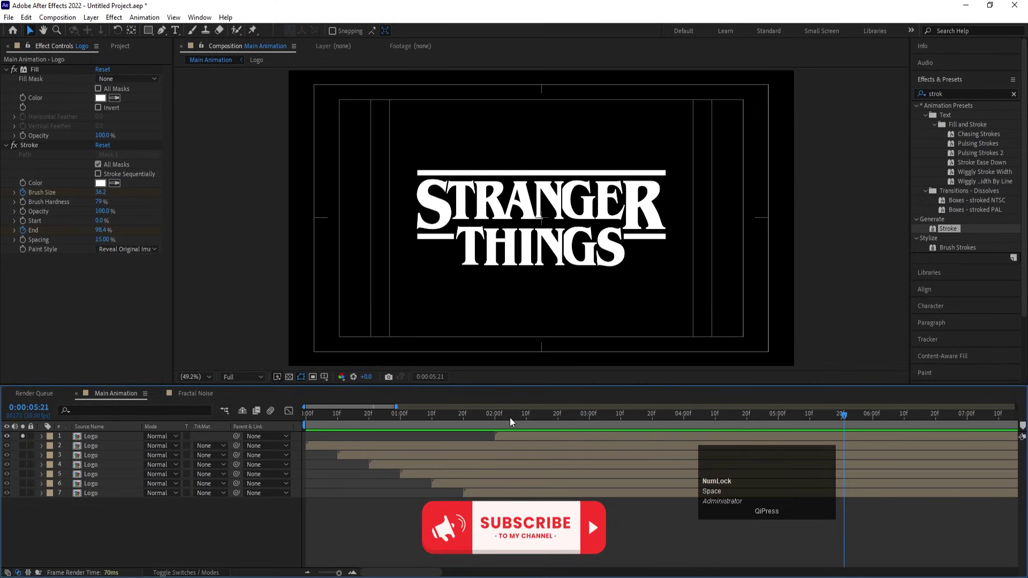
Step: Keyframe the seventh copy's Brush Size from 0 at two seconds and preview the stacked reveal
left_click_drag(500, 422, 506, 440)
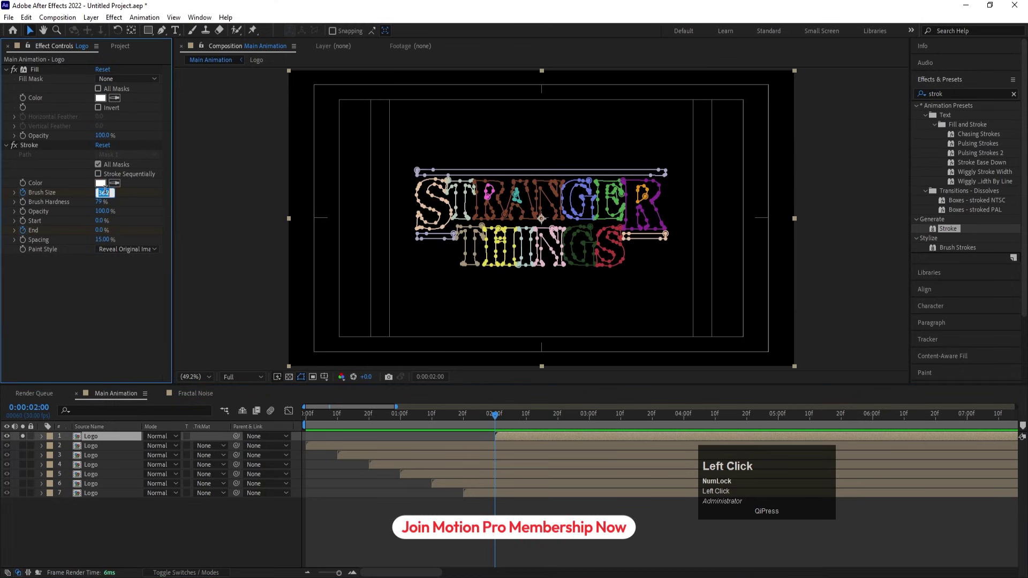
key("Return")
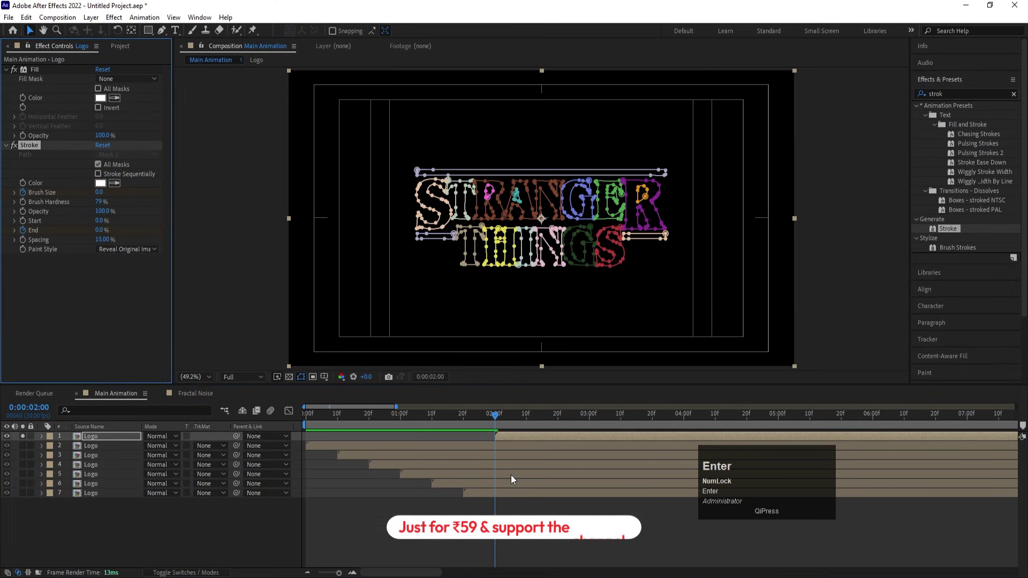
key("u")
scroll("down", 3)
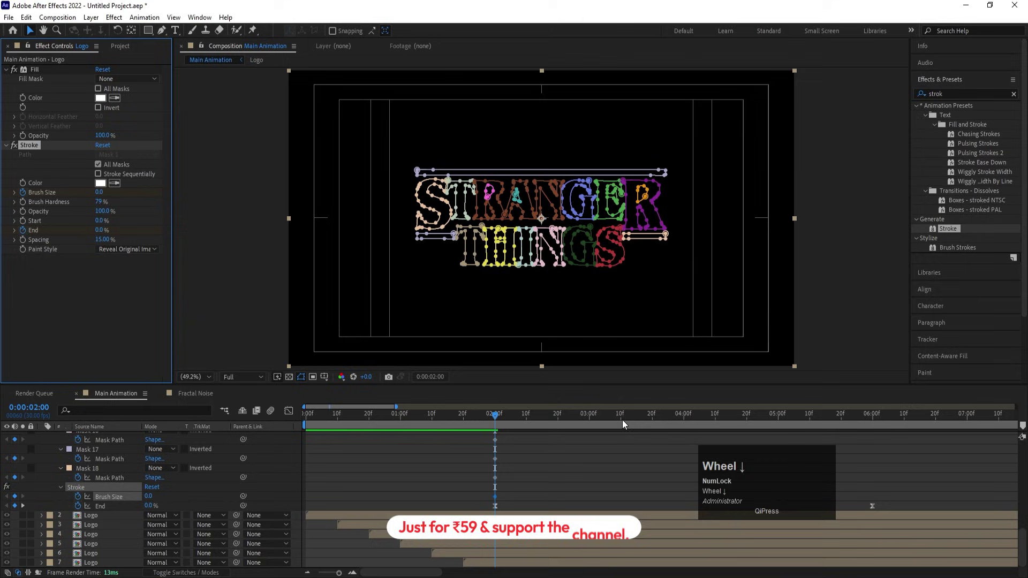
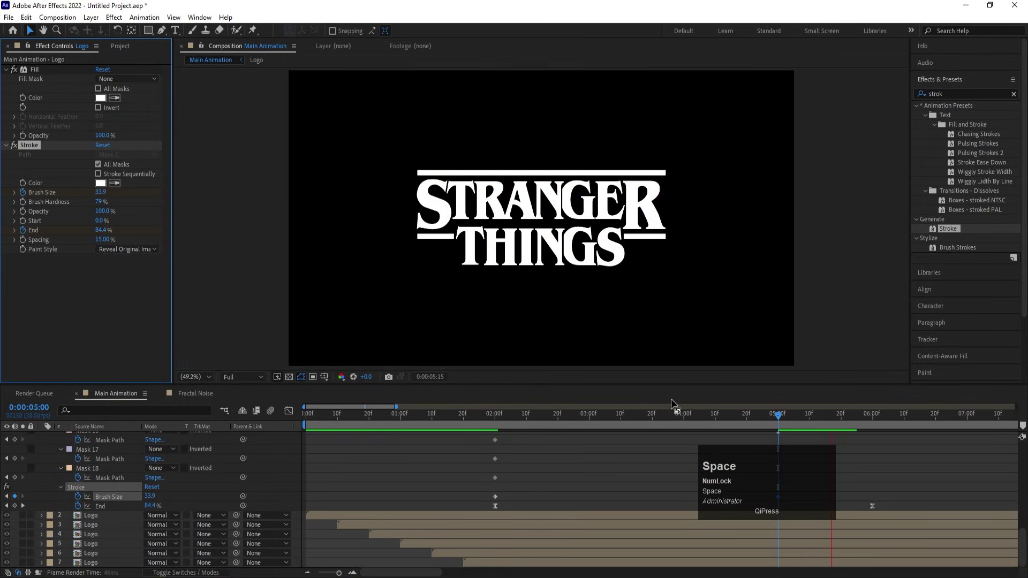
left_click(645, 418)
key("space")
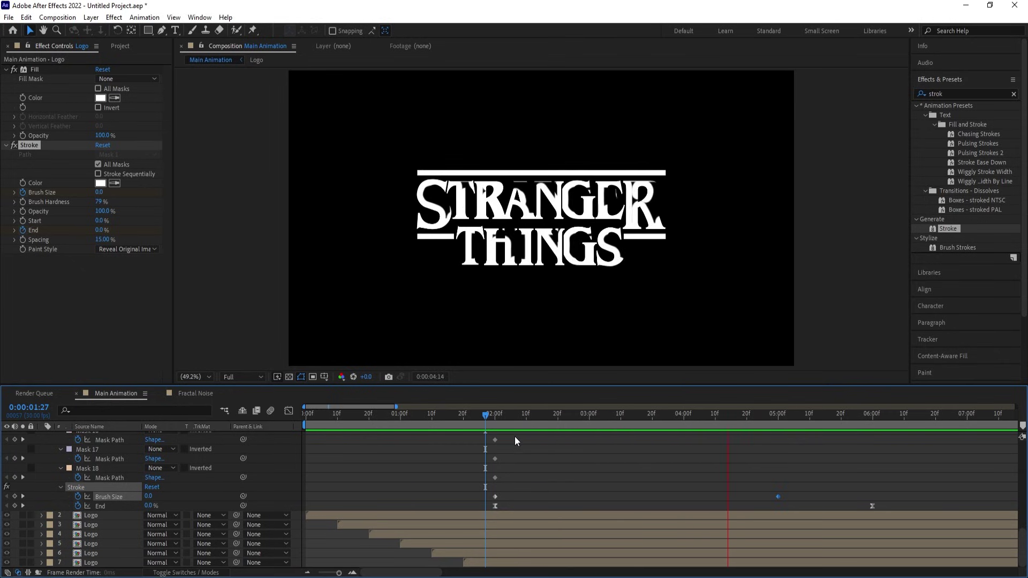
key("space")
Step: Collapse the Logo layer's mask list and return to the start of the animation
scroll("up", 3)
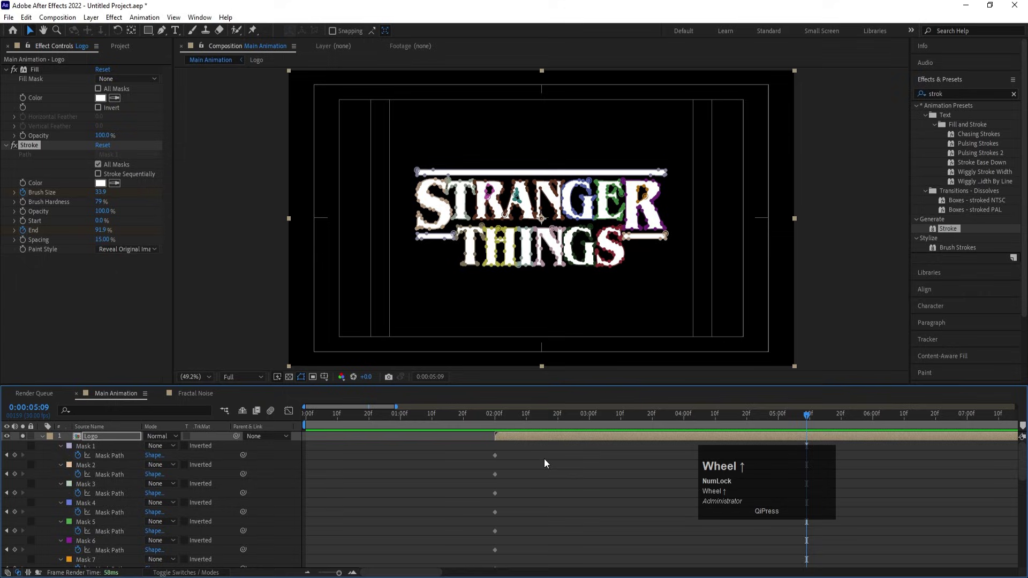
left_click(46, 442)
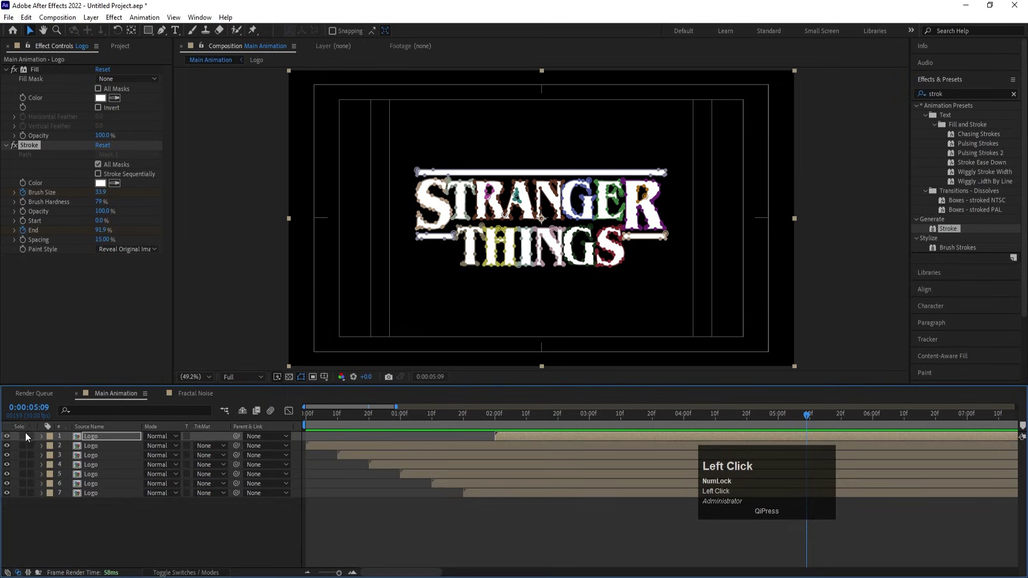
left_click(385, 424)
key("space")
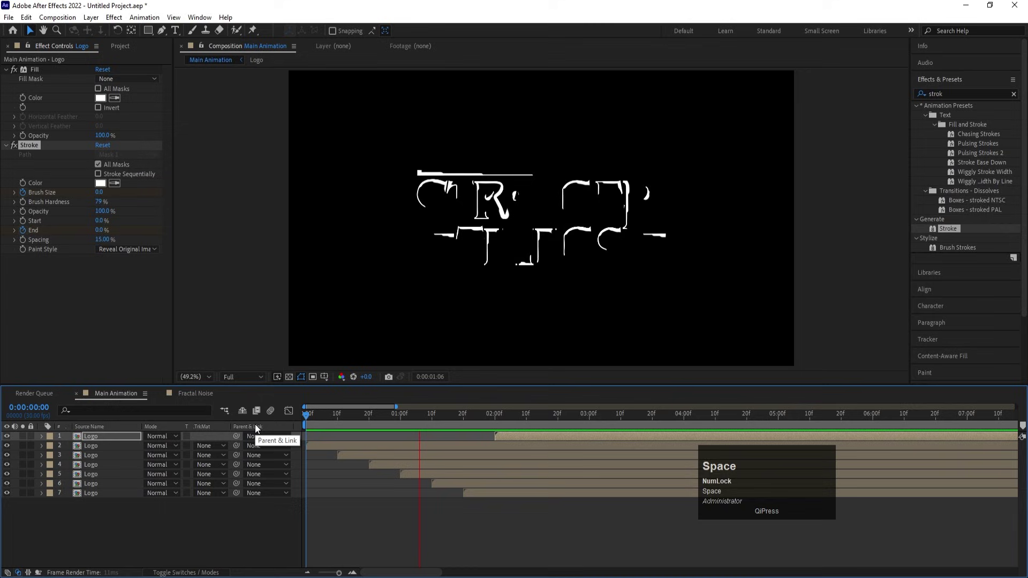
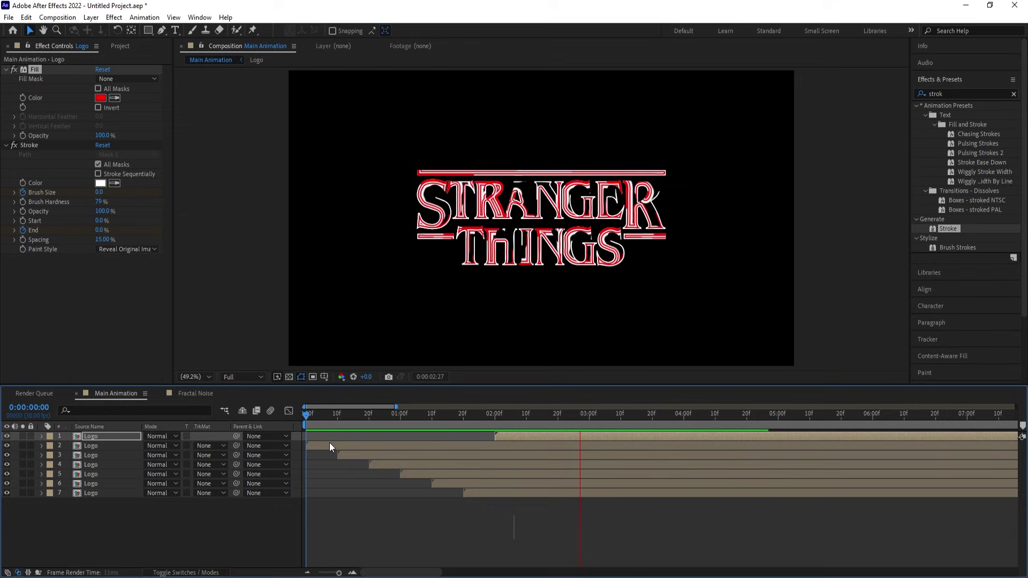
Step: Preview the red outline reveal drawing around the white letters
key("space")
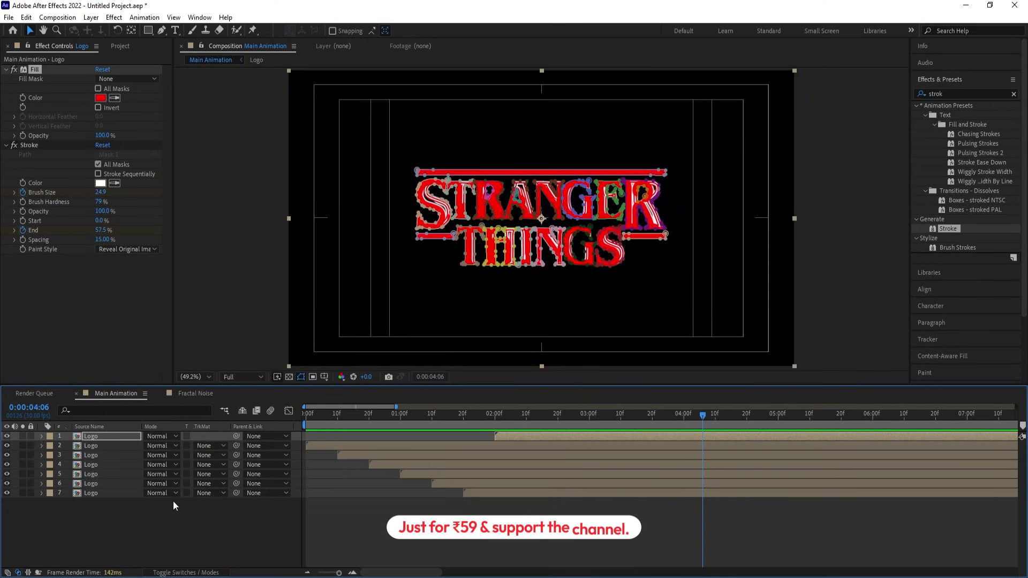
Step: Reorder the latest logo copy, add the Fractal Noise comp alpha-matted to it and preview the noise-filled letters
left_click_drag(97, 496, 102, 455)
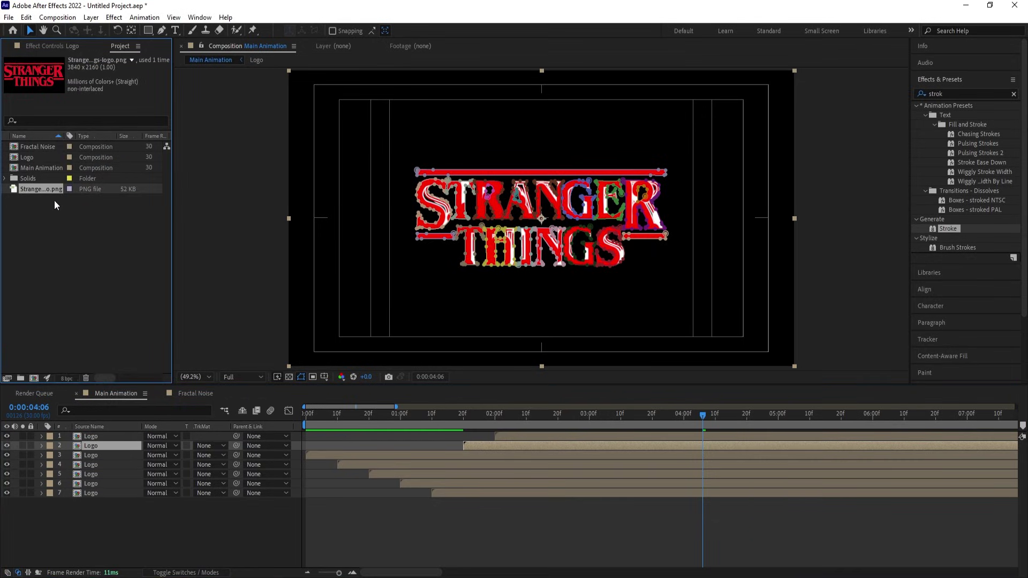
left_click_drag(40, 151, 467, 415)
key("space")
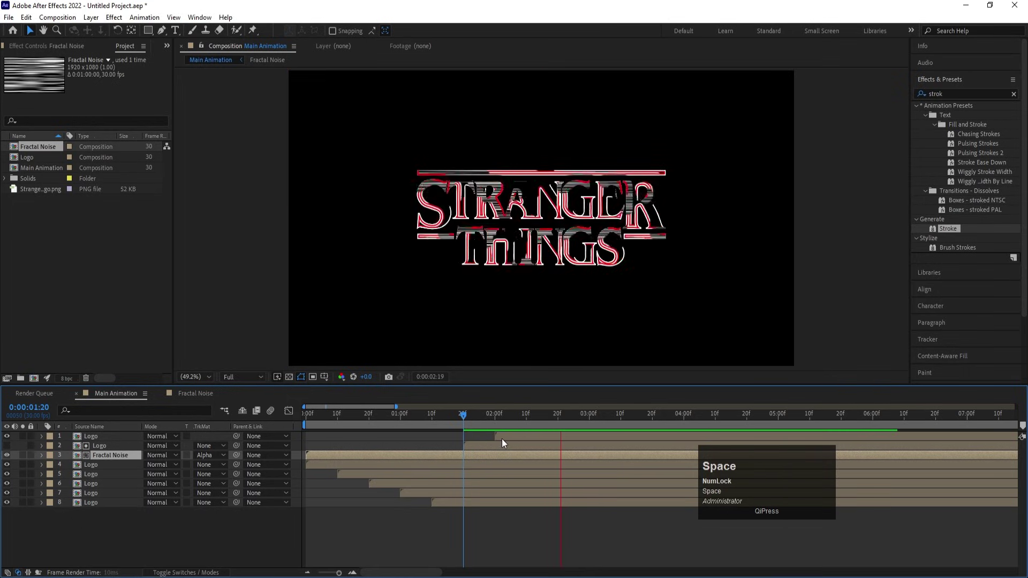
left_click(476, 425)
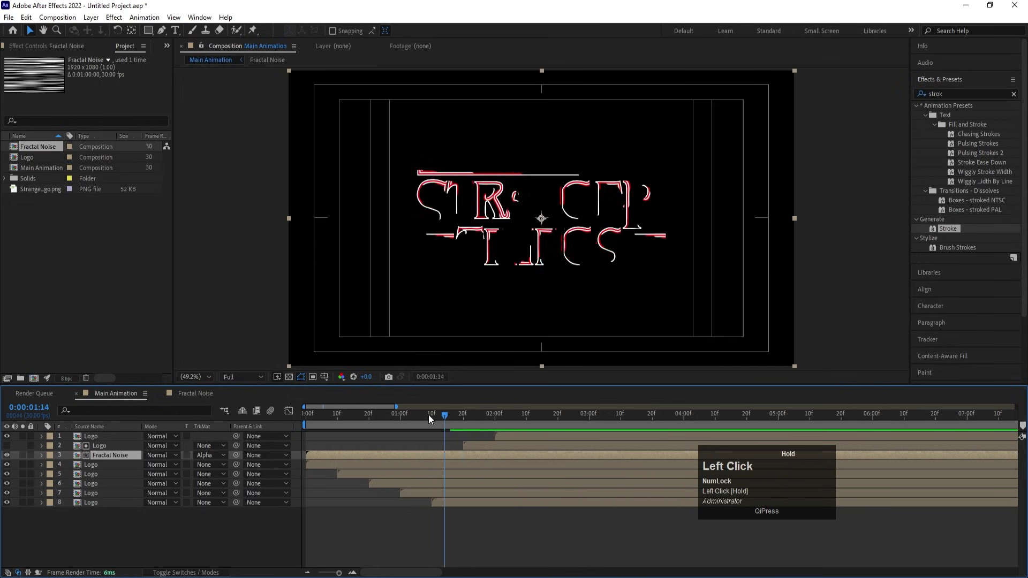
key("space")
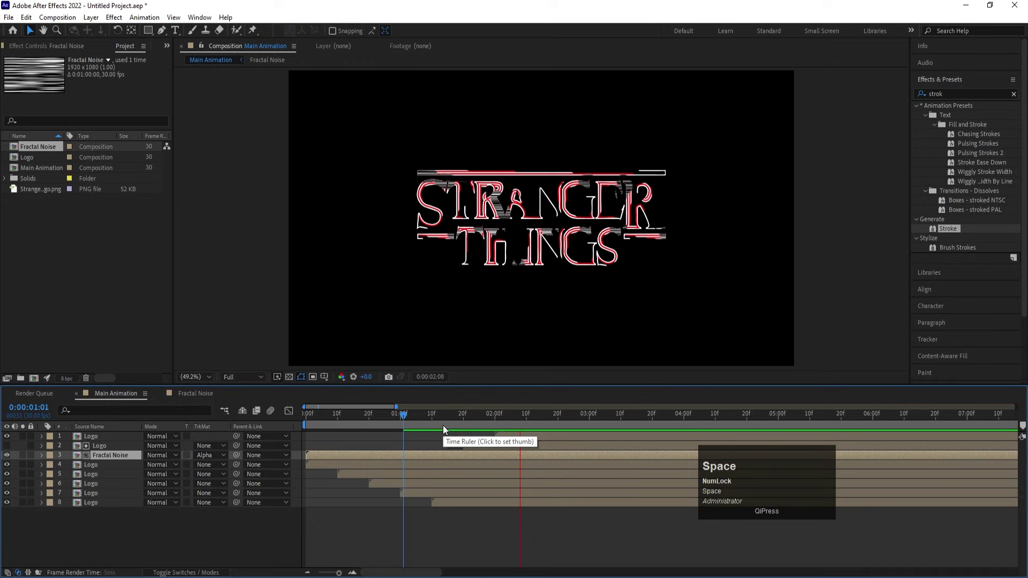
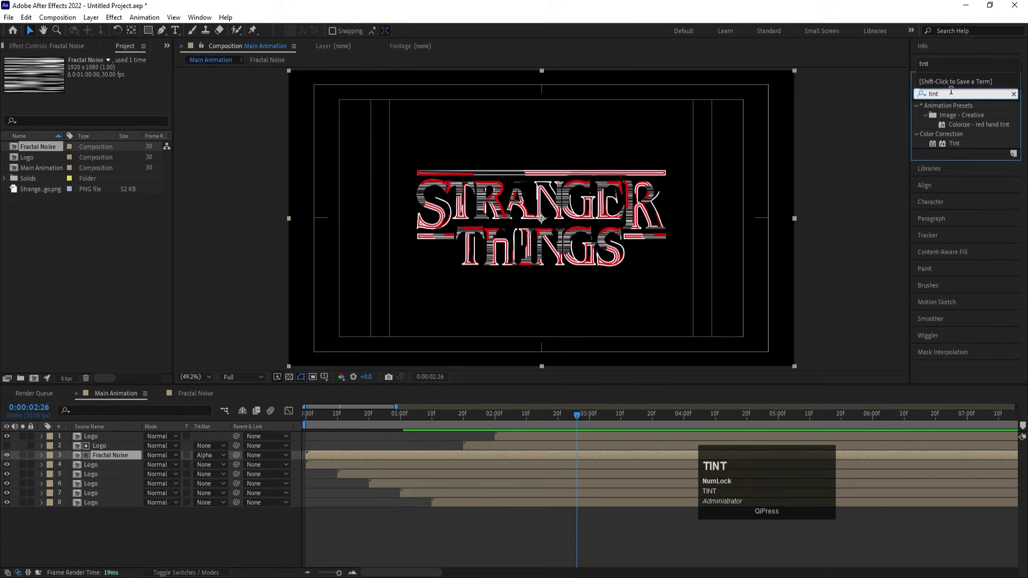
Step: Apply Tint to the Fractal Noise layer with Map Black To set to red and preview
left_click_drag(961, 150, 618, 231)
left_click(617, 230)
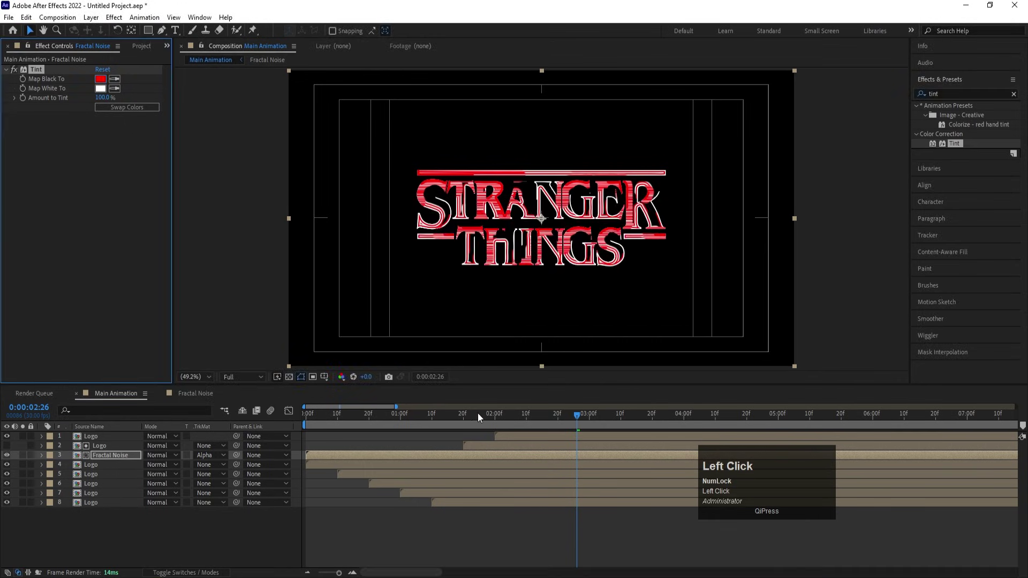
key("space")
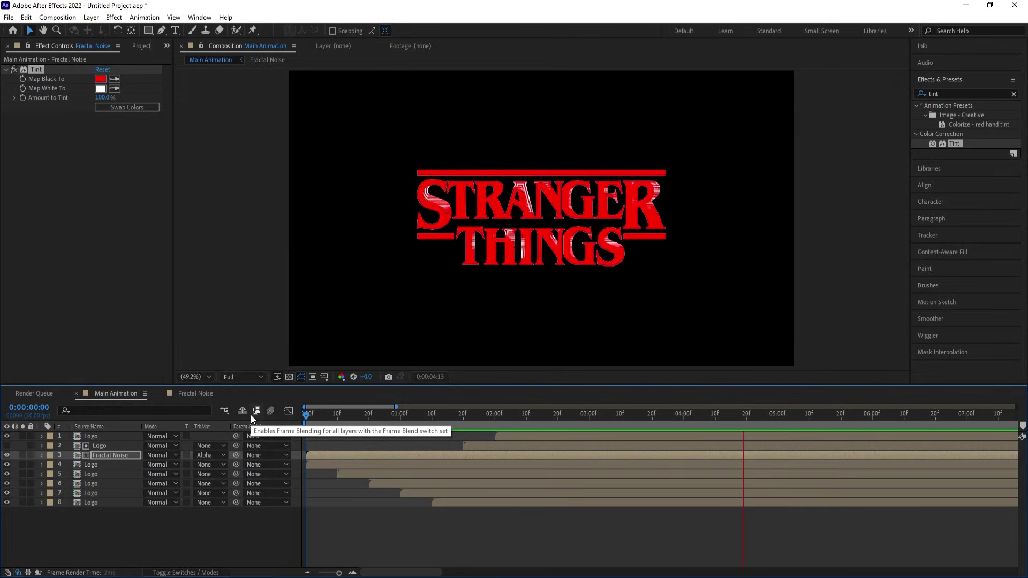
Step: Give the last logo copy a black #000000 fill colour
key("space")
left_click_drag(353, 417, 347, 477)
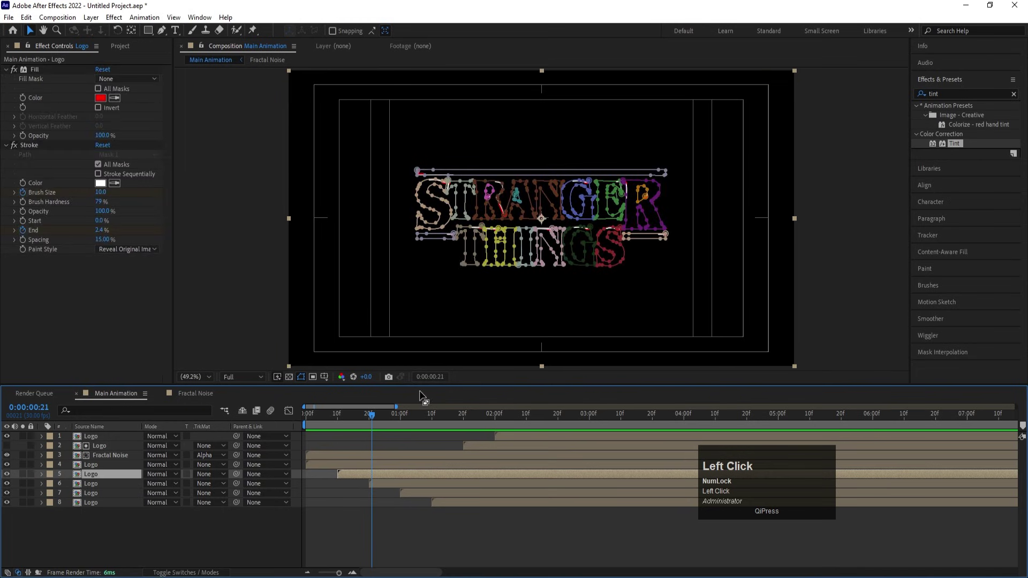
key("space")
left_click(416, 496)
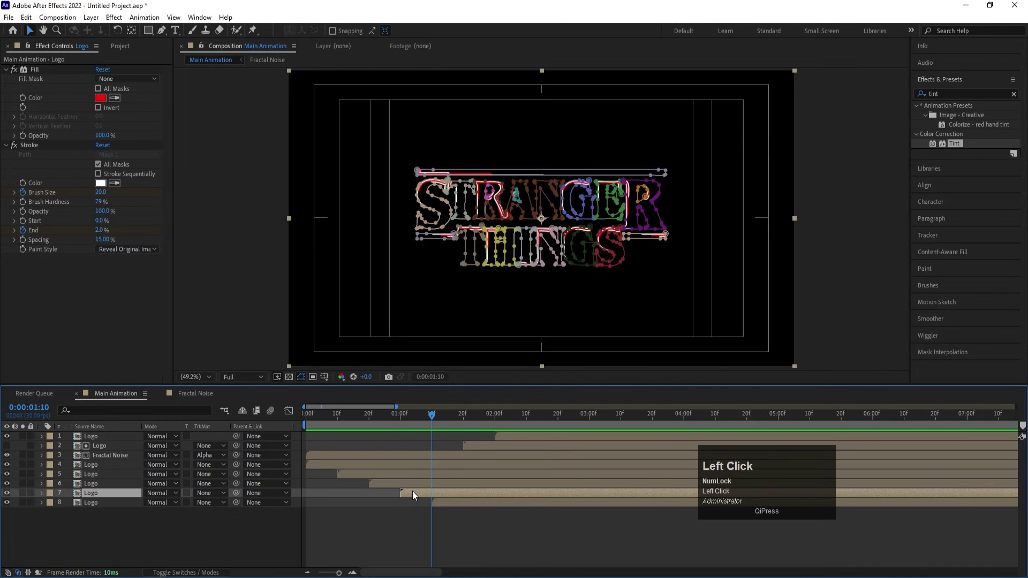
key("space")
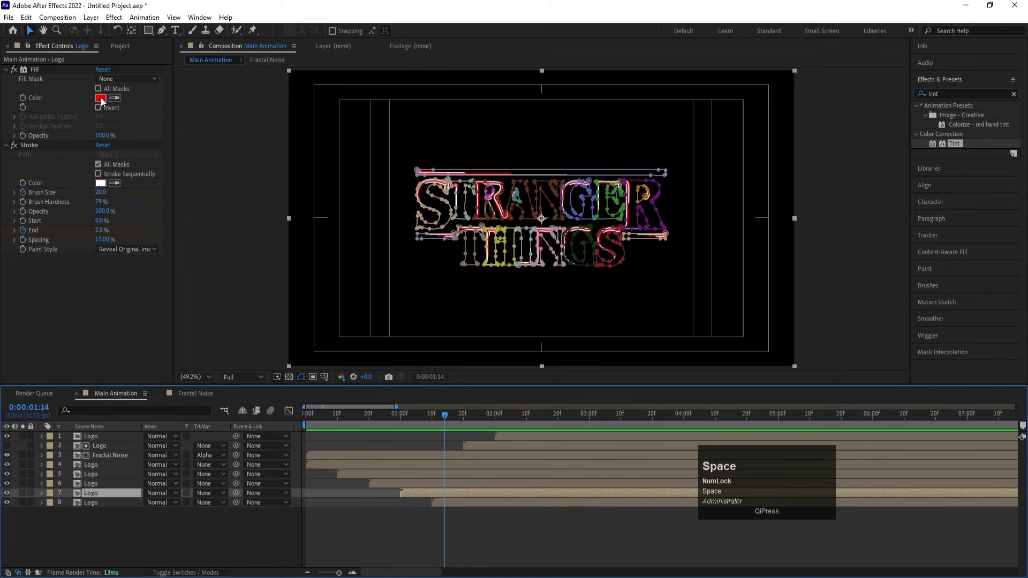
left_click(439, 502)
key("space")
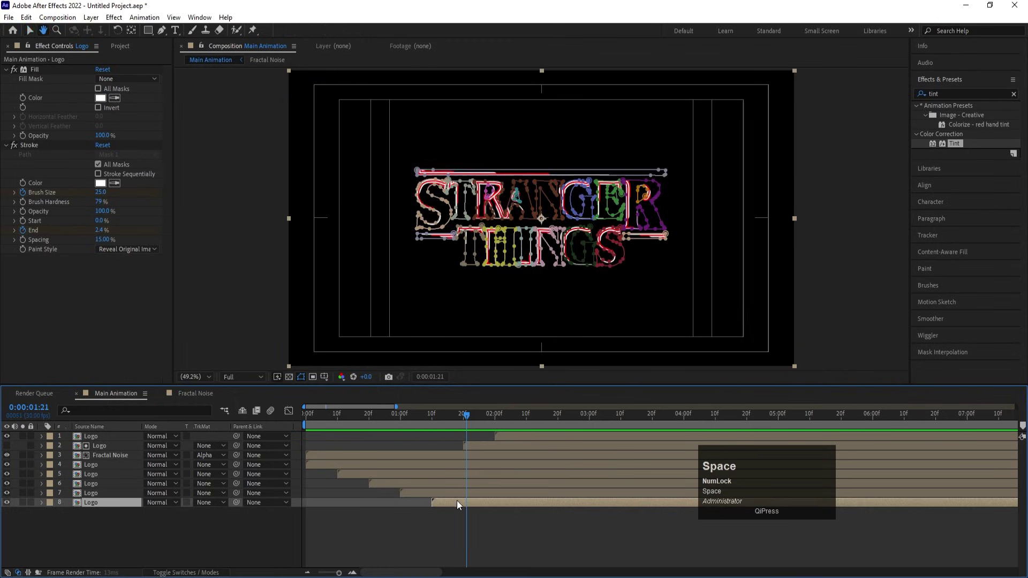
left_click(101, 100)
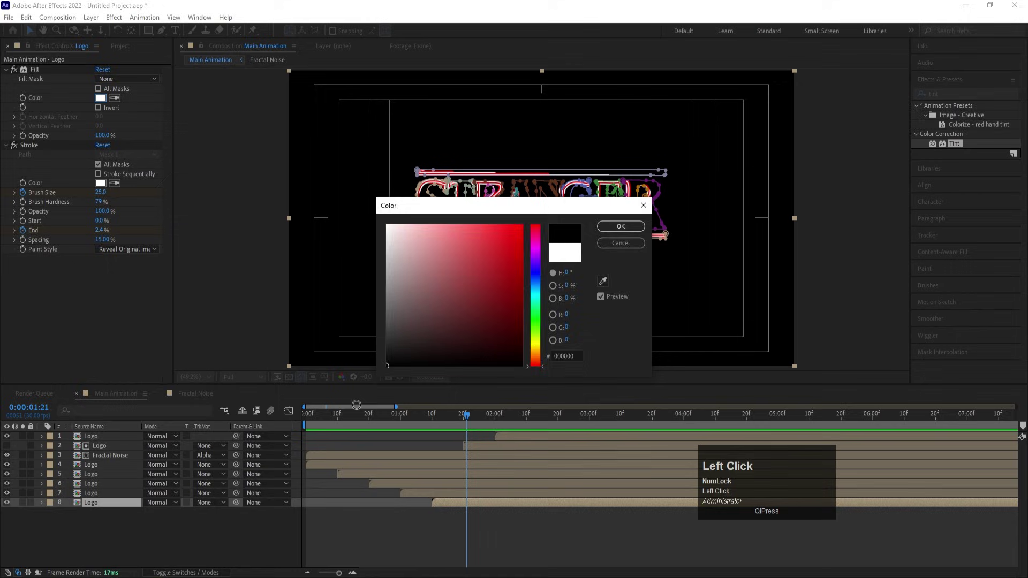
key("Return")
key("space")
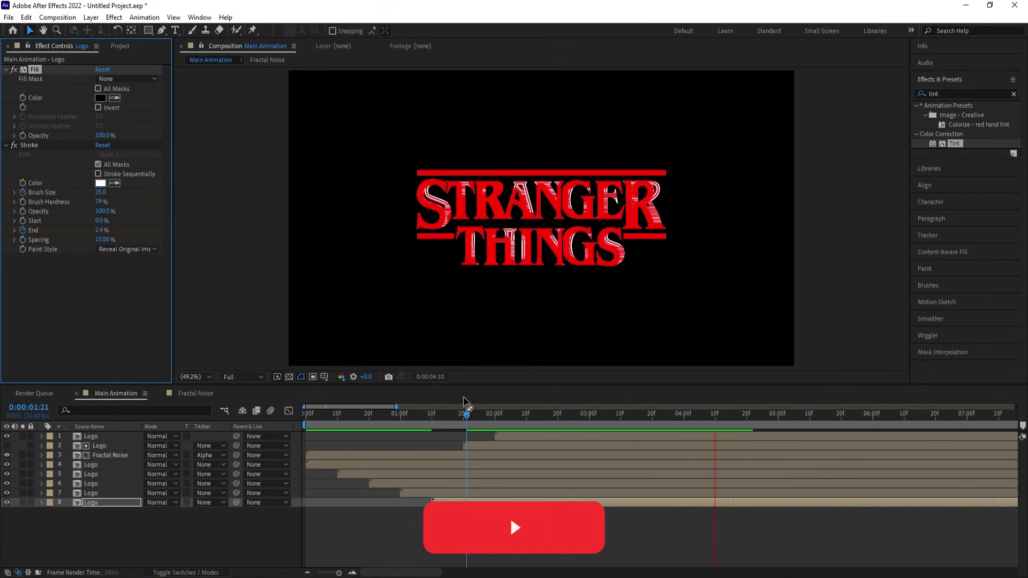
Step: Preview, select all logo layers and begin pre-composing them as Logo Animation
key("space")
left_click(414, 422)
key("space")
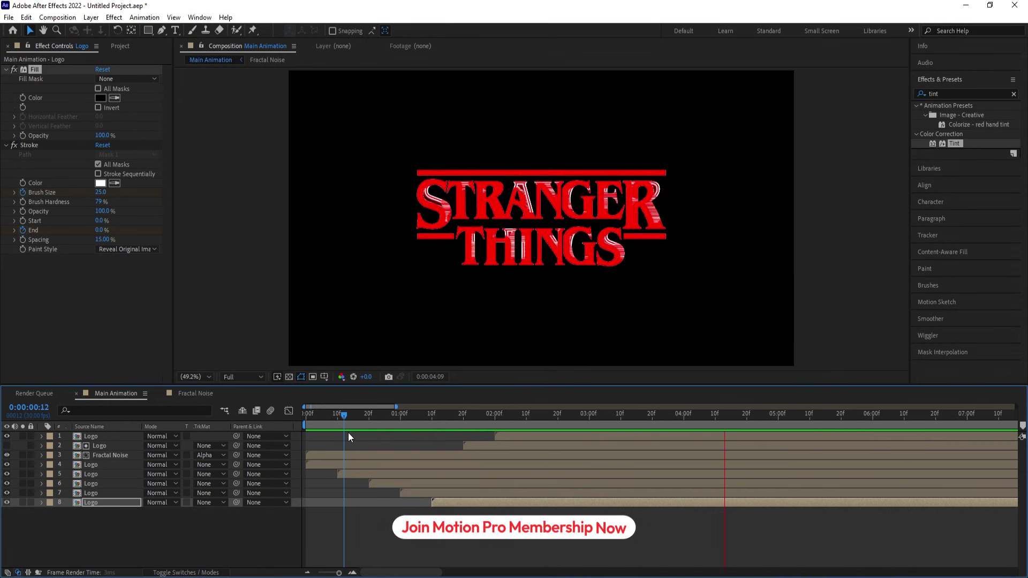
key("space")
left_click_drag(71, 538, 230, 468)
key("ctrl+shift+c")
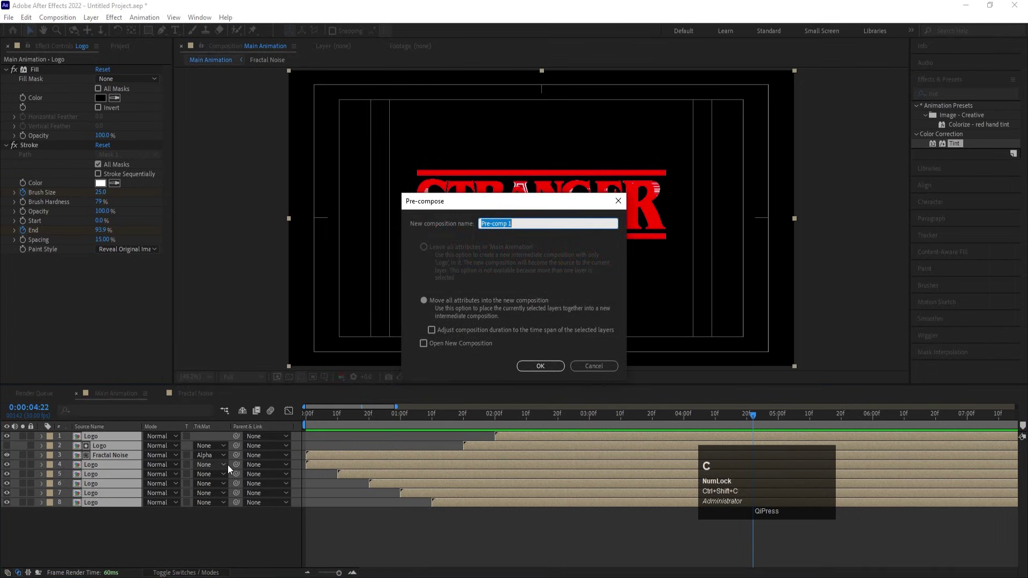
type("ogo")
key("space")
Step: Finish naming and create the Logo Animation 01 pre-composition
type("nimation")
key("1")
key("Return")
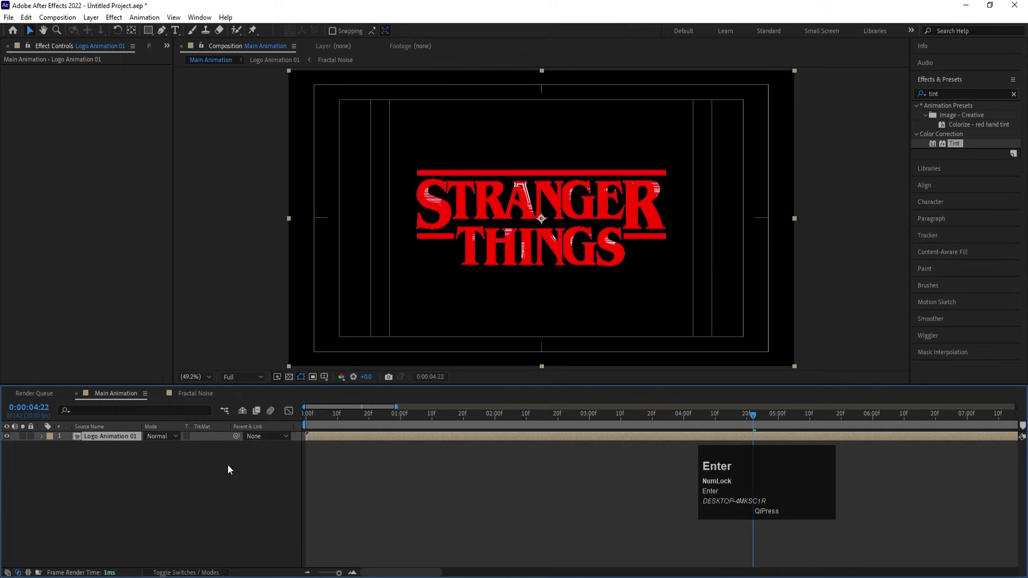
Step: Duplicate Logo Animation 01, flip it with -100% Y scale below the logo at 80% opacity as a reflection
key("ctrl+d")
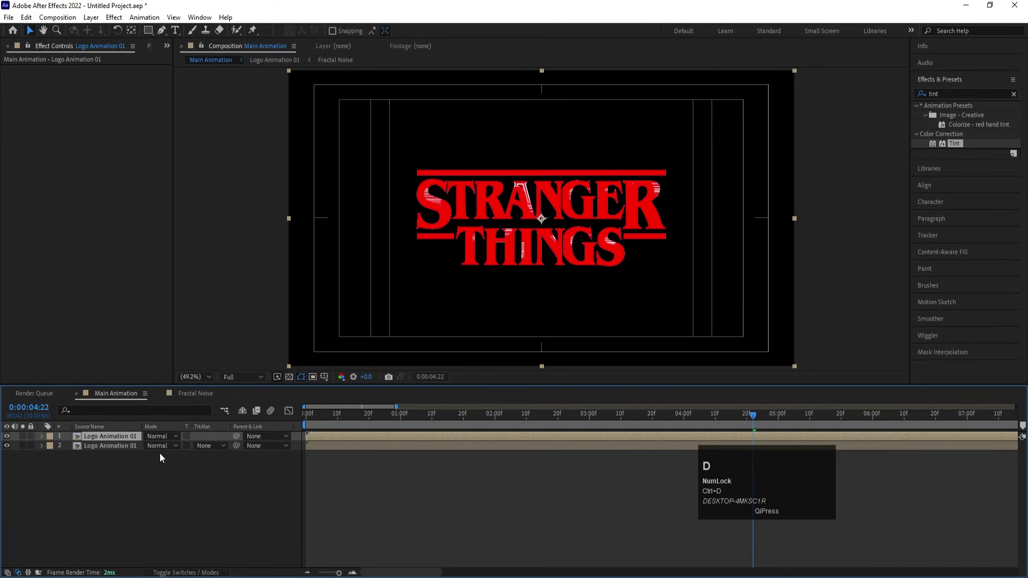
key("s")
left_click(152, 449)
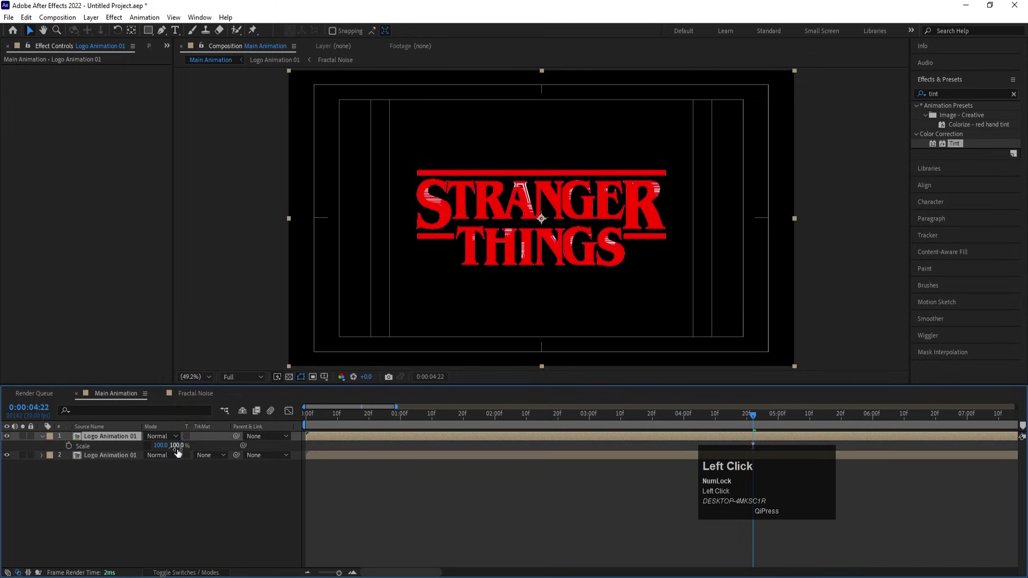
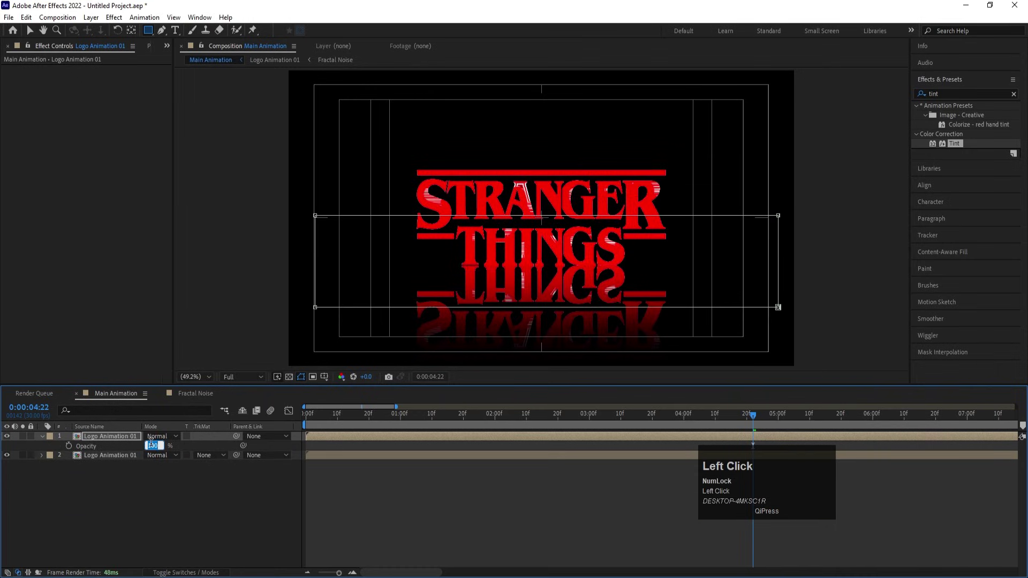
key("Return")
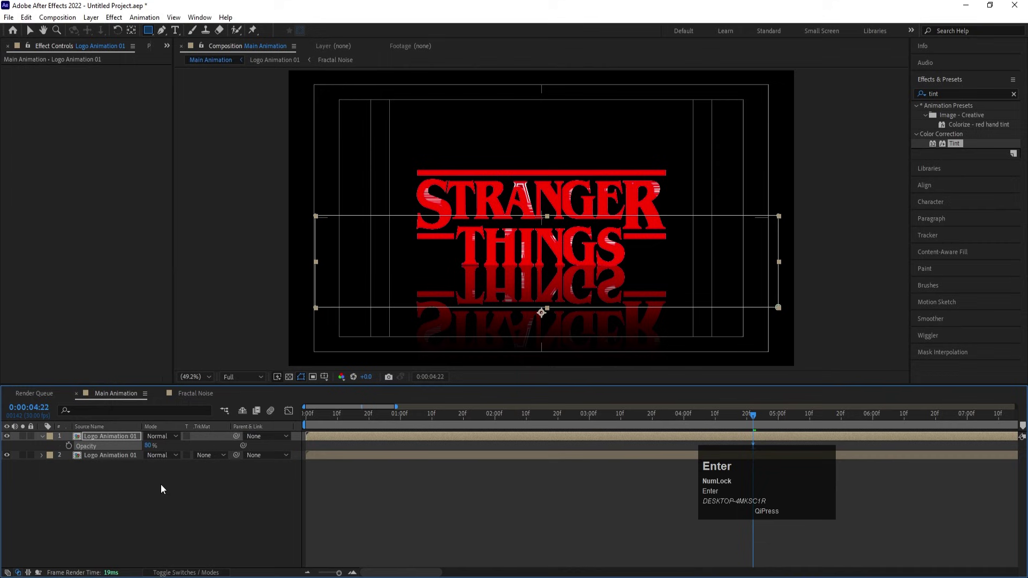
Step: Add Compound Blur to the reflection driven by the Fractal Noise layer, maximum blur 20, and preview
left_click(152, 519)
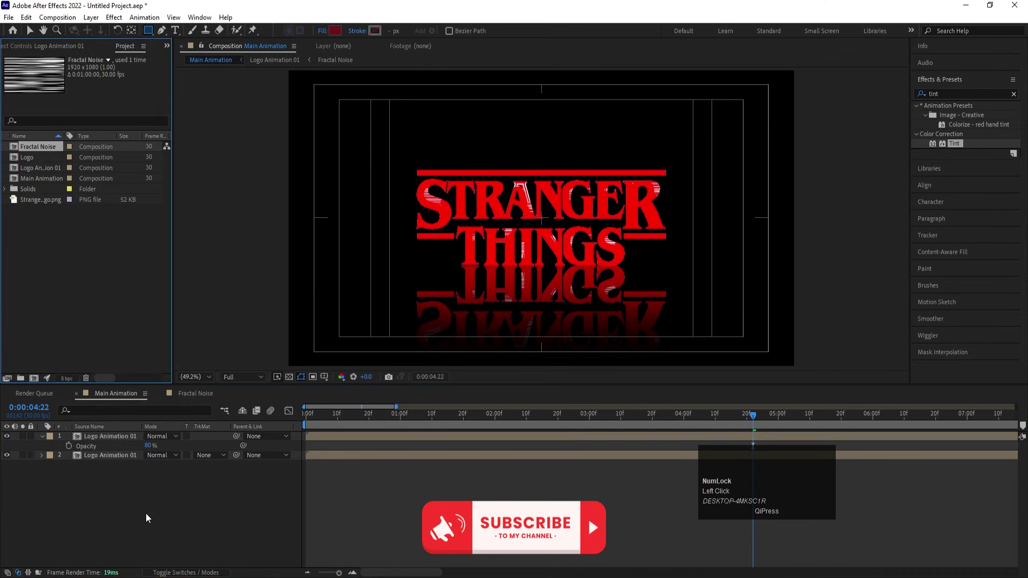
left_click_drag(38, 151, 11, 468)
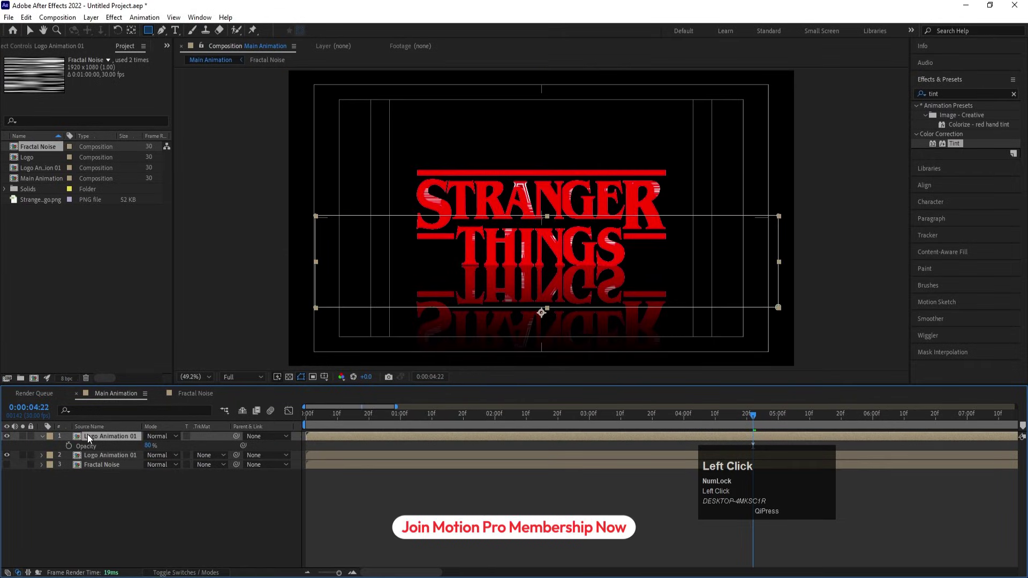
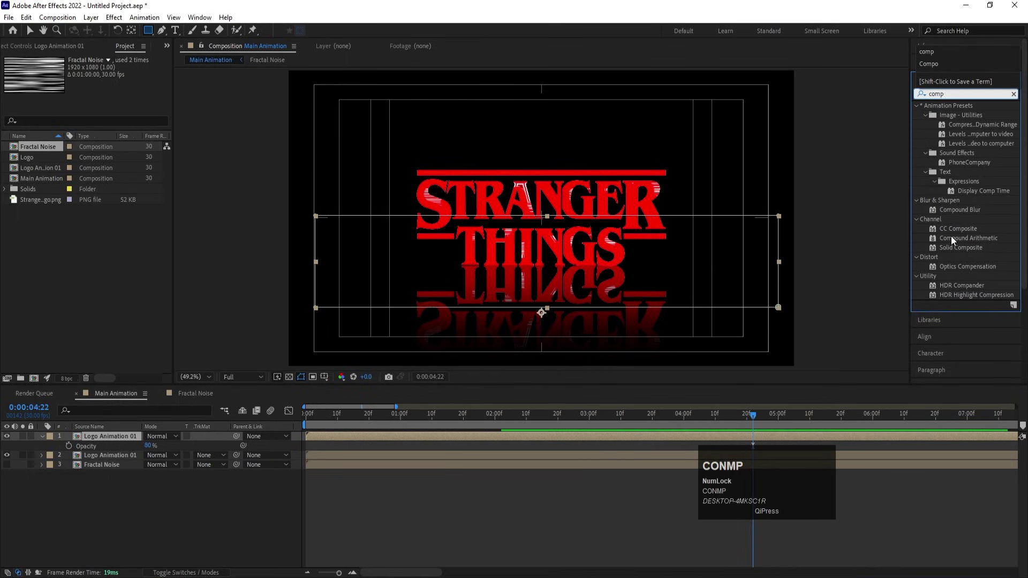
left_click(955, 216)
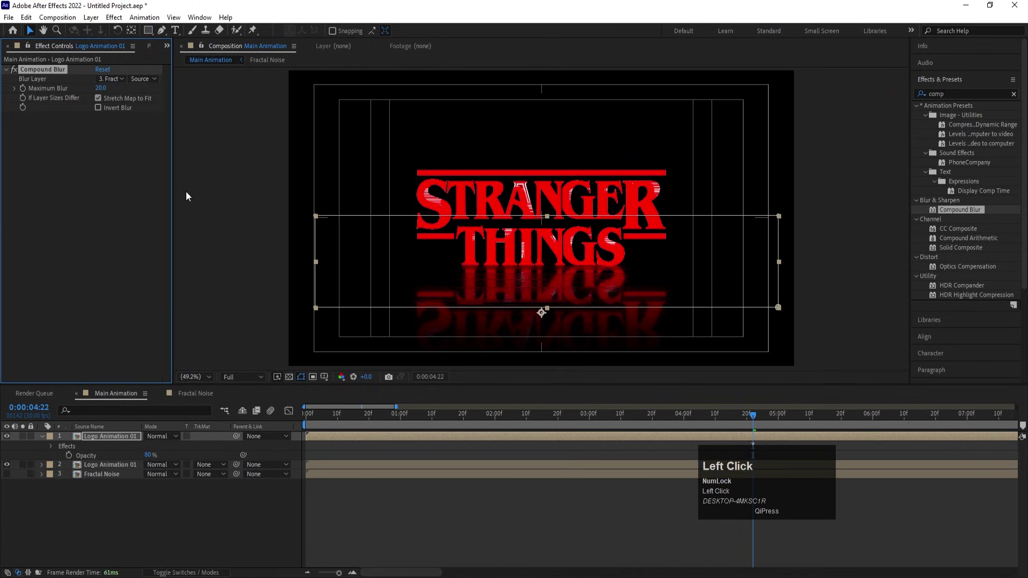
key("space")
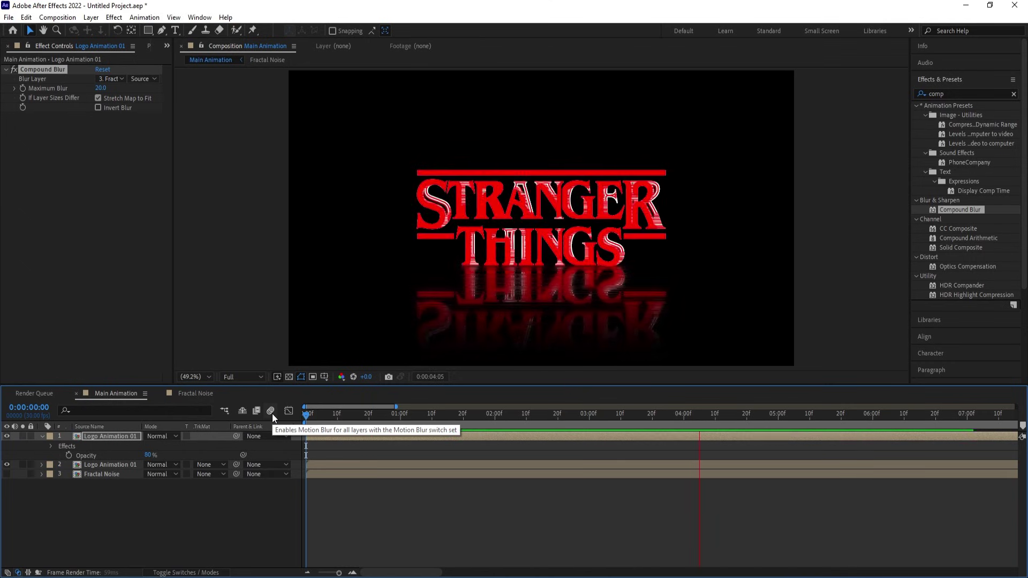
key("space")
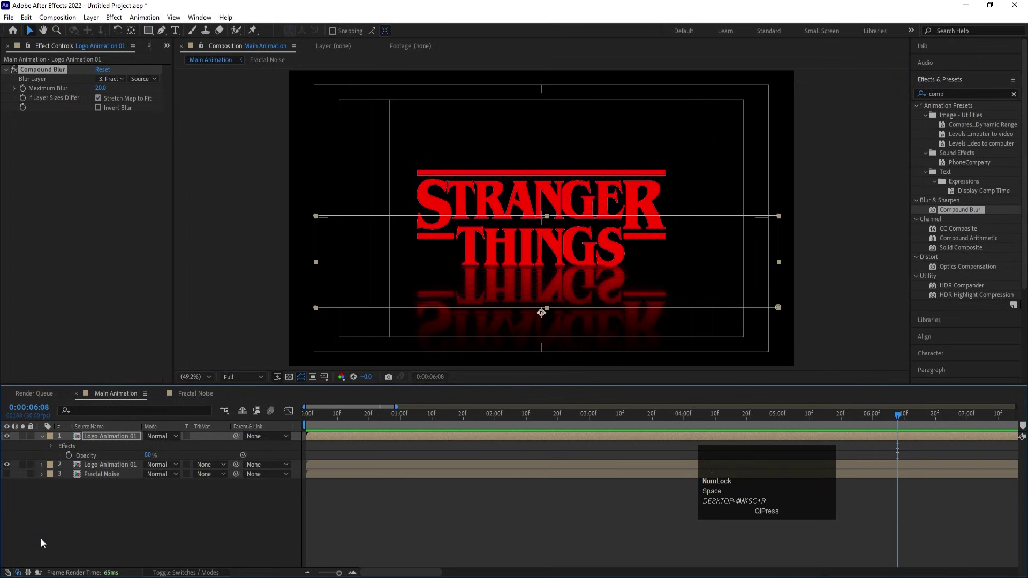
Step: Deselect the layers and start a new dark gray solid for the background
left_click(134, 528)
key("i")
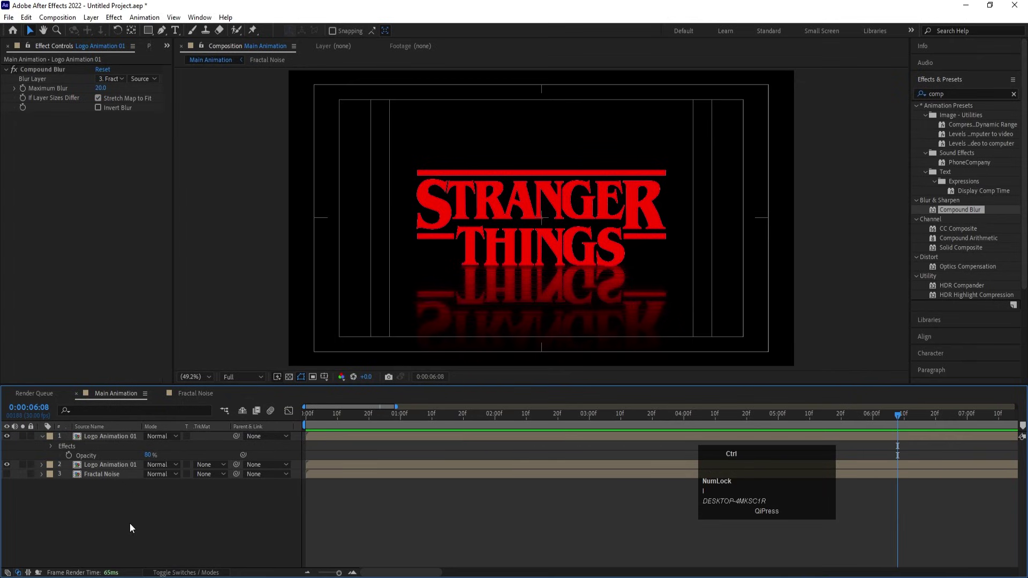
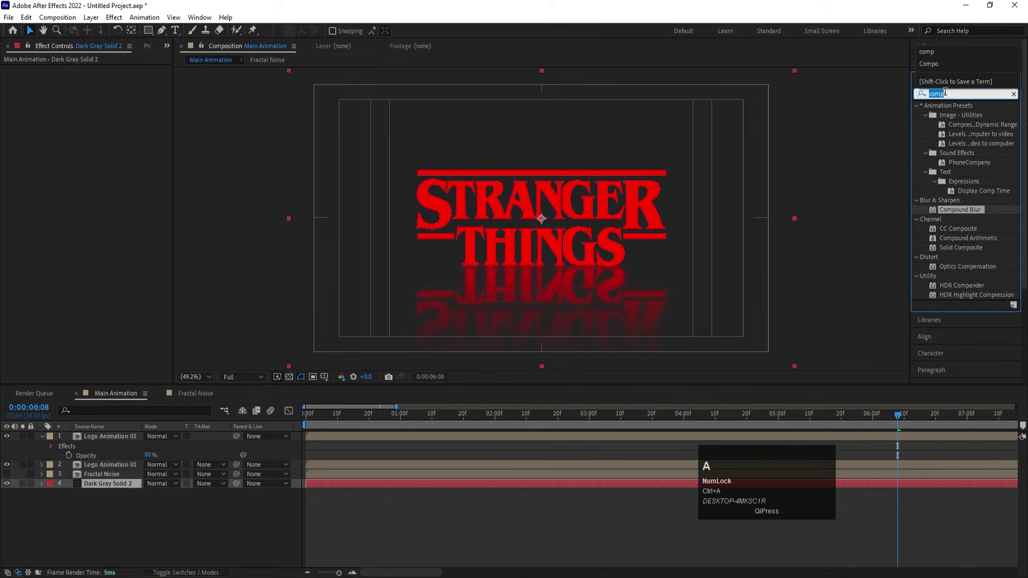
Step: Apply CC Vignette to the dark gray background solid
key("c")
key("c")
key("space")
type("vi")
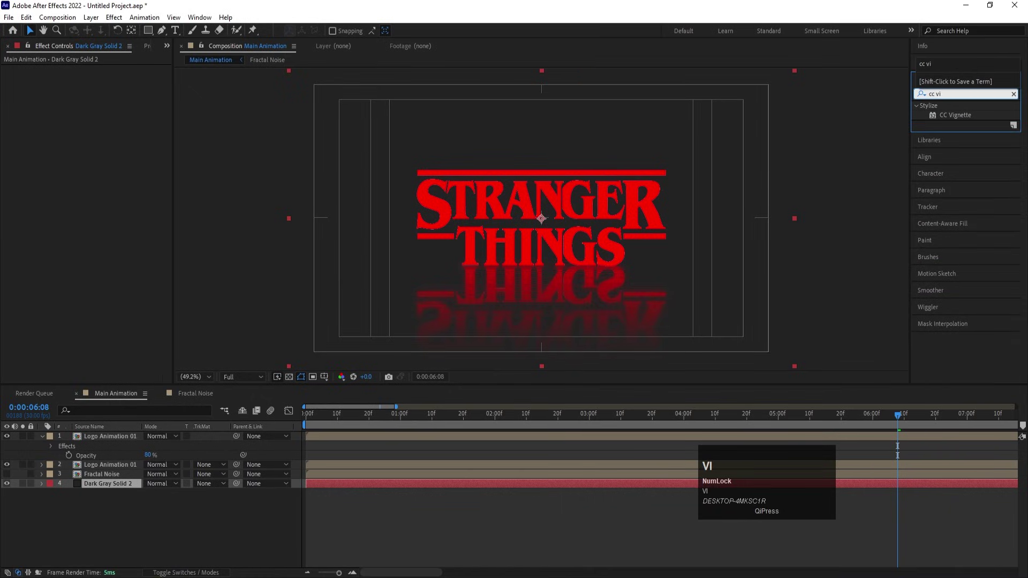
left_click(971, 120)
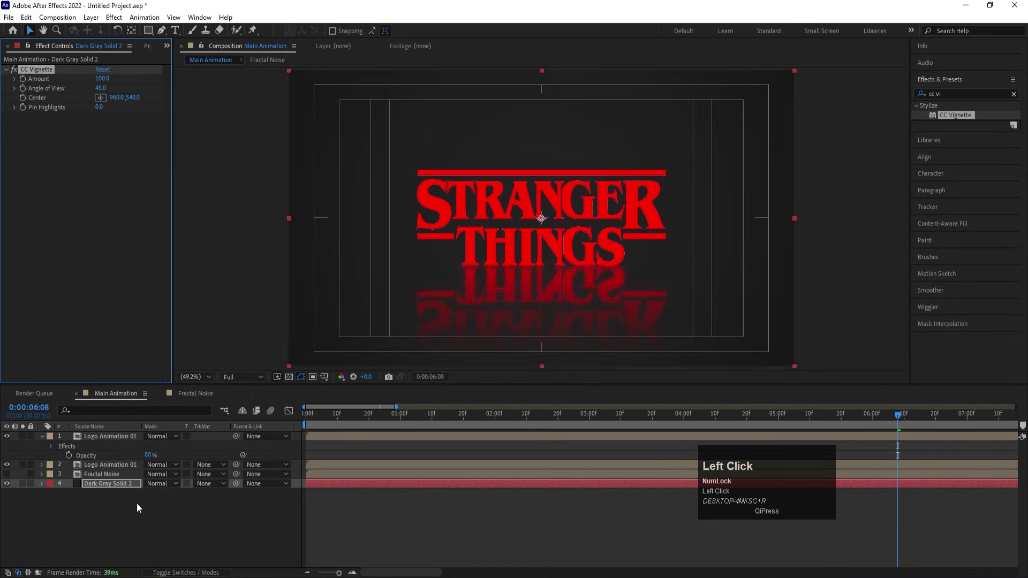
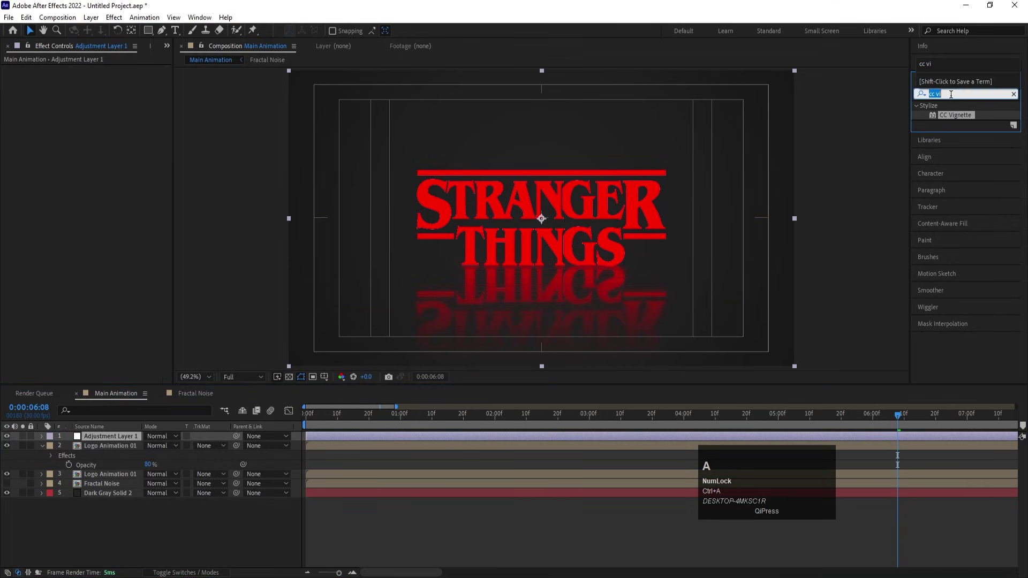
Step: Apply Glow to Adjustment Layer 1 with threshold 90%, radius 40, intensity 0.5 and preview
type("glow")
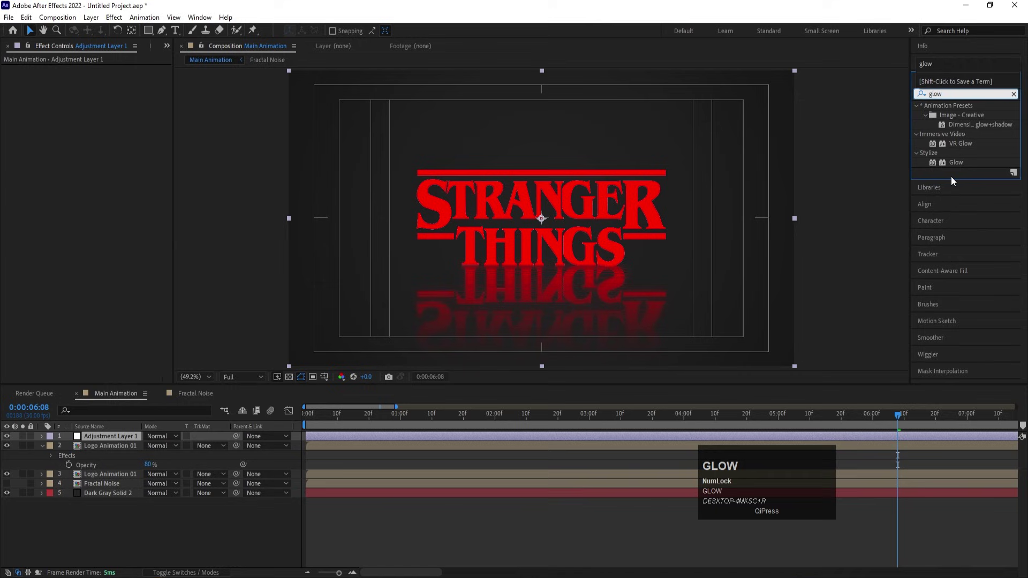
left_click(964, 164)
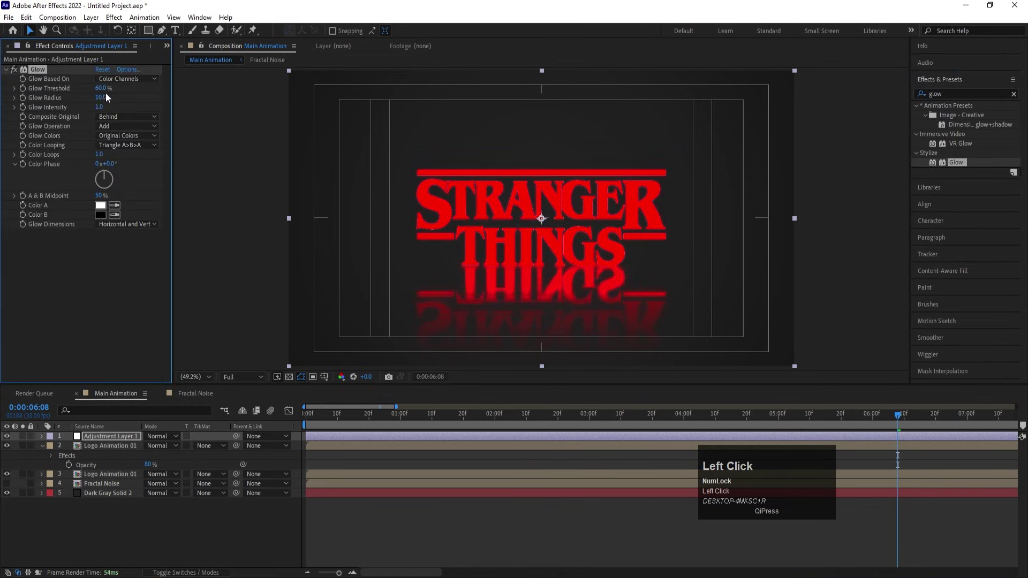
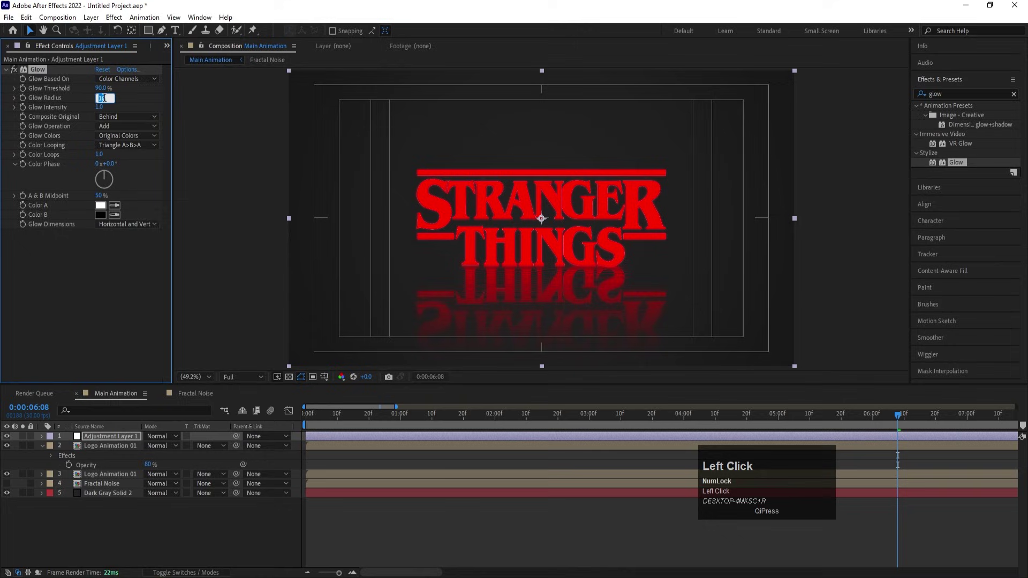
key("Return")
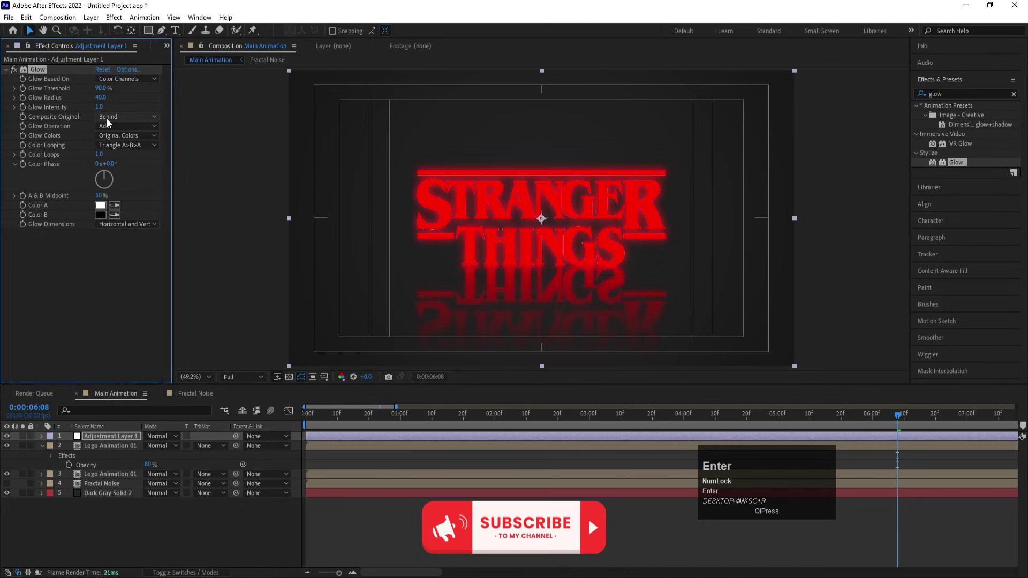
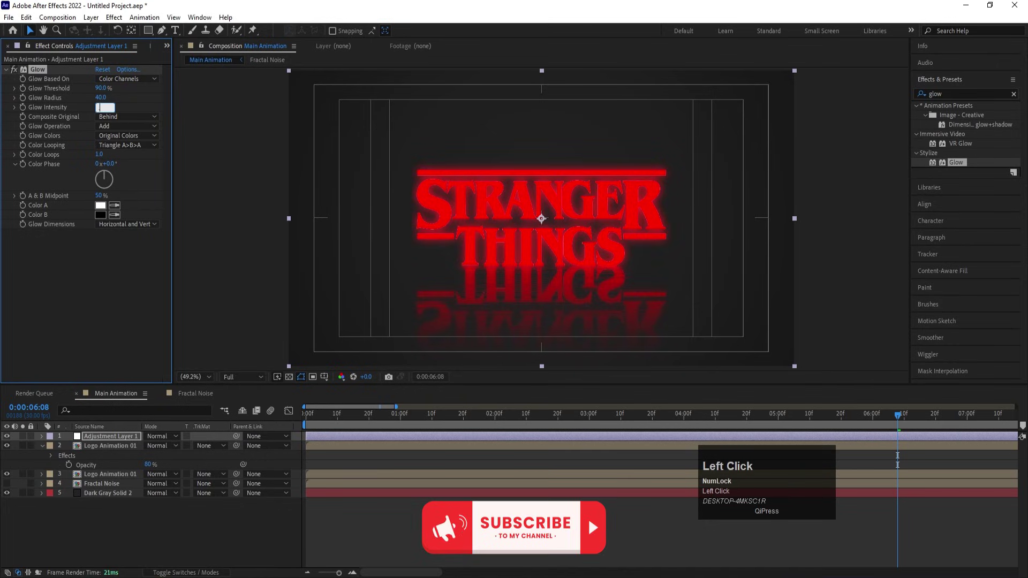
key("Return")
left_click(335, 420)
key("space")
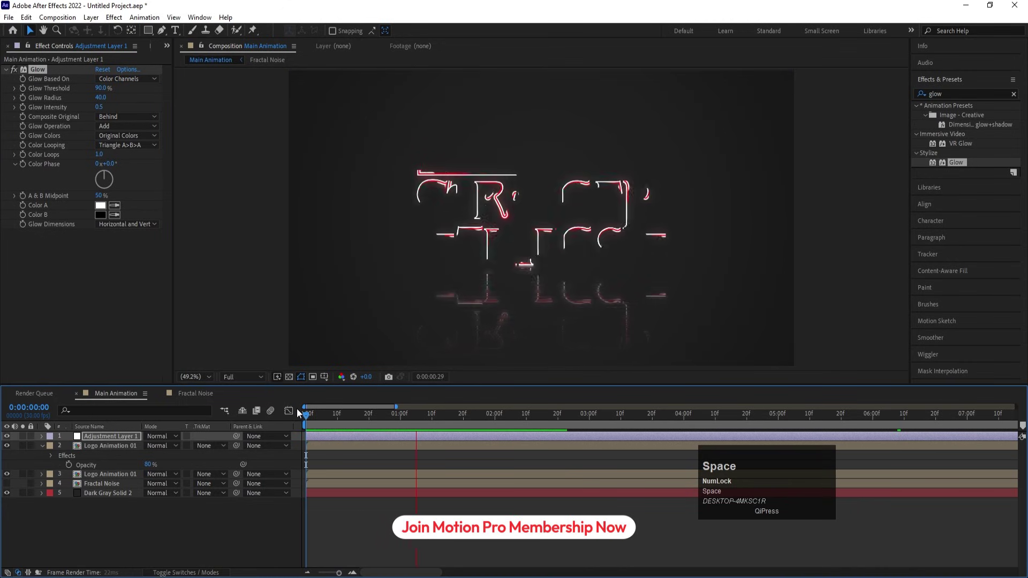
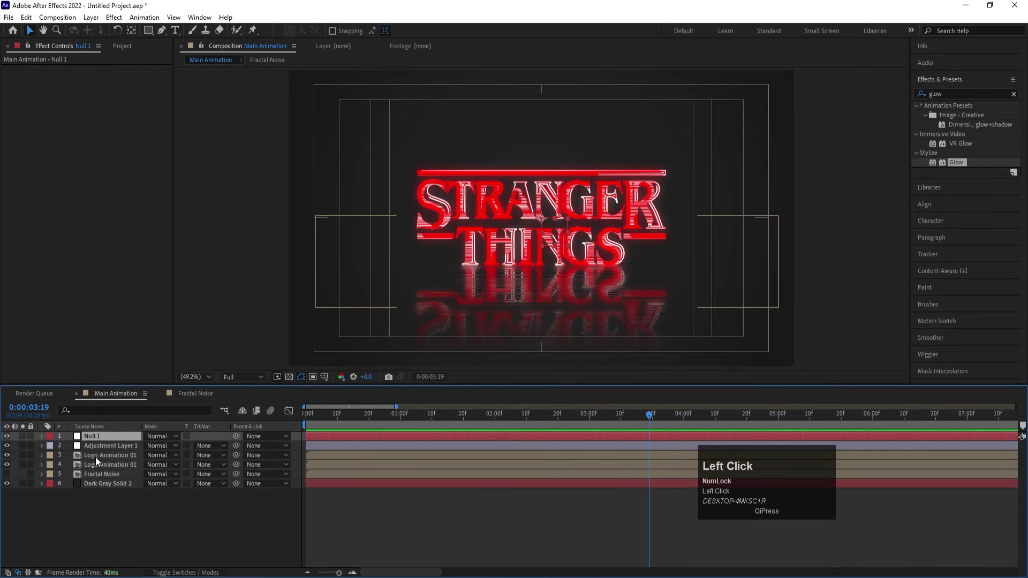
Step: Parent the logo, reflection and noise layers to Null 1 and expose its Position expression
left_click(106, 470)
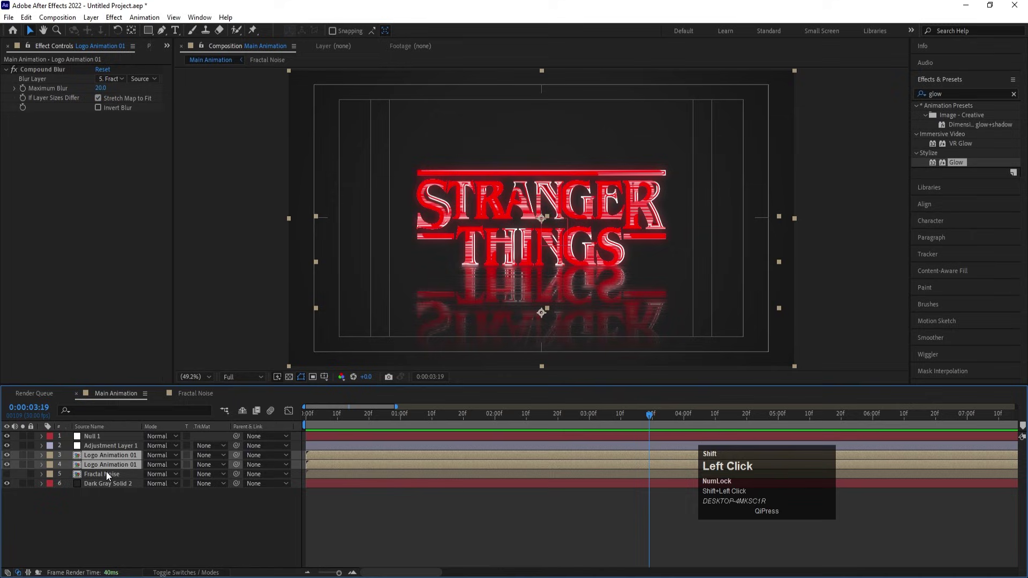
left_click_drag(239, 460, 86, 440)
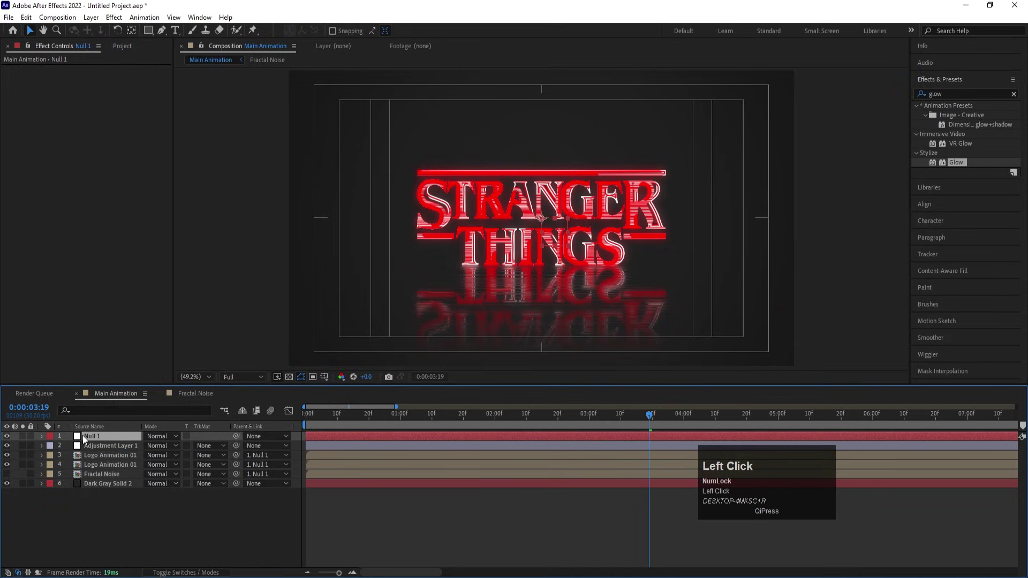
key("p")
left_click(74, 451)
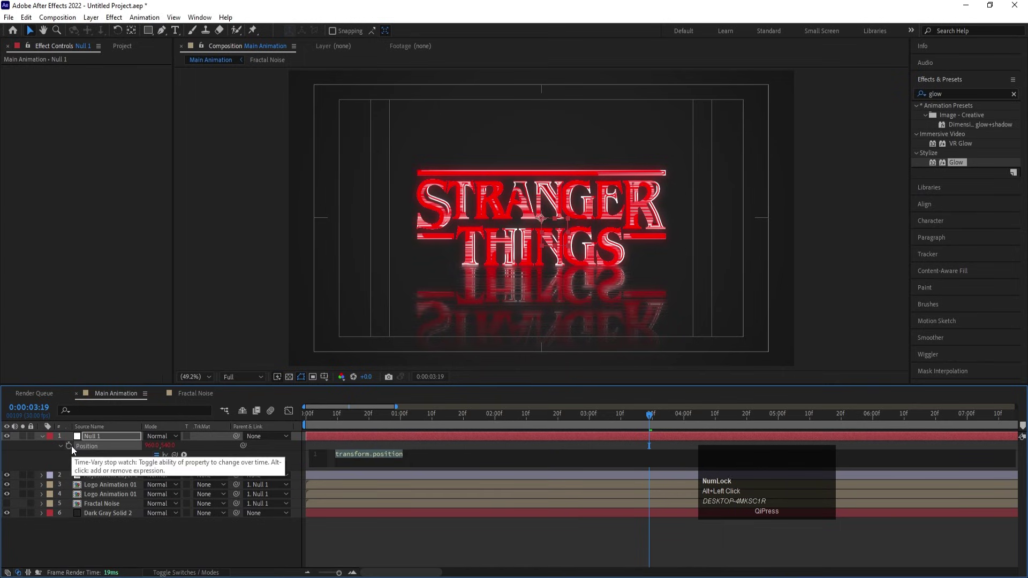
Step: Drive Null 1's position with wiggle(3,3) and preview the shaking logo
type("wig")
key("Return")
type("3,3")
left_click(156, 530)
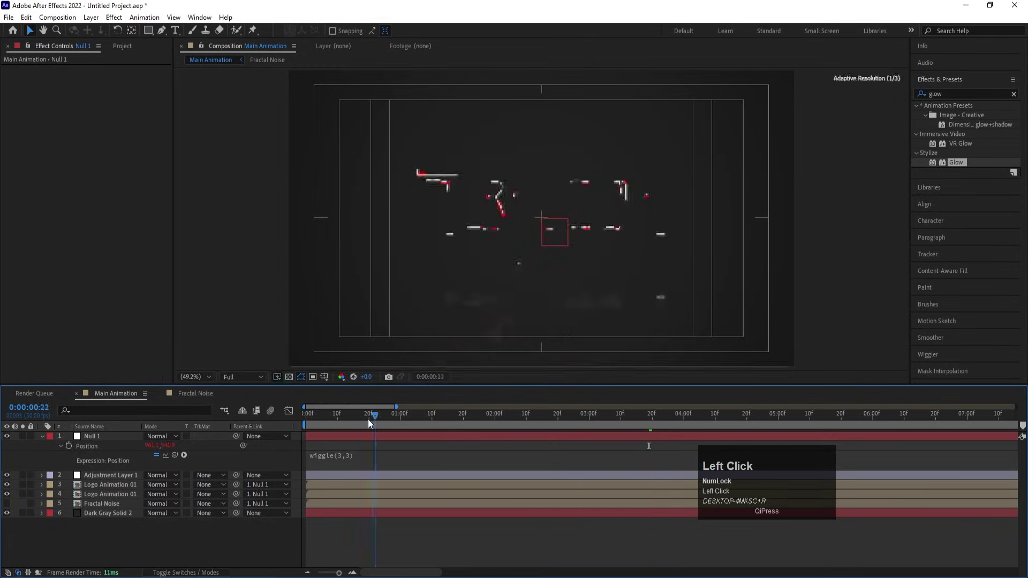
key("space")
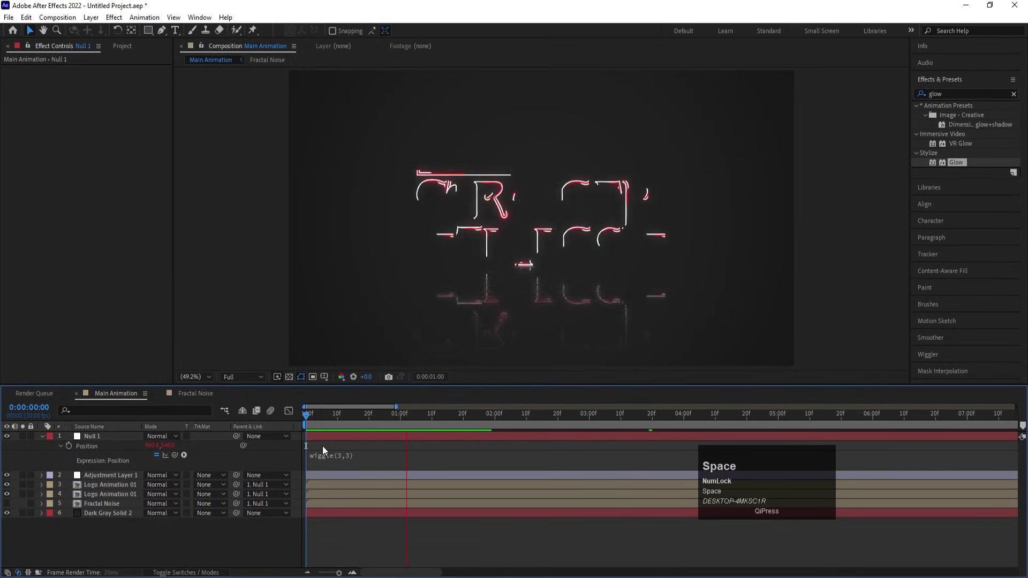
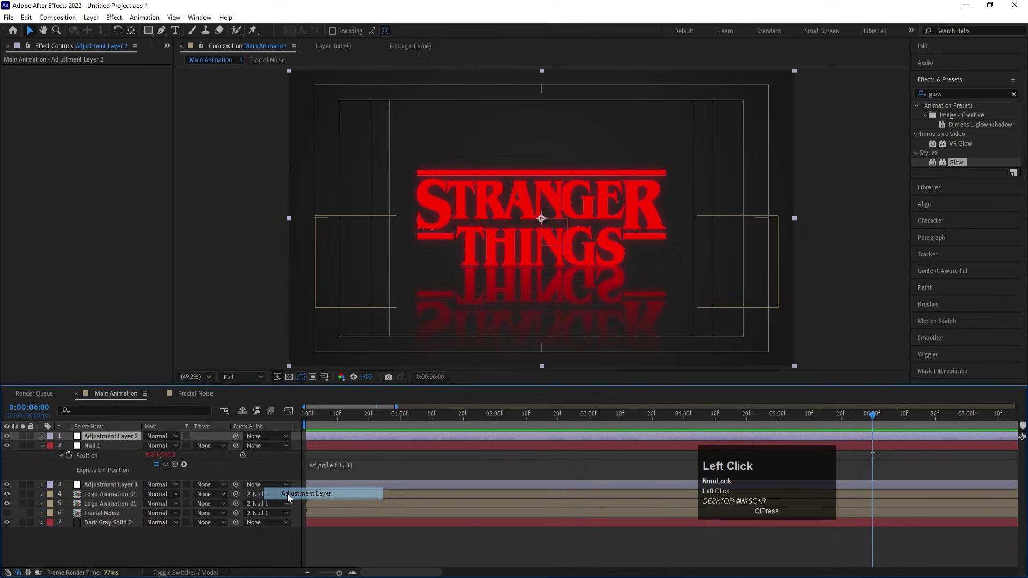
Step: Apply Posterize Time at 15 fps and 25% Noise to Adjustment Layer 2, then view the full timeline
key("ctrl+a")
type("pos")
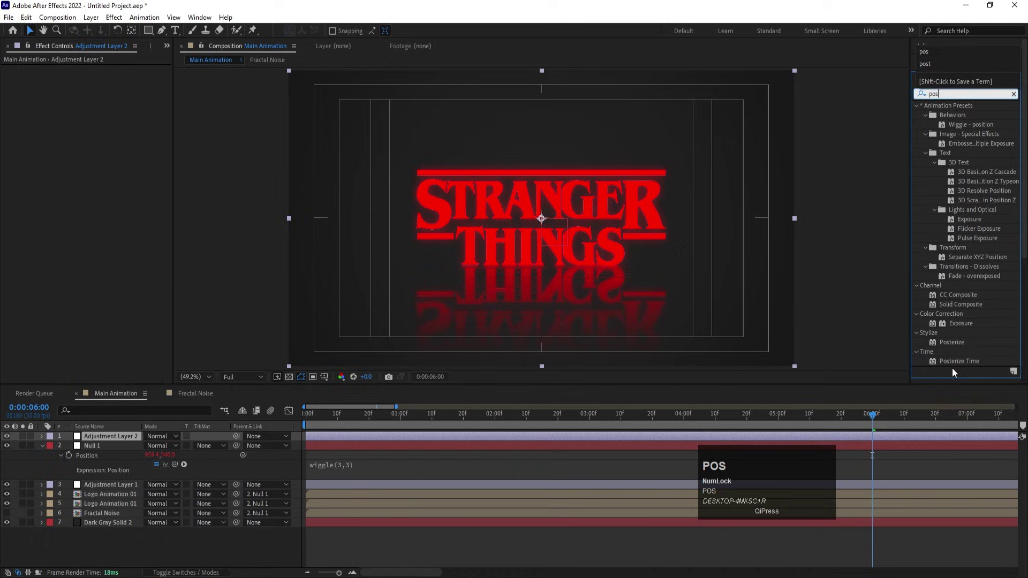
left_click(952, 367)
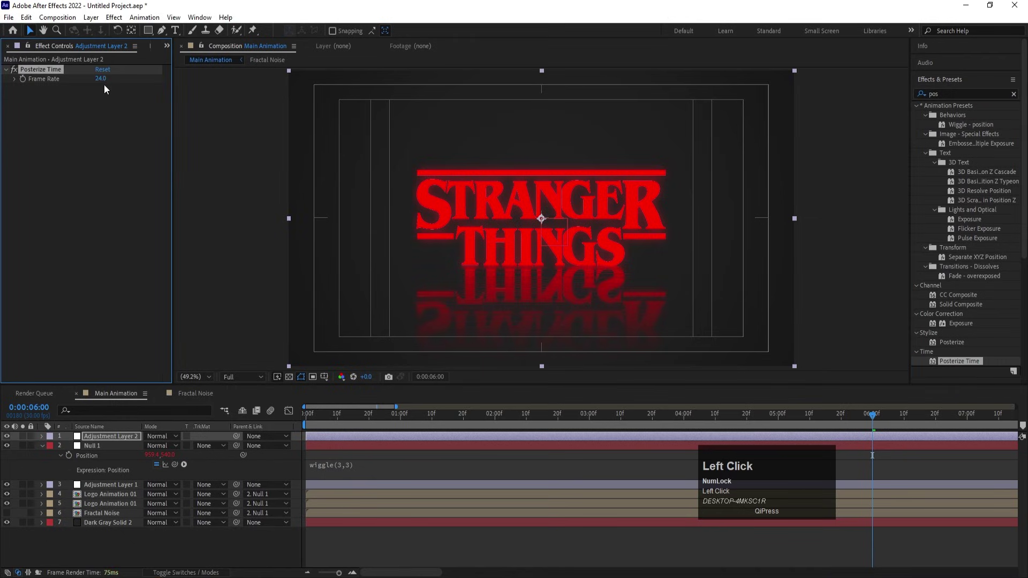
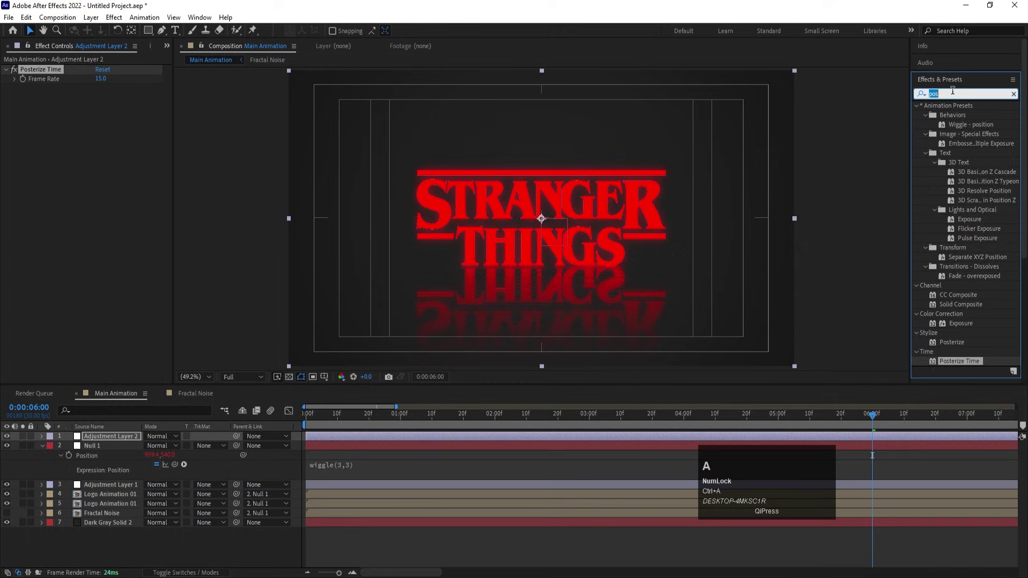
type("noi")
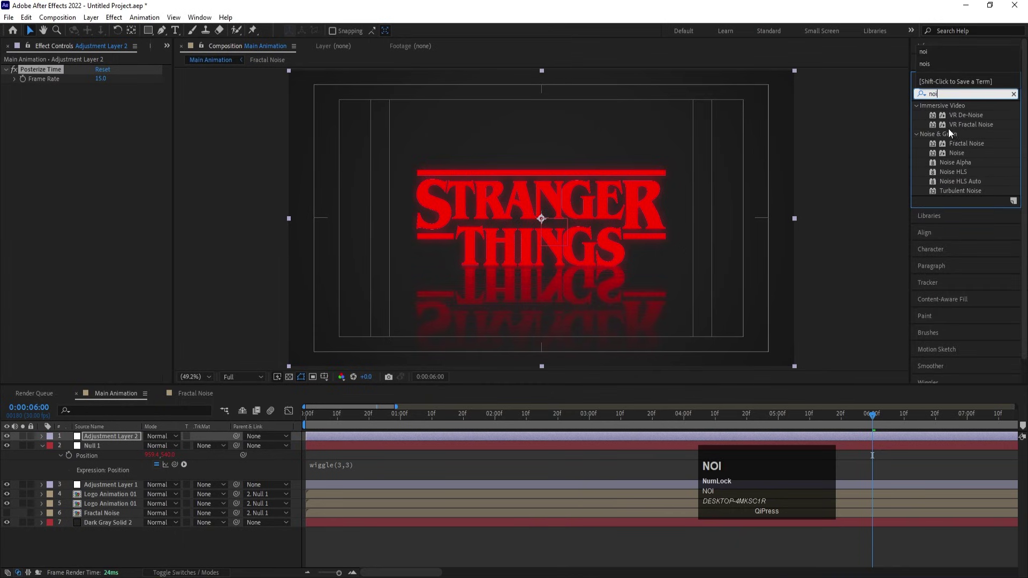
left_click(952, 160)
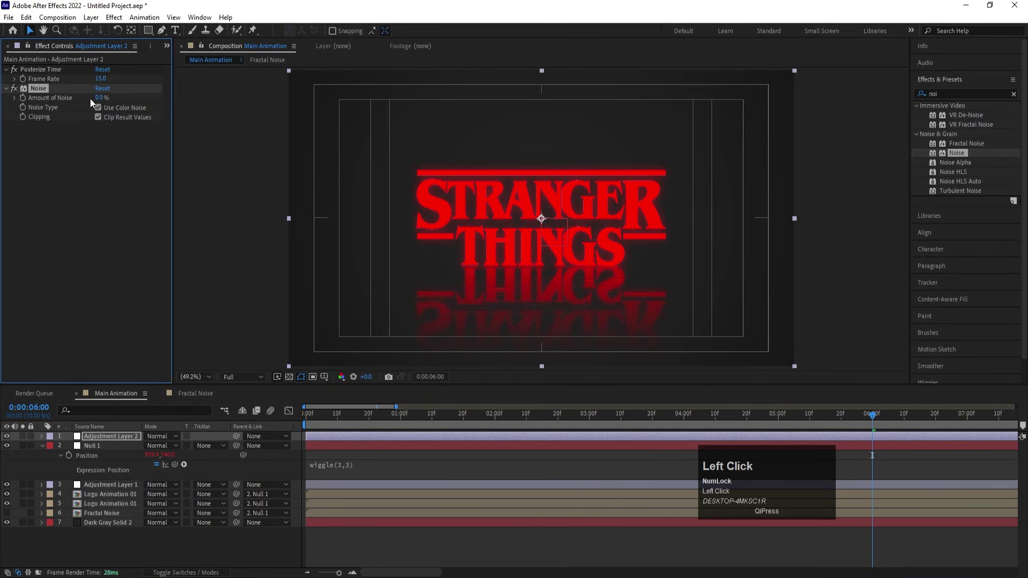
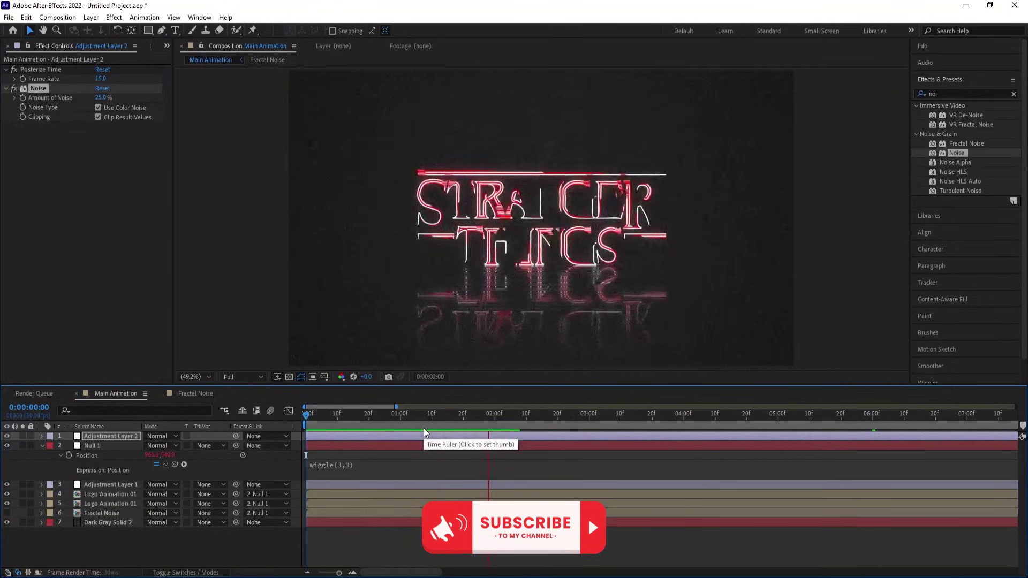
key("-")
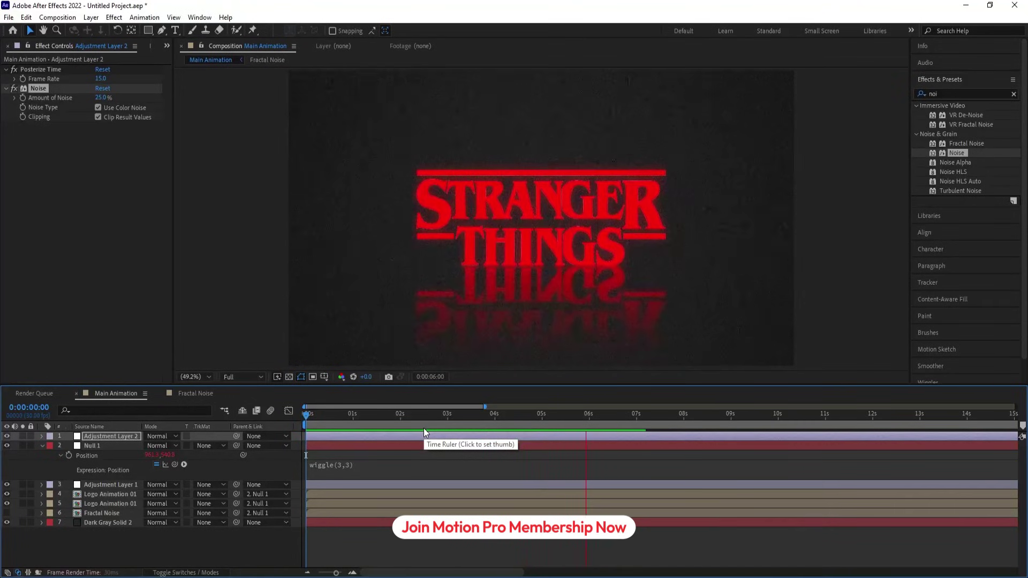
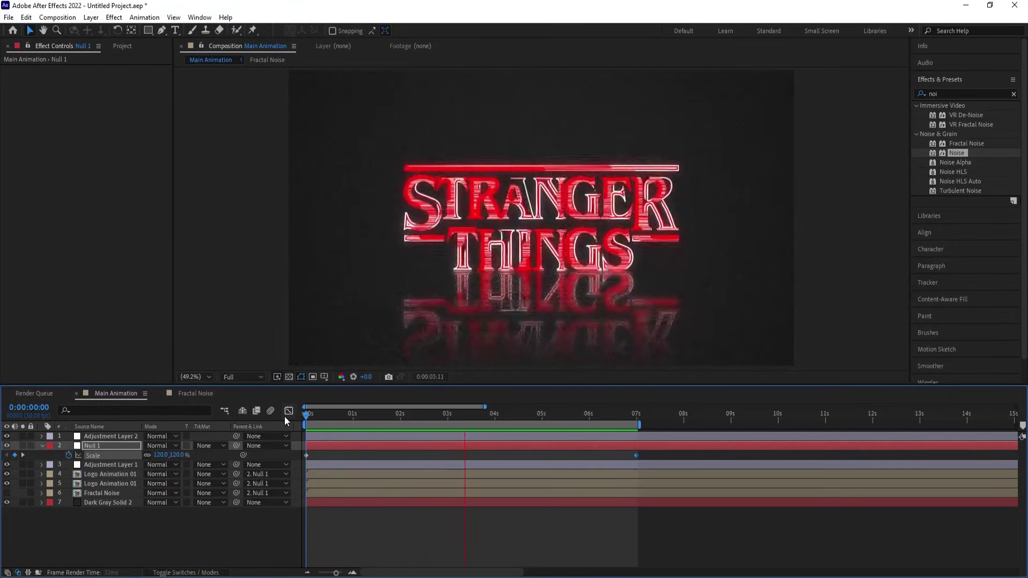
Step: Preview the finished logo animation with Null 1 scaling to 120% over seven seconds
key("space")
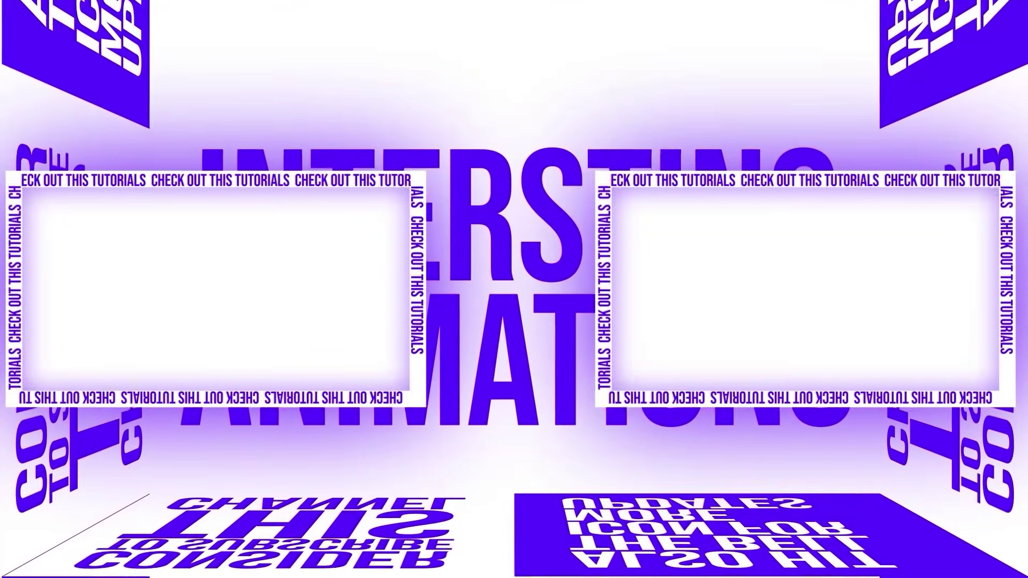